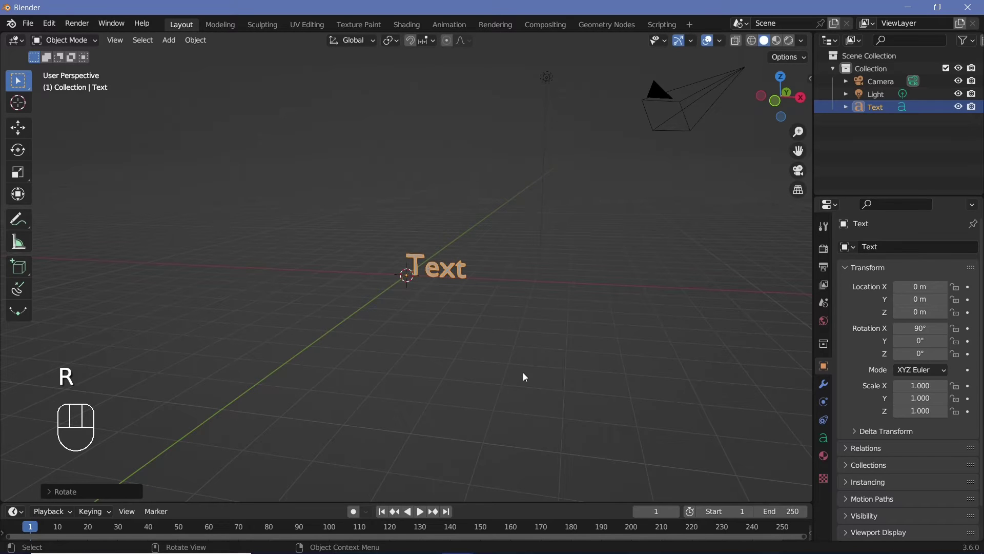
Frame the text in view and give it a 0.1 m extrusion in the Geometry settings.
drag(484, 309, 410, 310)
scroll(up, 3)
scroll(down, 3)
drag(474, 295, 792, 432)
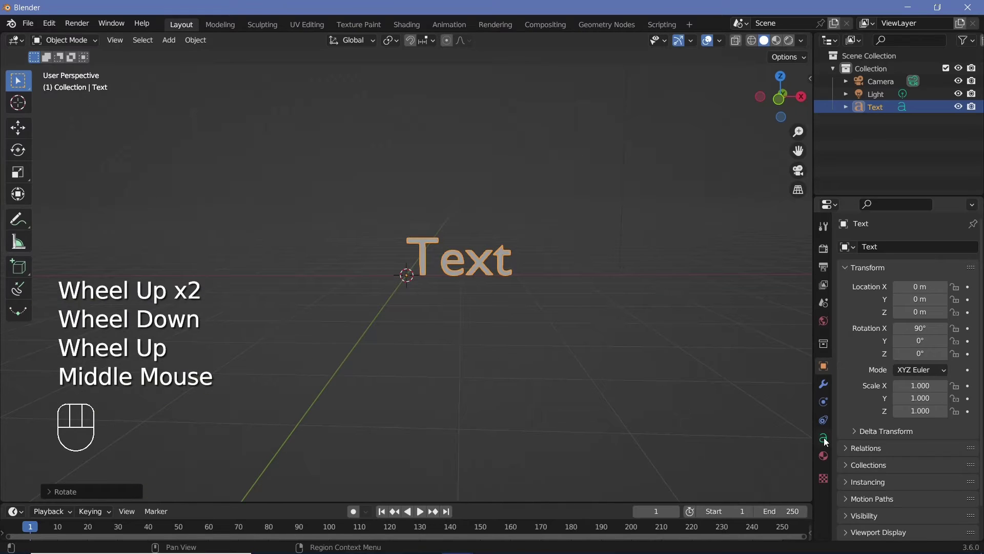
click(828, 439)
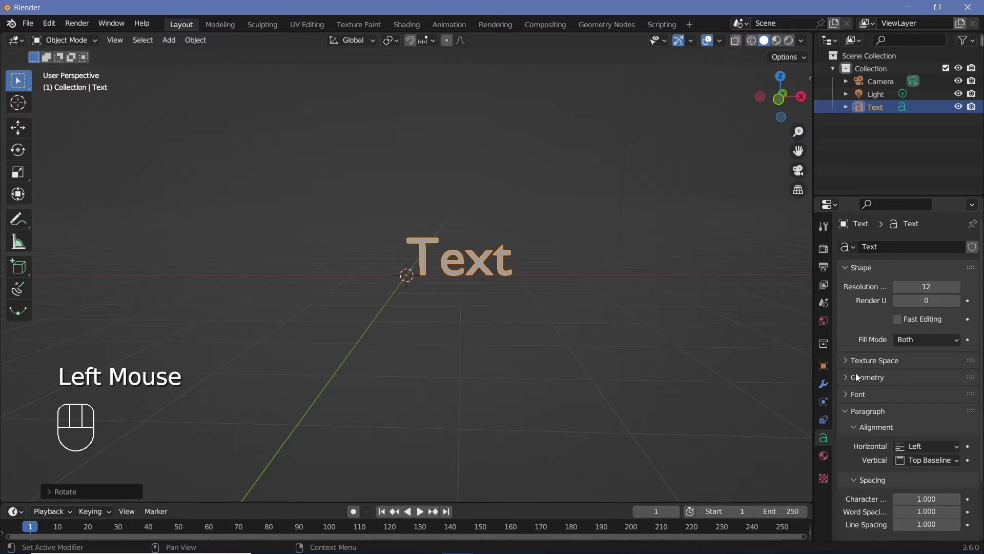
click(860, 379)
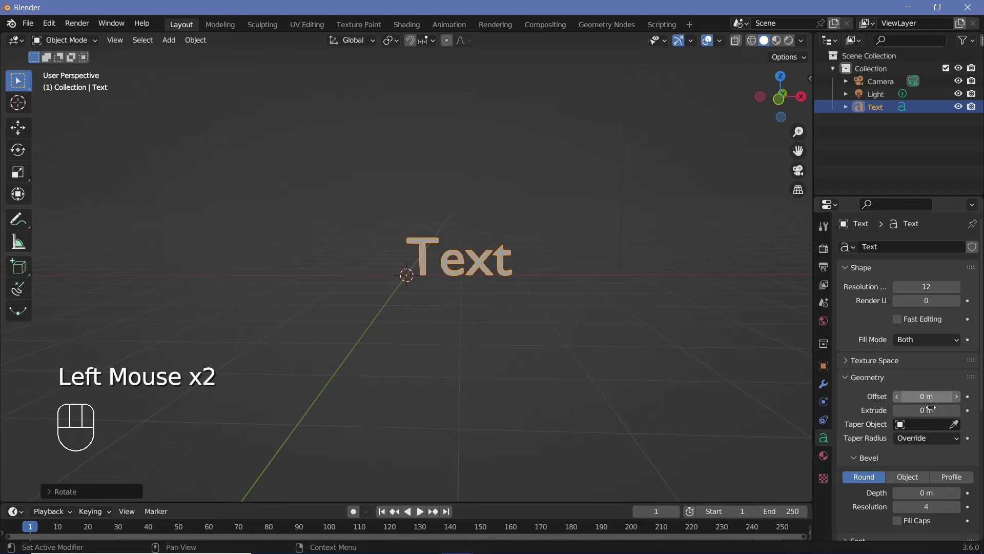
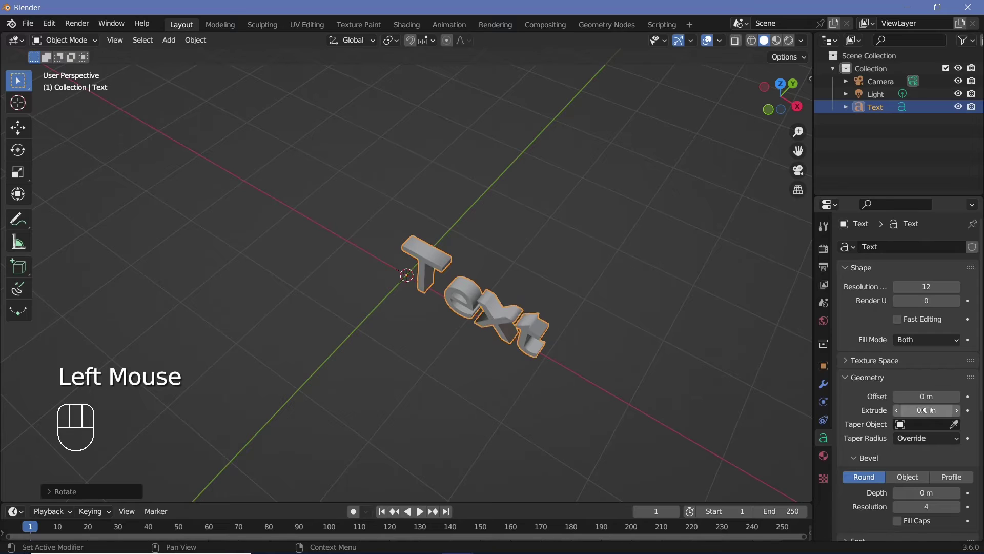
middle_click(676, 351)
scroll(down, 3)
scroll(down, 3)
scroll(up, 3)
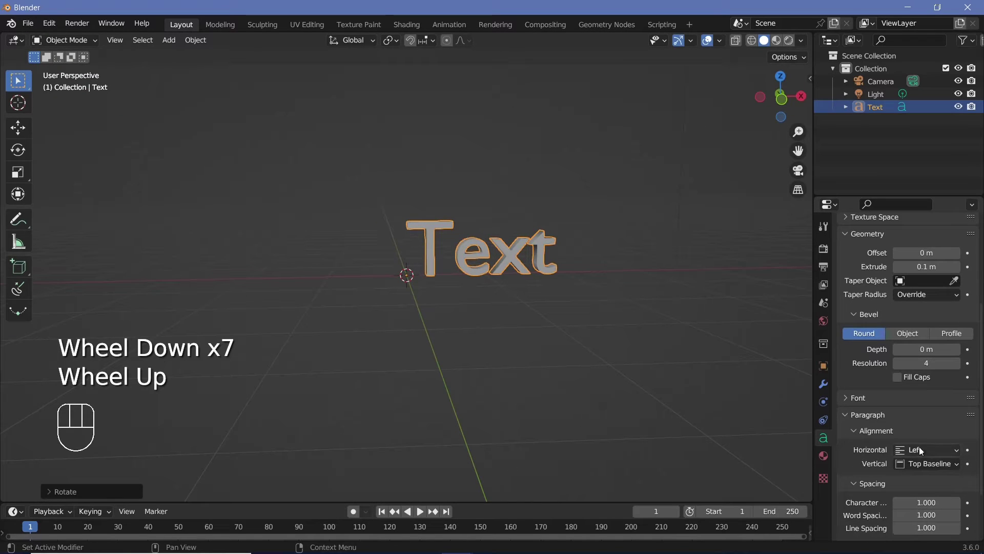
Set the text's horizontal paragraph alignment to Center.
drag(922, 449, 890, 481)
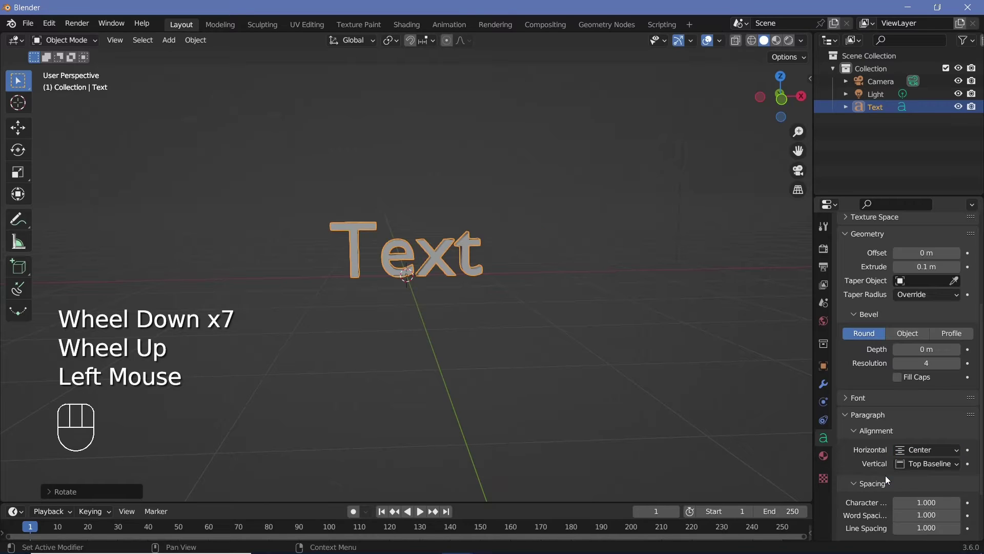
scroll(up, 3)
scroll(down, 3)
scroll(up, 3)
scroll(down, 3)
Switch to the Answer Regular font and rewrite the word as LOGO.
click(852, 425)
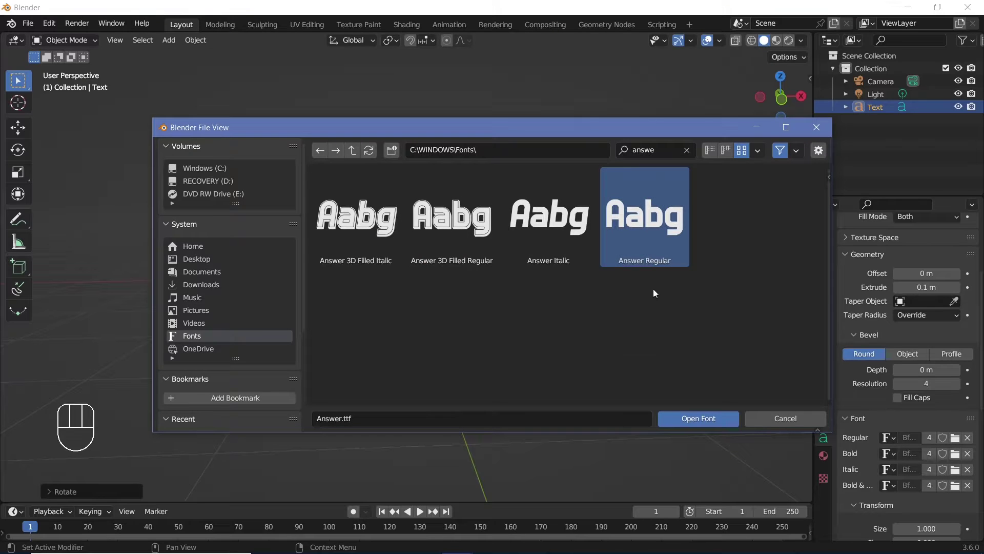
key(Tab)
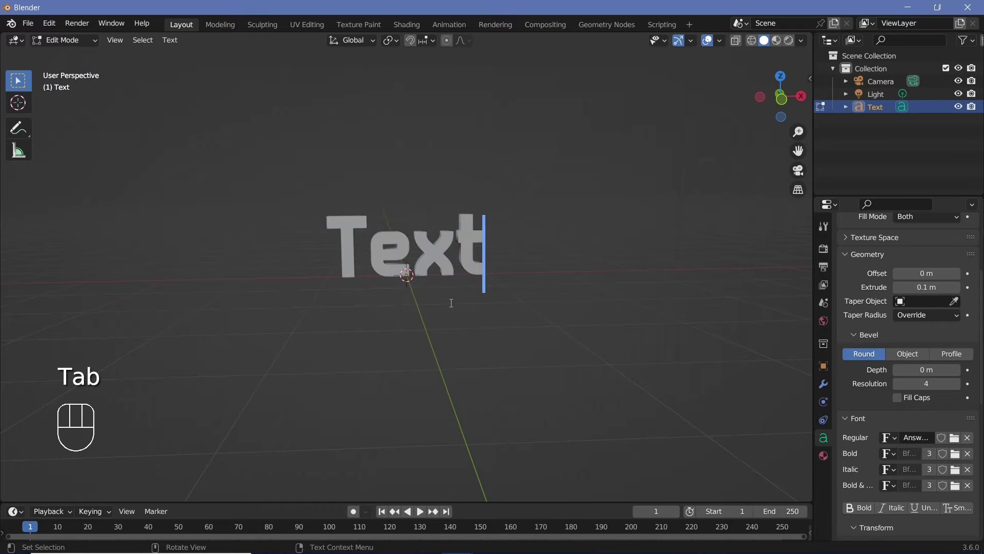
key(BackSpace)
key(BackSpace)
key(BackSpace)
key(BackSpace)
key(shift+l)
key(shift+o)
key(shift+g)
key(shift+o)
key(Tab)
Widen the character spacing to 1.200.
scroll(down, 3)
scroll(down, 3)
double_click(959, 440)
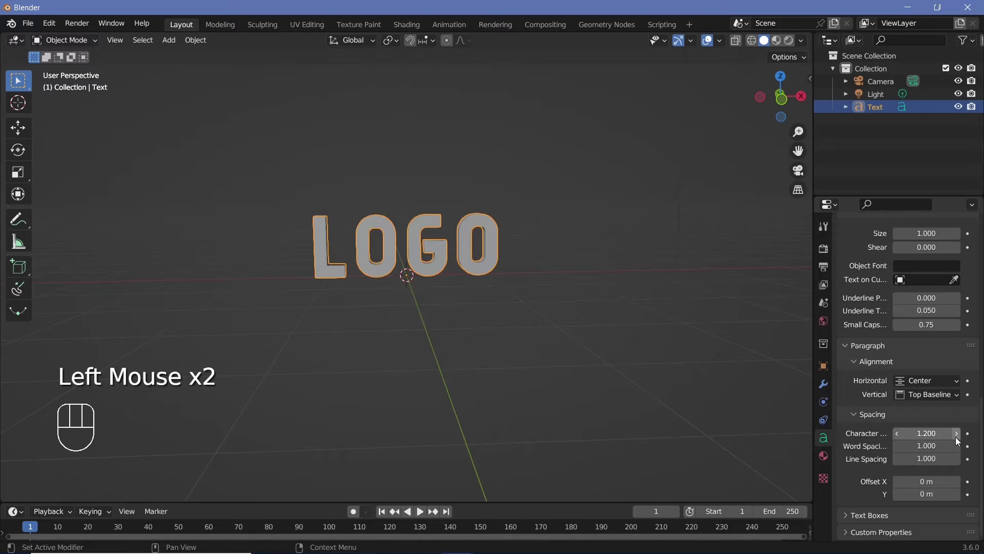
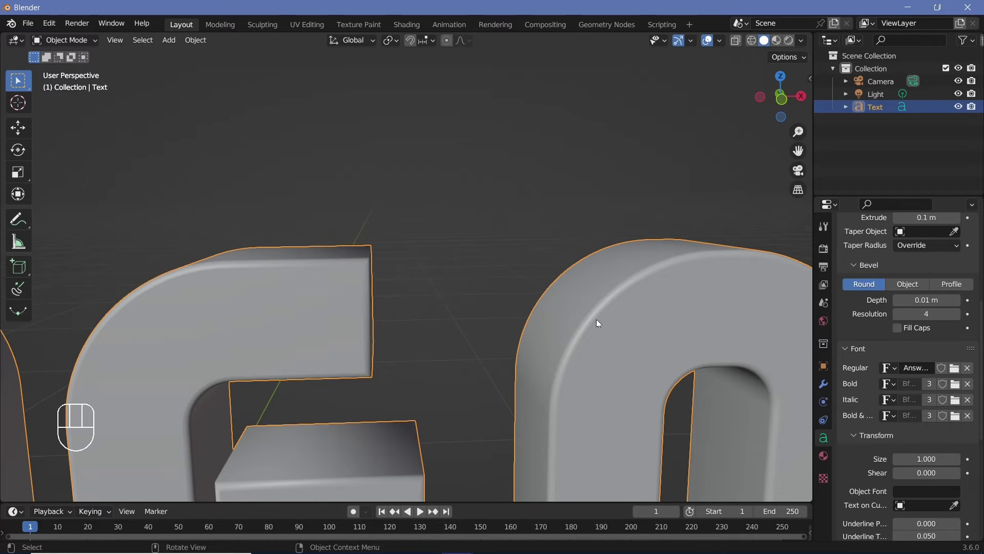
Give the LOGO letters a 0.01 m round bevel and inspect them from another angle.
scroll(down, 3)
middle_click(621, 315)
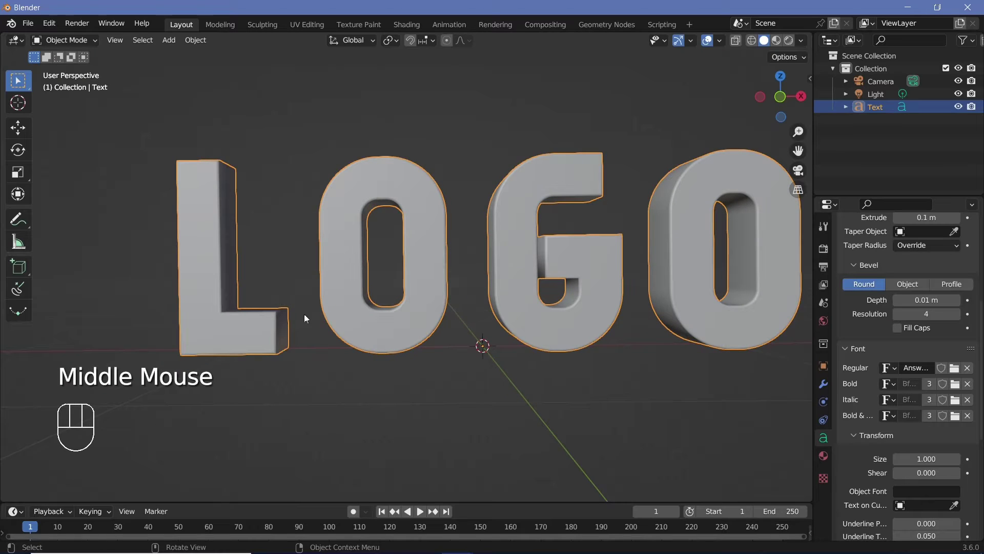
scroll(down, 3)
drag(616, 289, 609, 289)
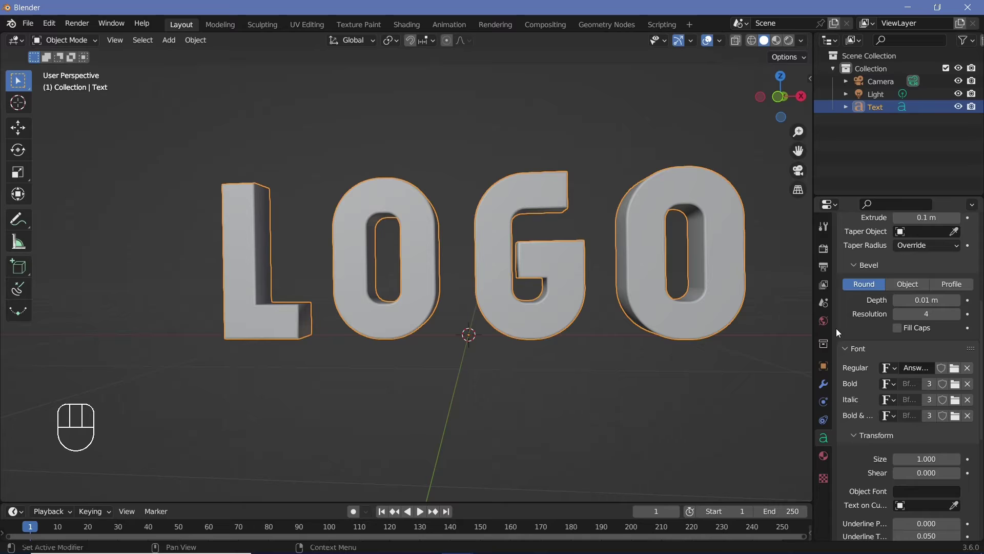
click(827, 391)
Convert the LOGO text object to a mesh and check its vertices in Edit Mode.
drag(888, 252, 961, 540)
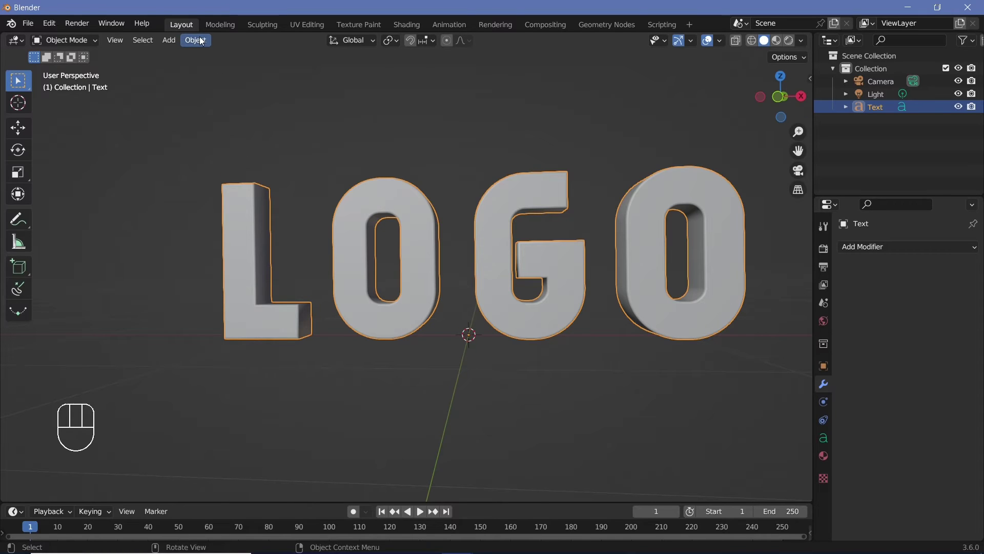
drag(203, 39, 393, 418)
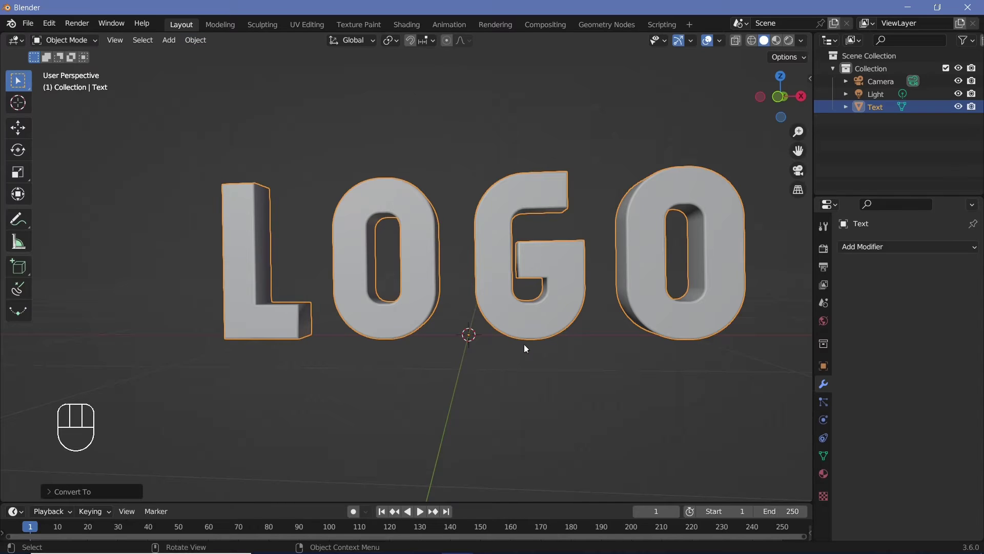
key(Tab)
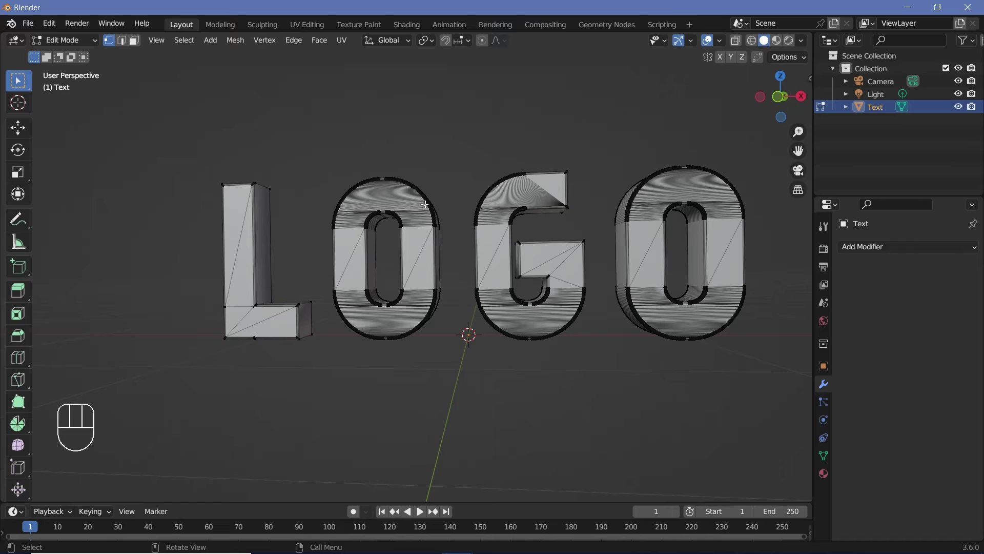
scroll(down, 3)
scroll(up, 3)
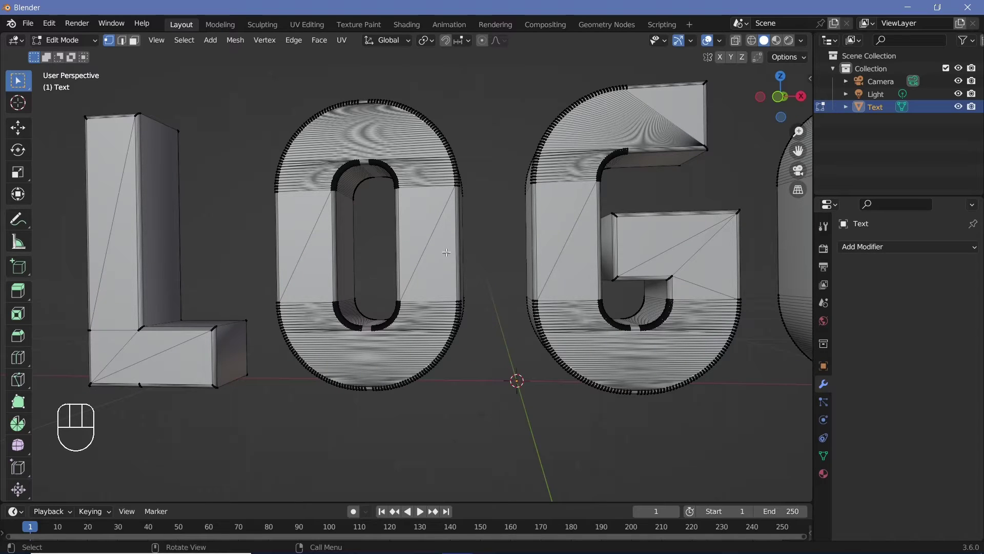
scroll(down, 3)
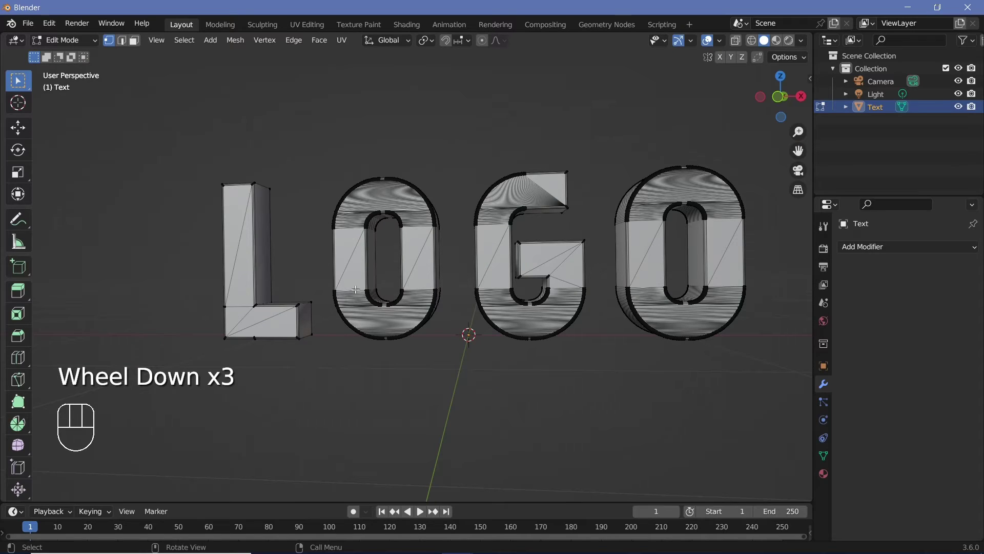
key(Tab)
Add a Remesh modifier with 0.01 m voxel size and smooth shading on the letters.
drag(891, 252, 726, 428)
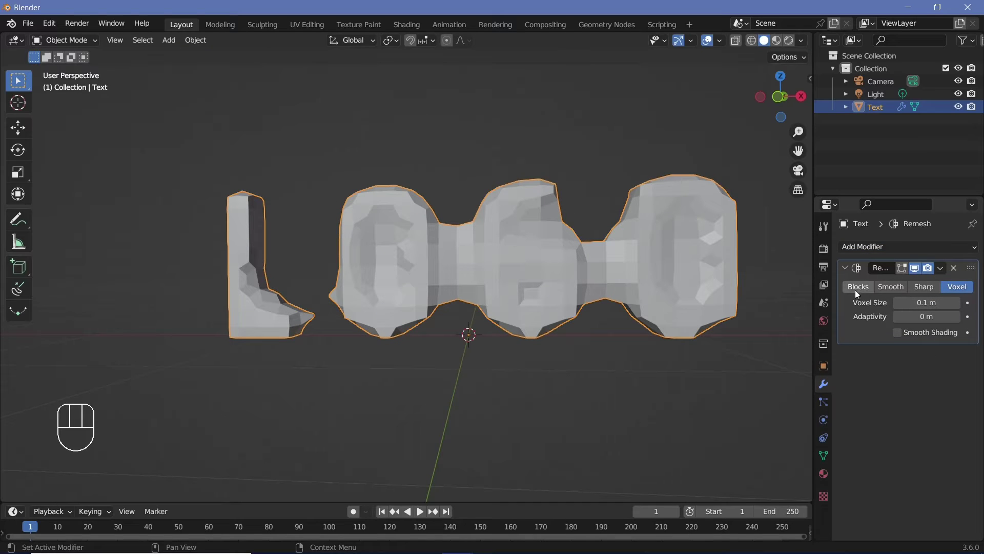
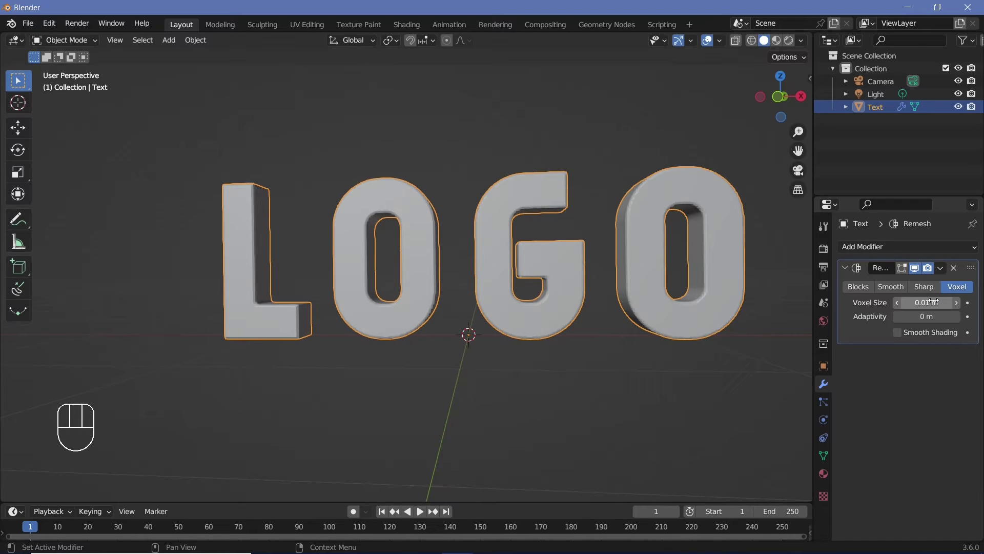
scroll(up, 3)
scroll(down, 3)
drag(563, 191, 523, 226)
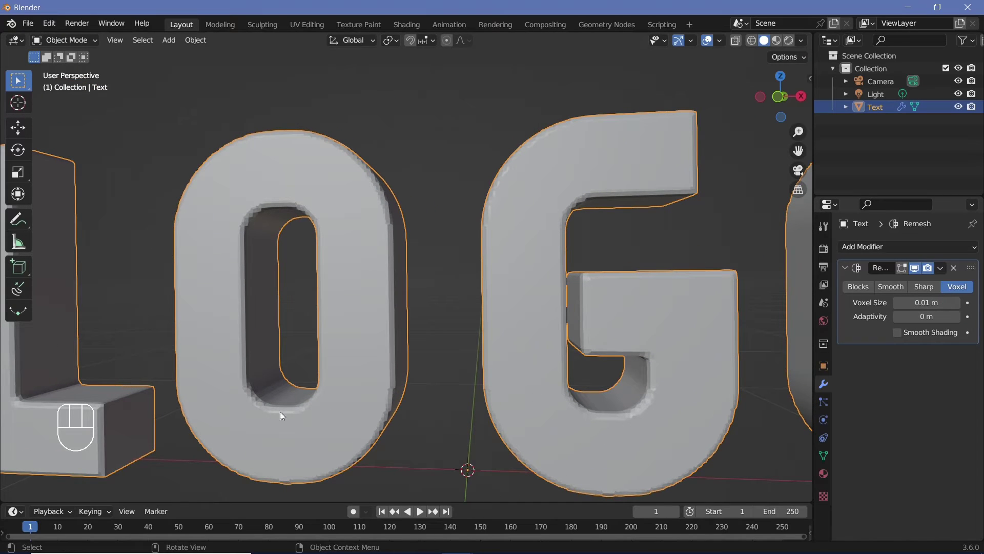
scroll(down, 3)
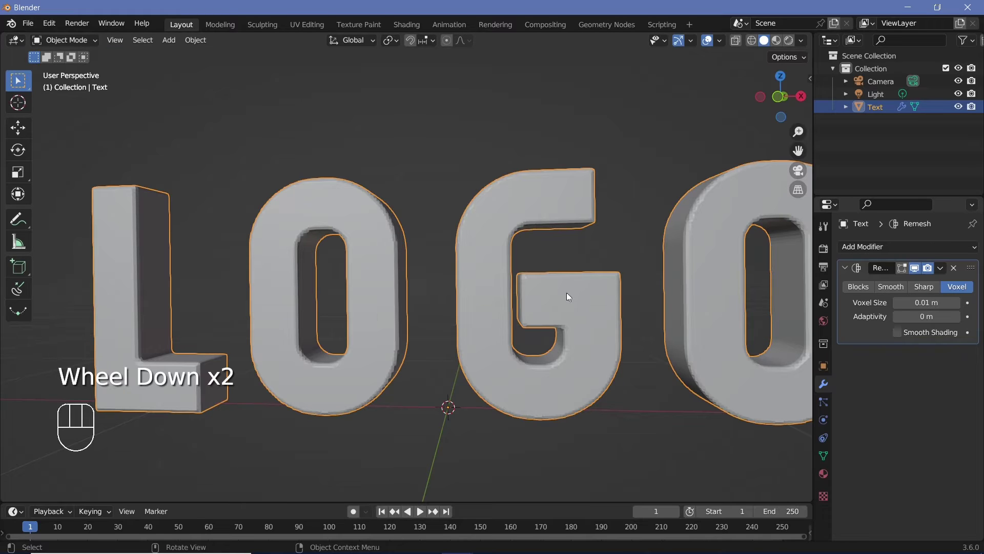
drag(659, 312, 716, 320)
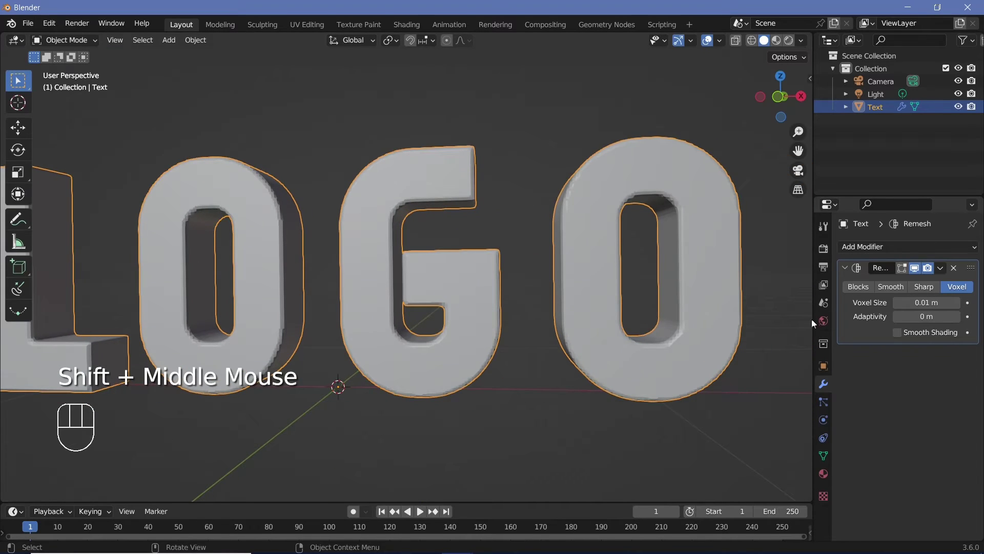
click(906, 335)
Apply the Remesh and inspect the dense new mesh in Edit Mode.
scroll(up, 3)
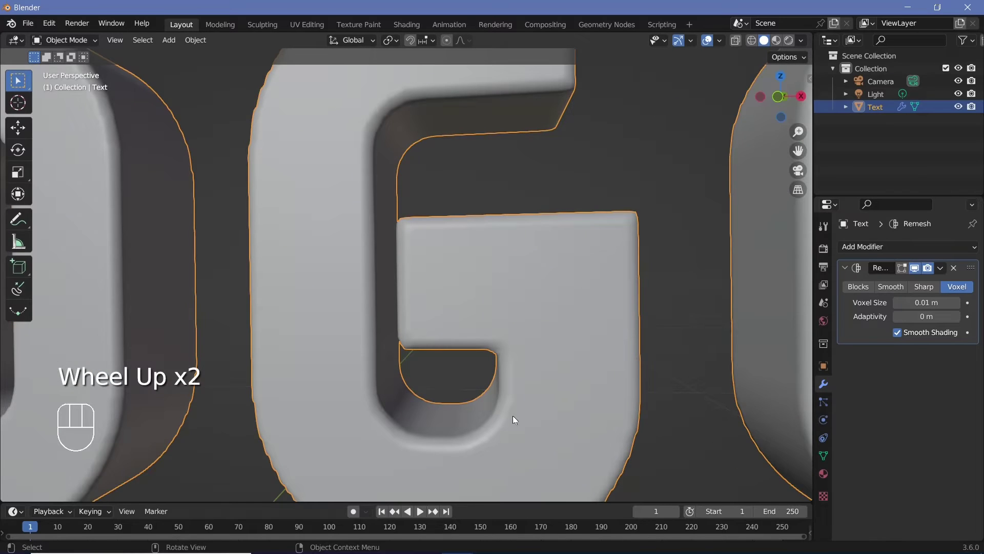
scroll(down, 3)
middle_click(364, 257)
drag(945, 268, 598, 297)
key(Tab)
scroll(up, 3)
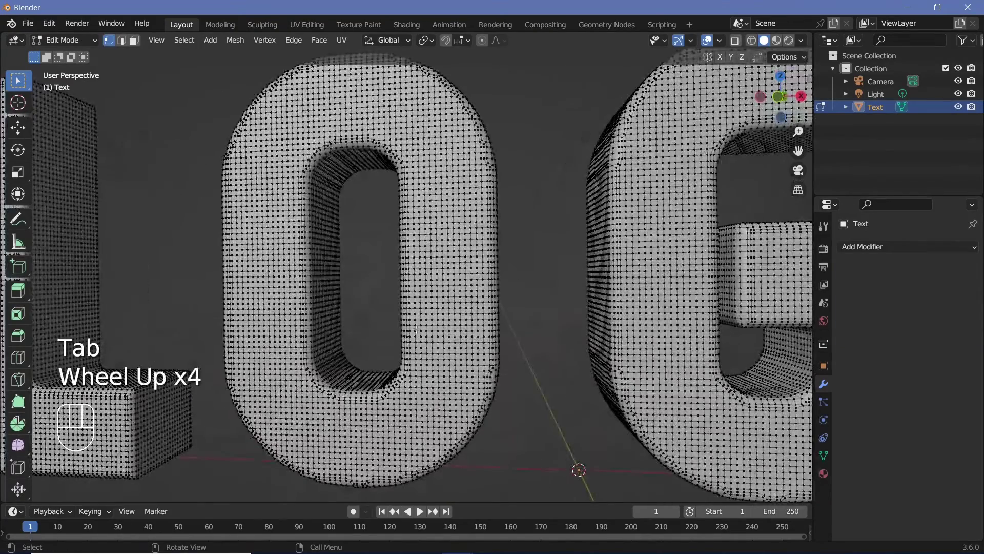
scroll(down, 3)
key(Tab)
Add Dynamic Paint, make the text a canvas ending at frame 150 with 1 sub-step.
drag(906, 251, 924, 313)
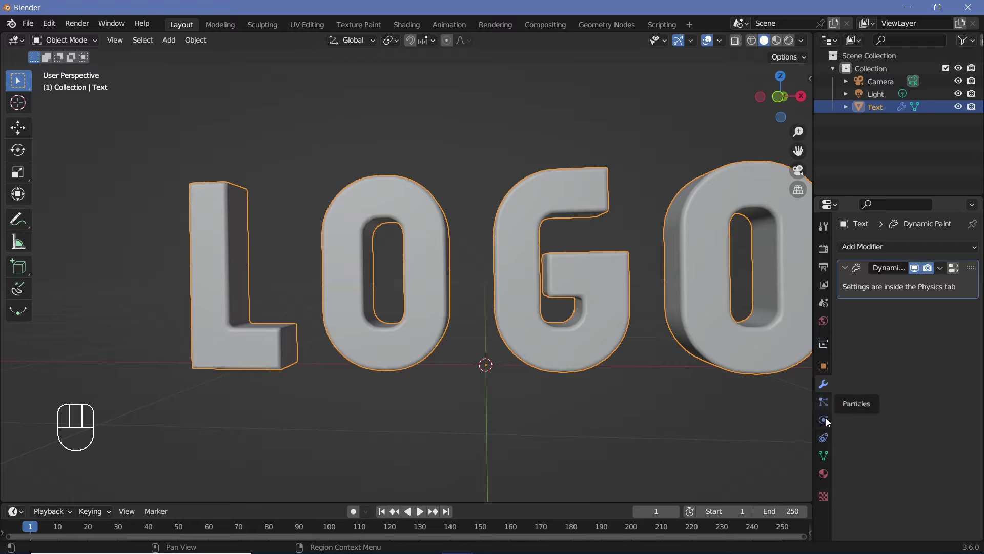
click(825, 421)
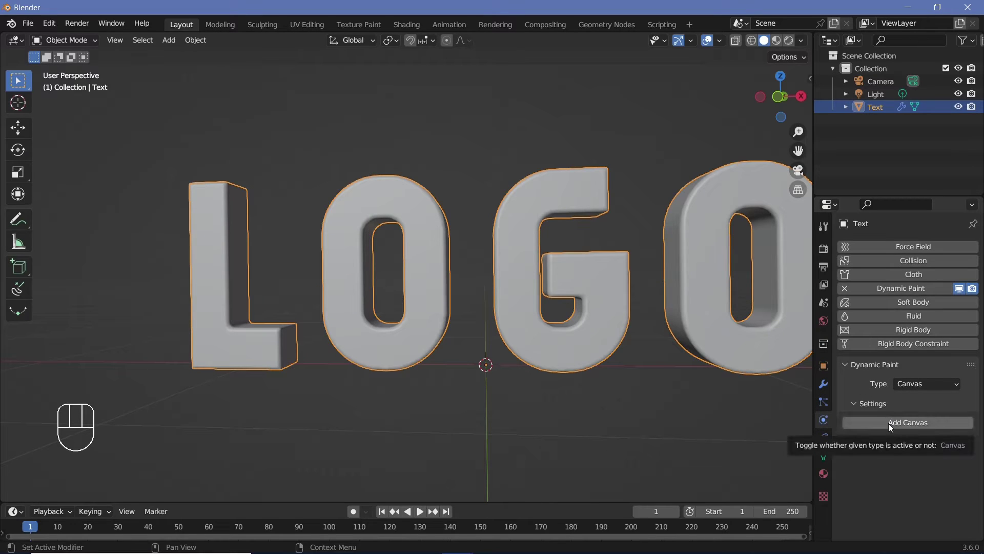
click(891, 426)
scroll(down, 3)
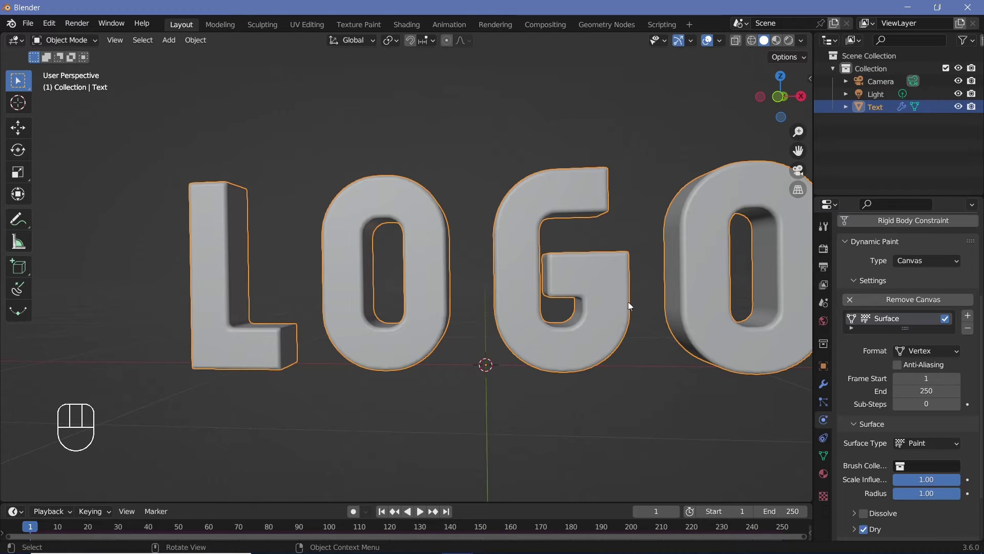
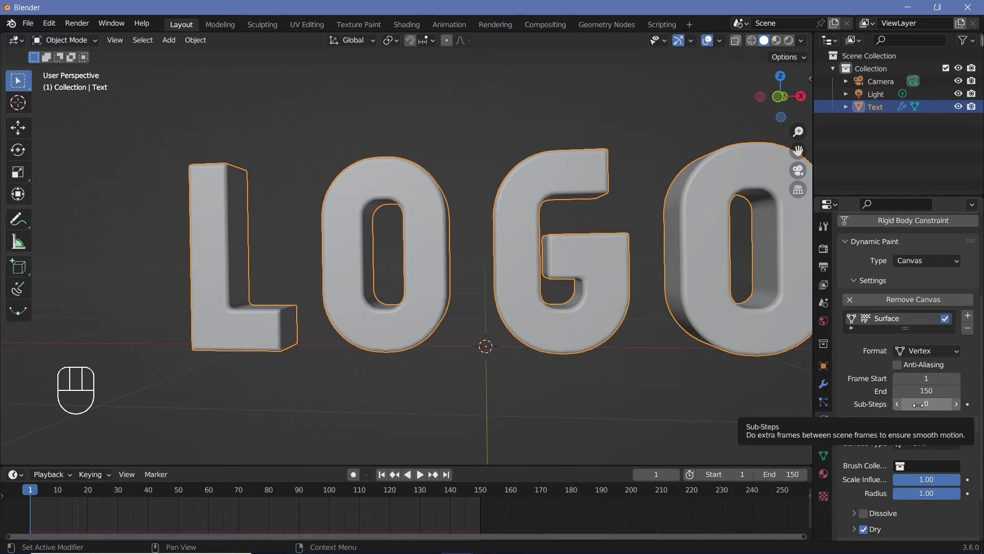
click(962, 409)
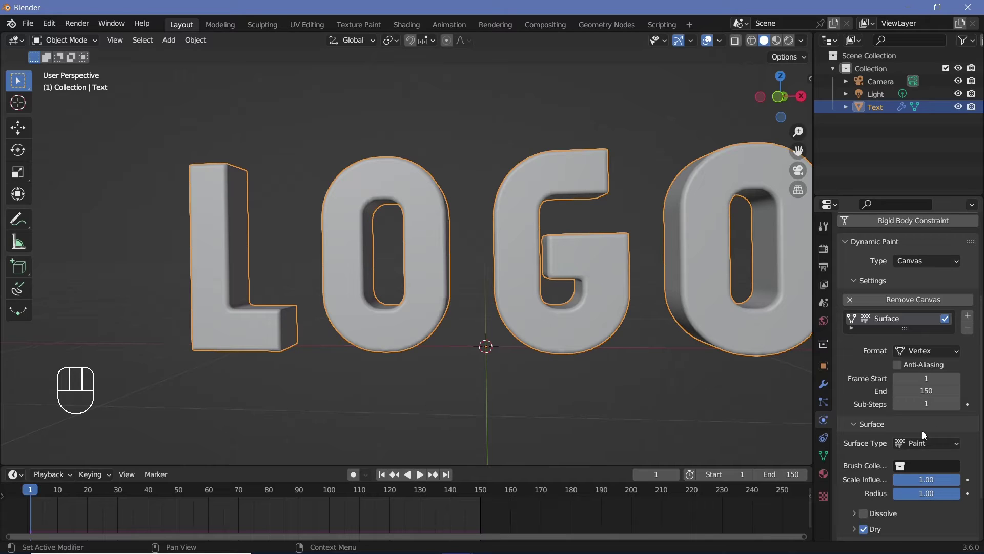
Switch the canvas surface type to Waves.
scroll(down, 3)
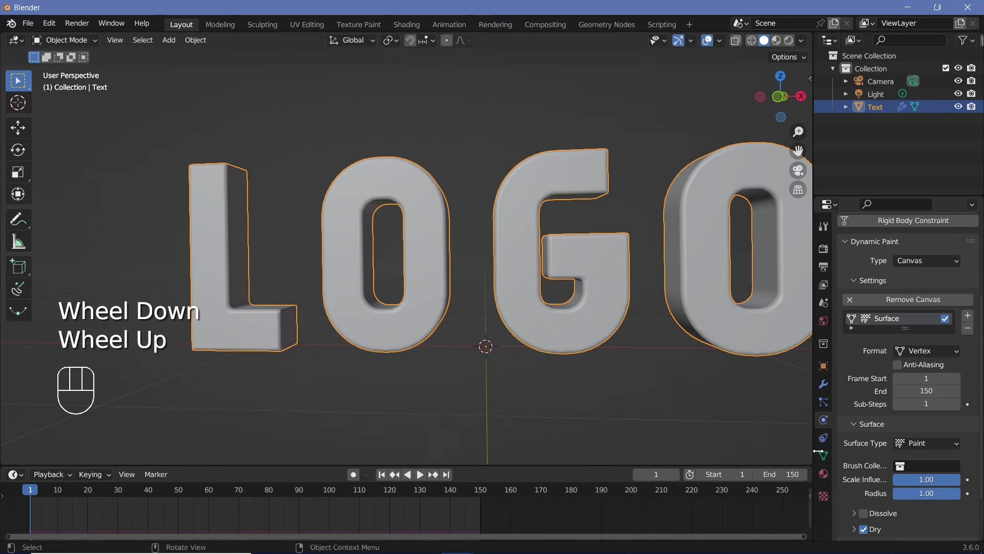
drag(938, 450, 747, 369)
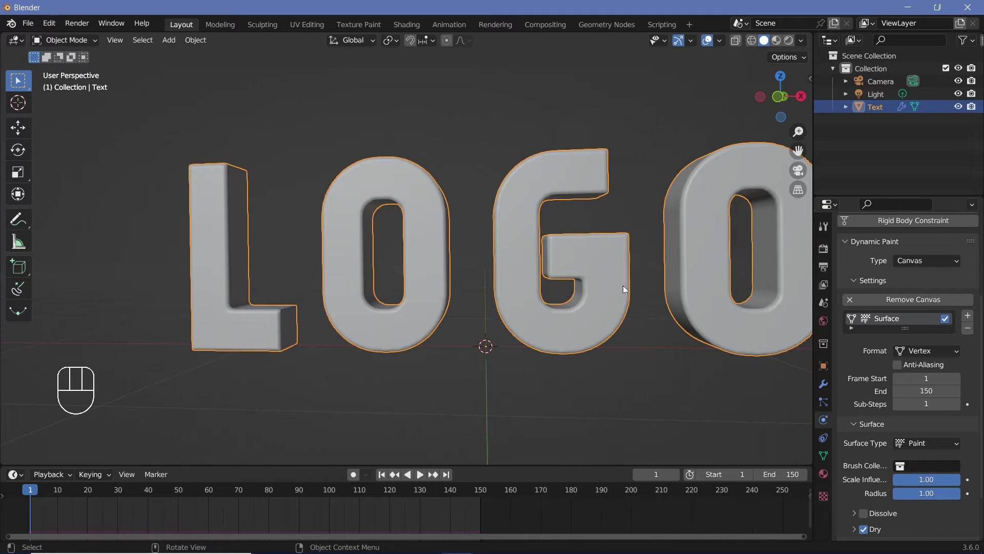
drag(901, 443, 903, 502)
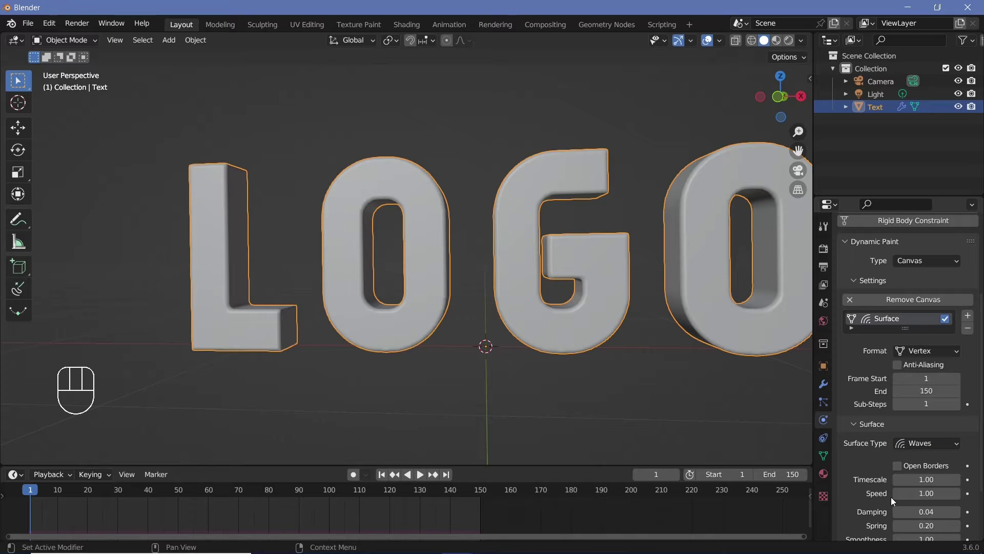
Add a small UV sphere and raise it beside the G, viewed from the front.
scroll(down, 3)
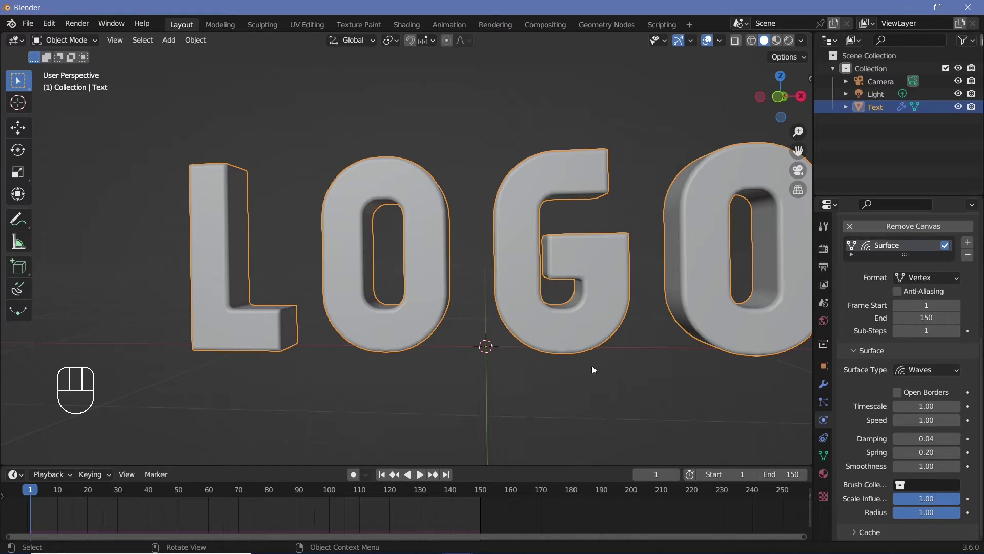
key(shift+a)
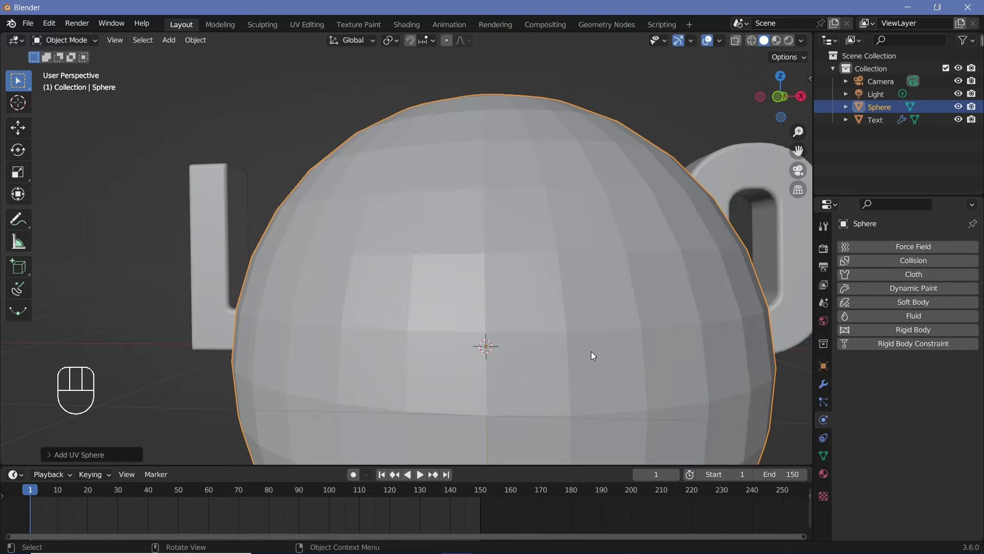
key(s)
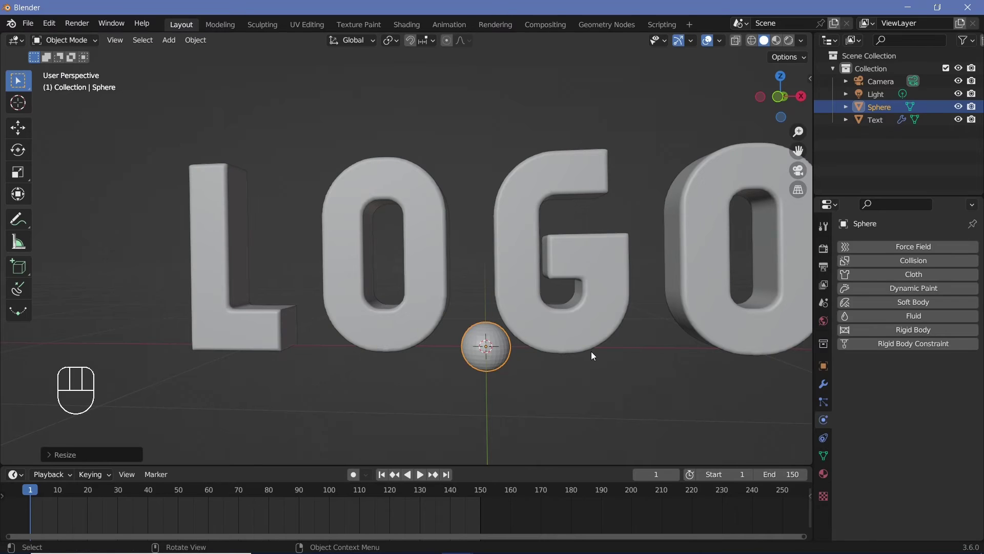
drag(189, 42, 516, 388)
key(g)
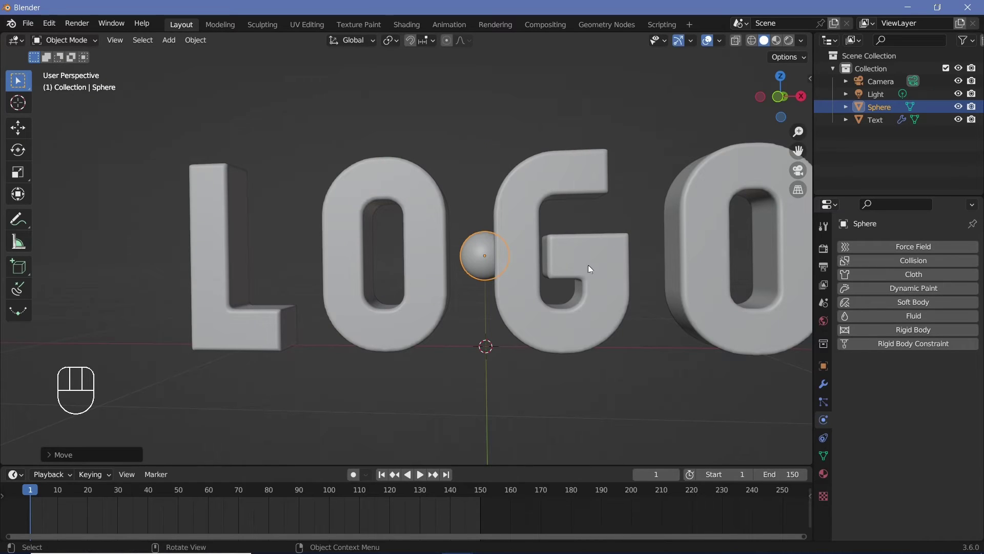
key(KP_1)
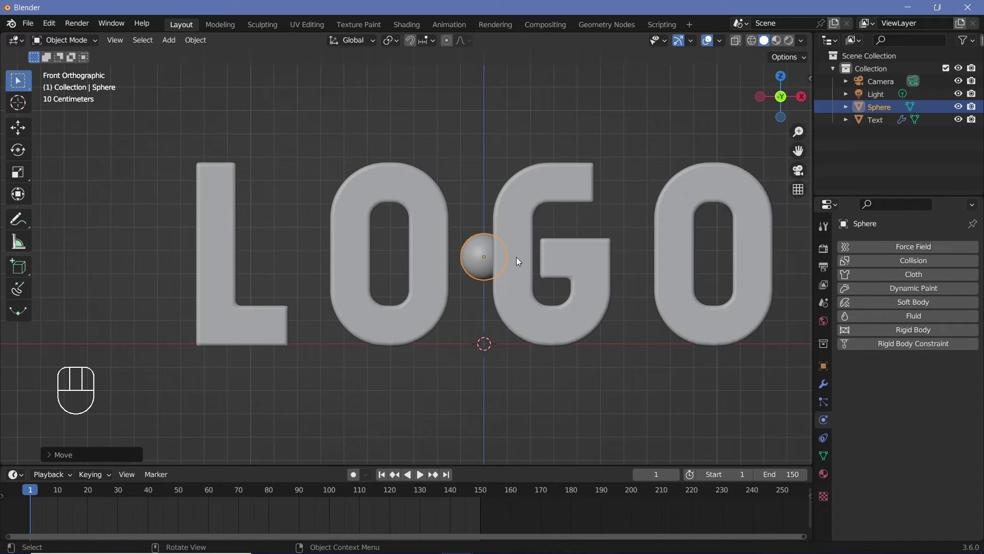
key(g)
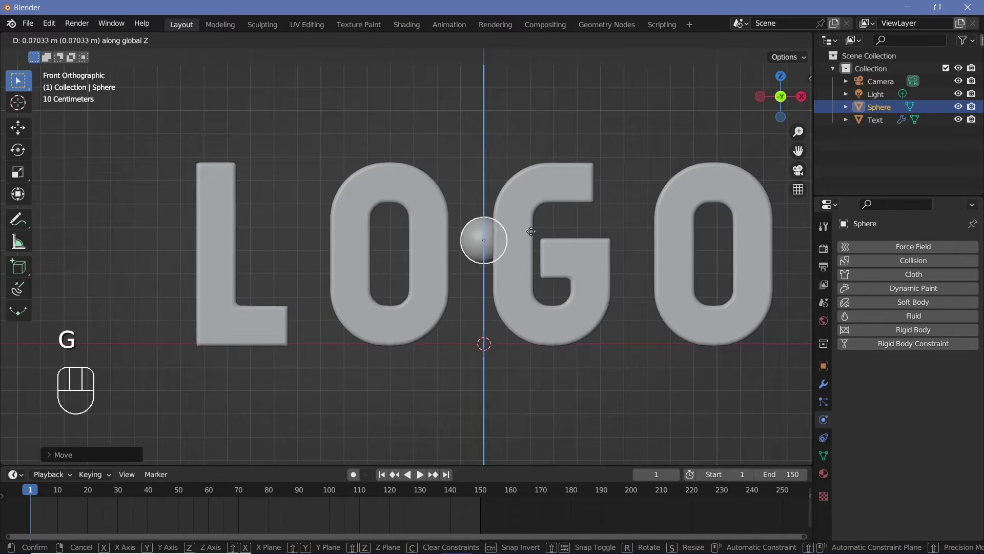
Slide the sphere beside the letters and make it a Dynamic Paint brush.
key(g)
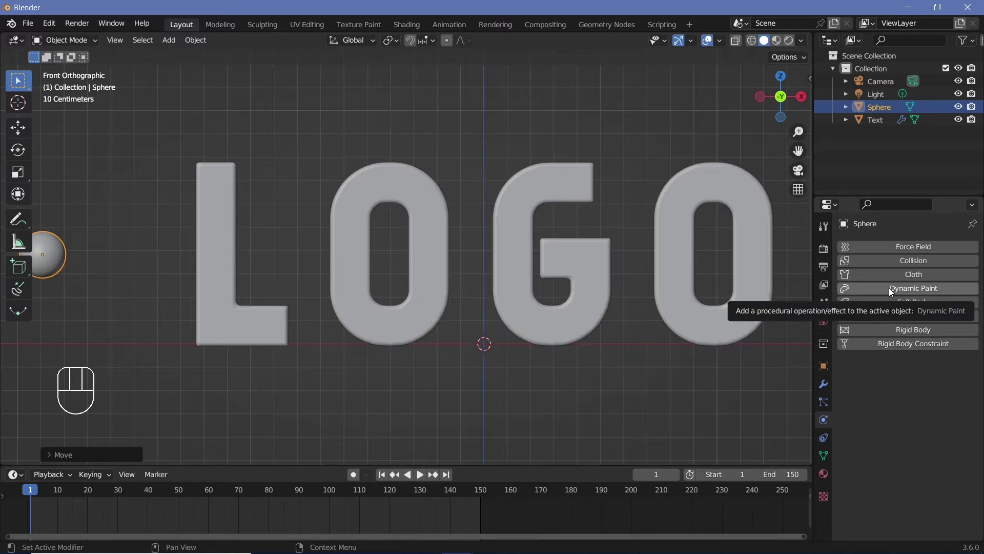
click(820, 389)
click(935, 252)
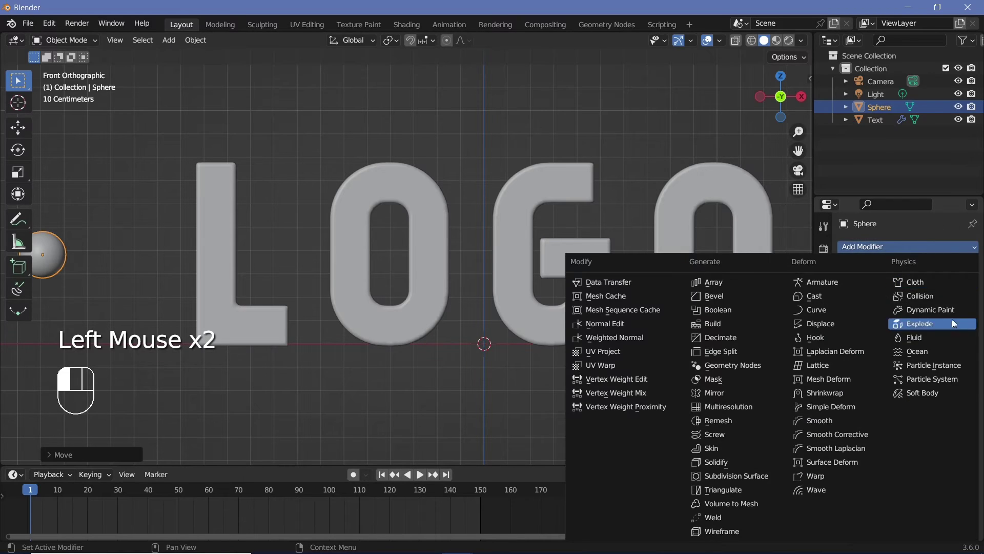
click(826, 427)
click(929, 294)
click(829, 391)
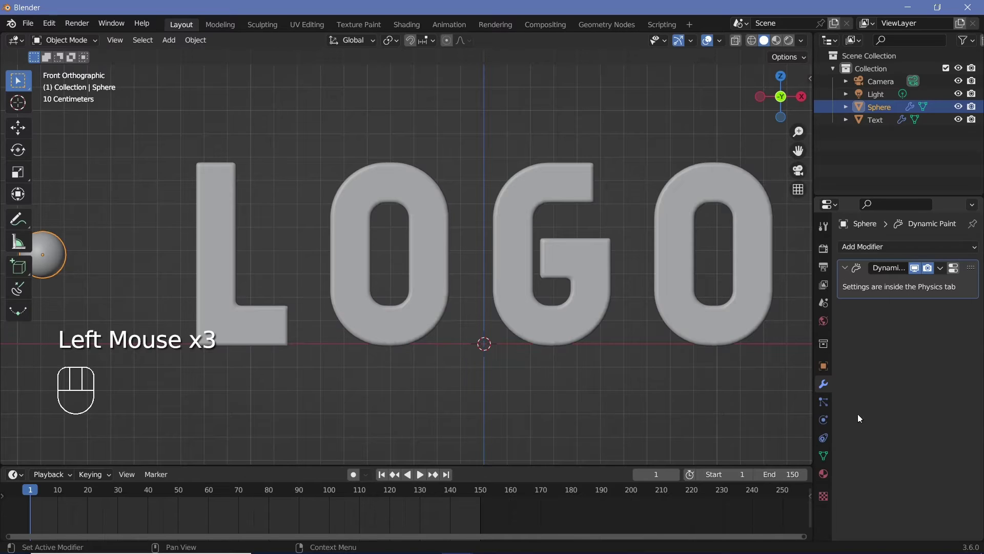
click(843, 425)
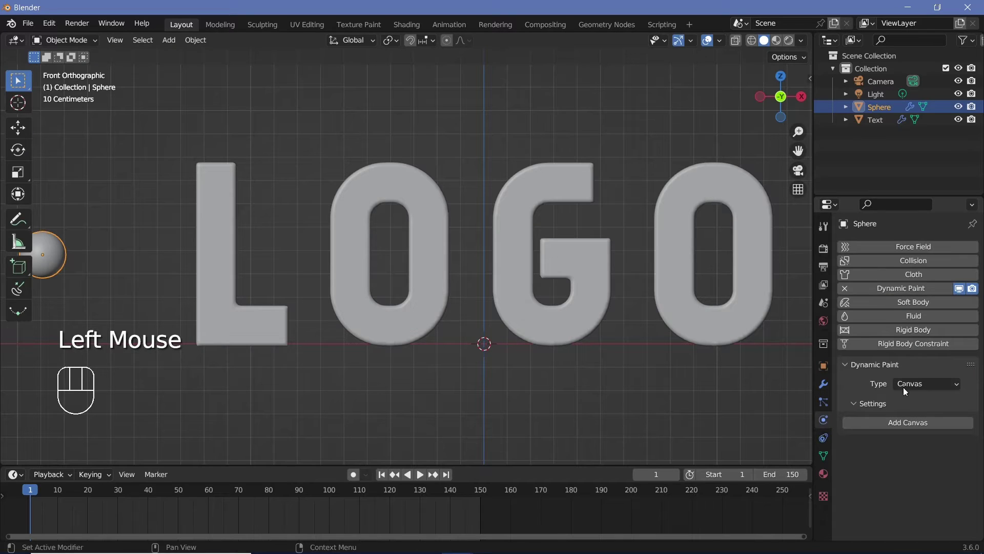
drag(909, 387, 916, 417)
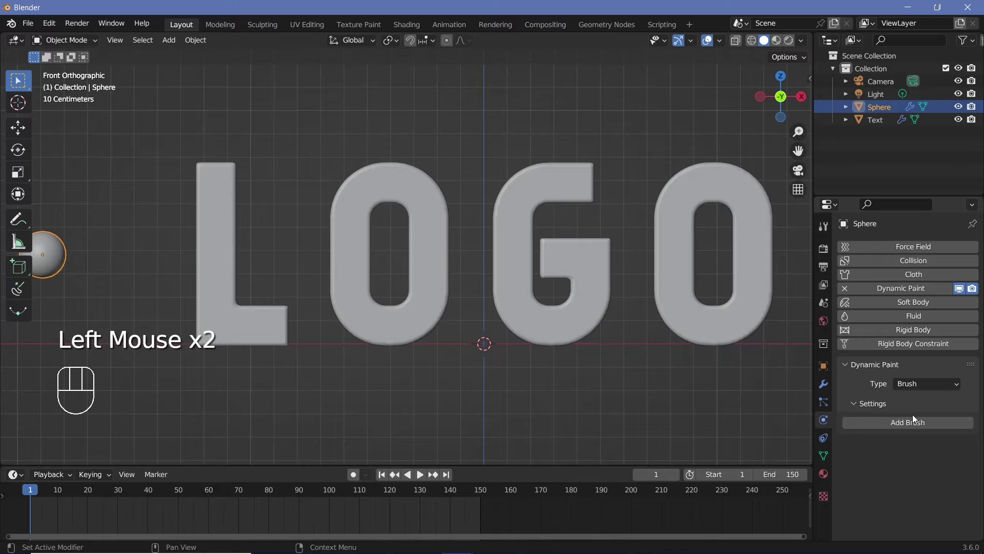
click(898, 426)
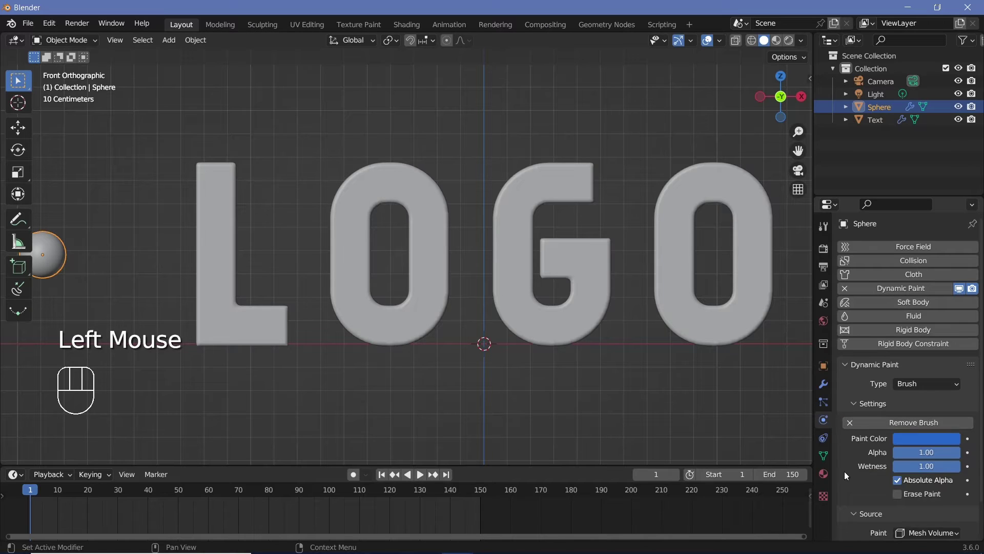
scroll(down, 3)
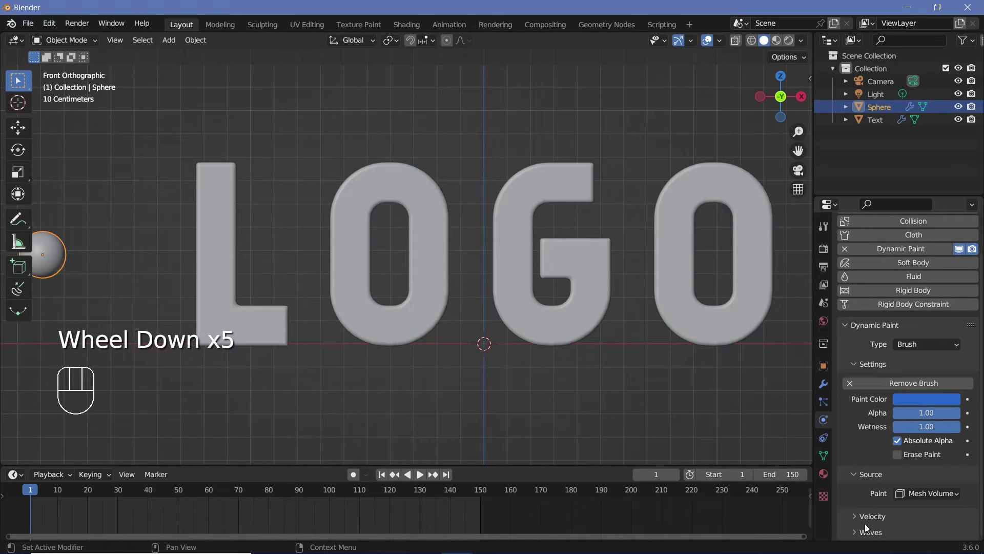
click(511, 352)
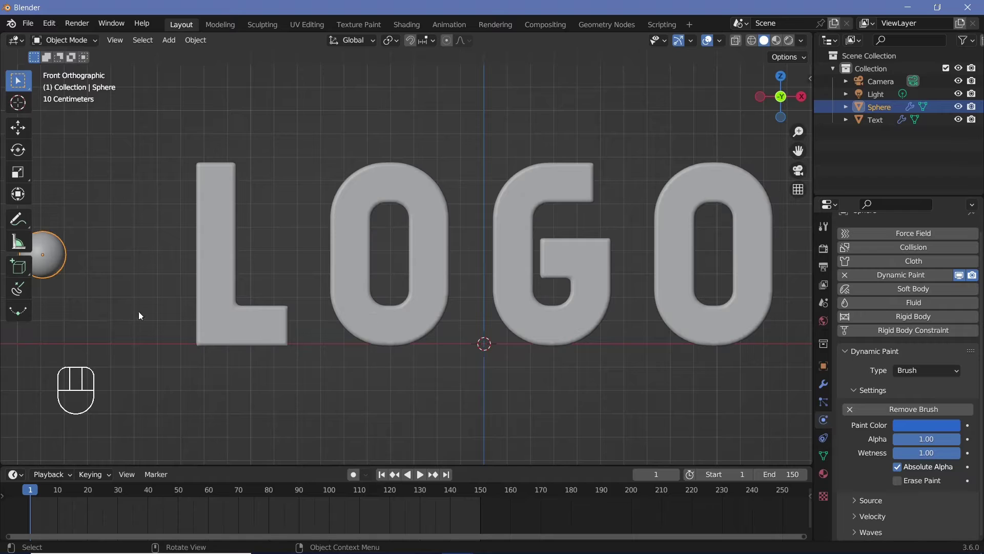
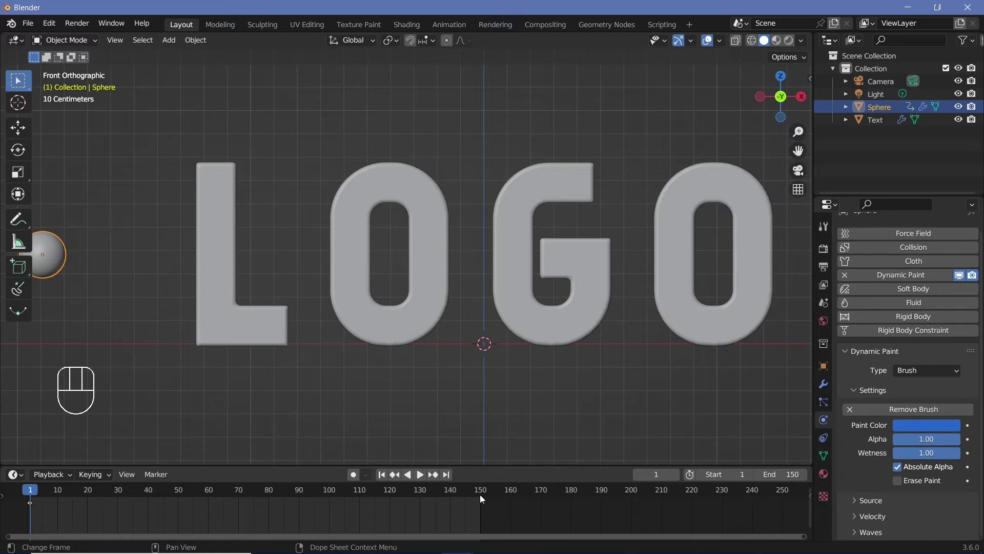
Go to frame 120 and start sliding the sphere across the letters.
click(485, 495)
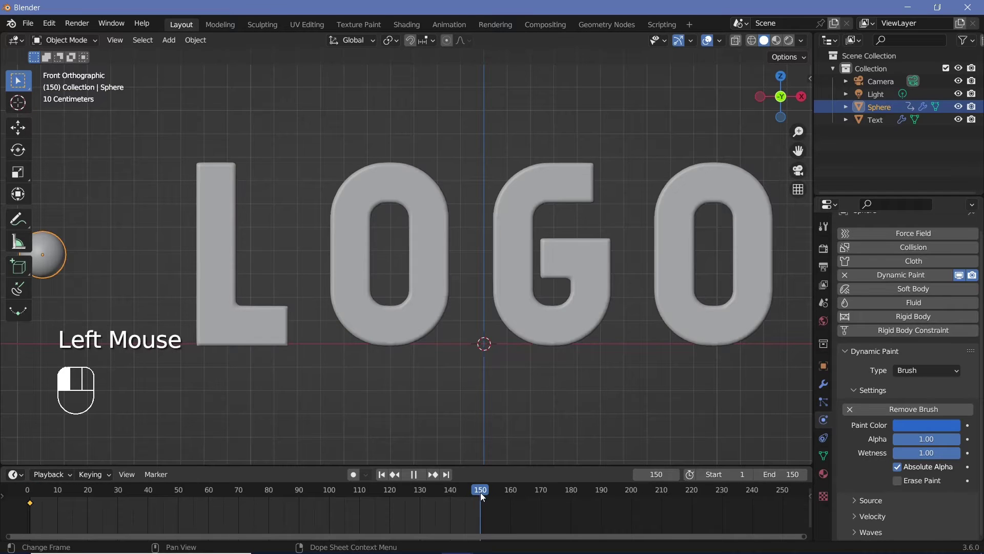
click(394, 496)
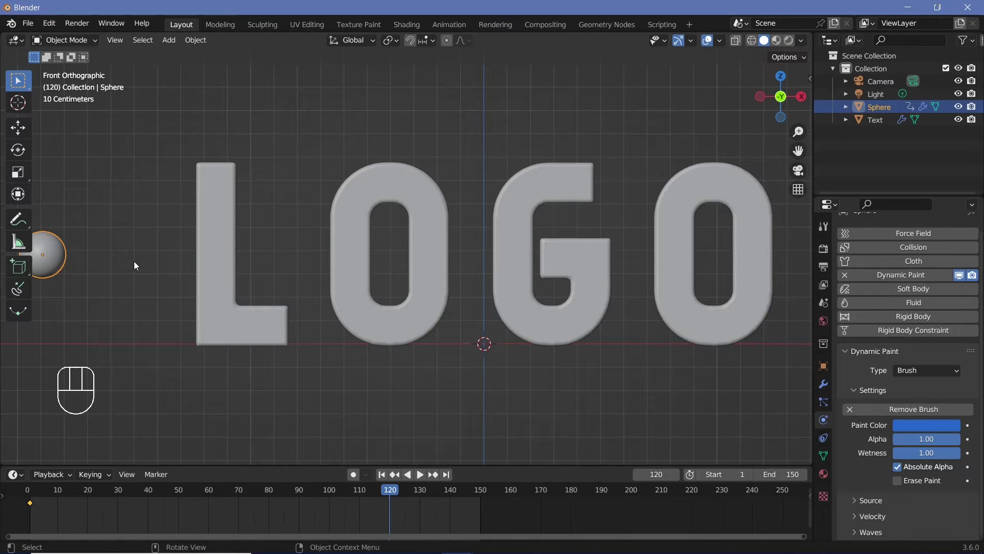
key(g)
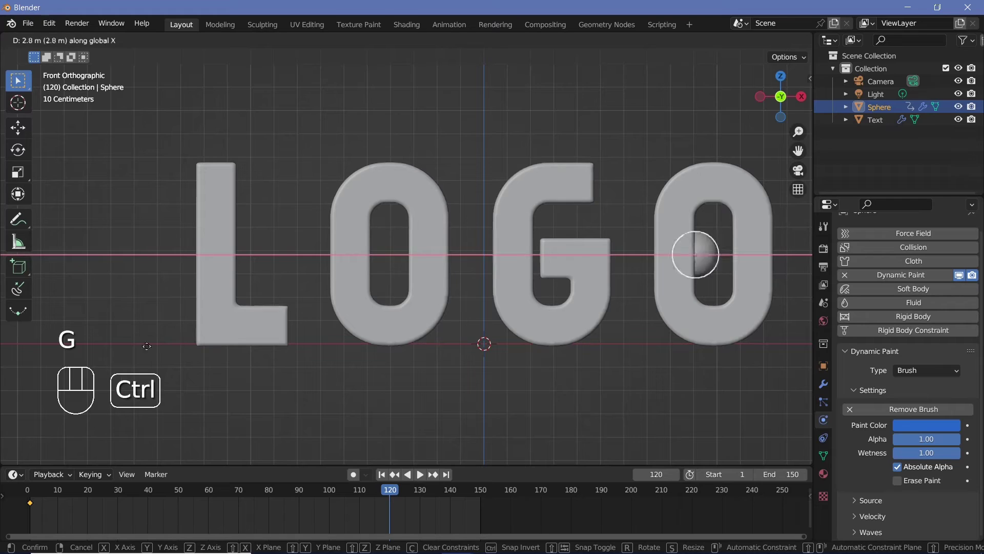
Keyframe the sphere's location at frame 120, play the ripples, and select the text.
scroll(down, 3)
key(i)
click(31, 489)
key(space)
scroll(up, 3)
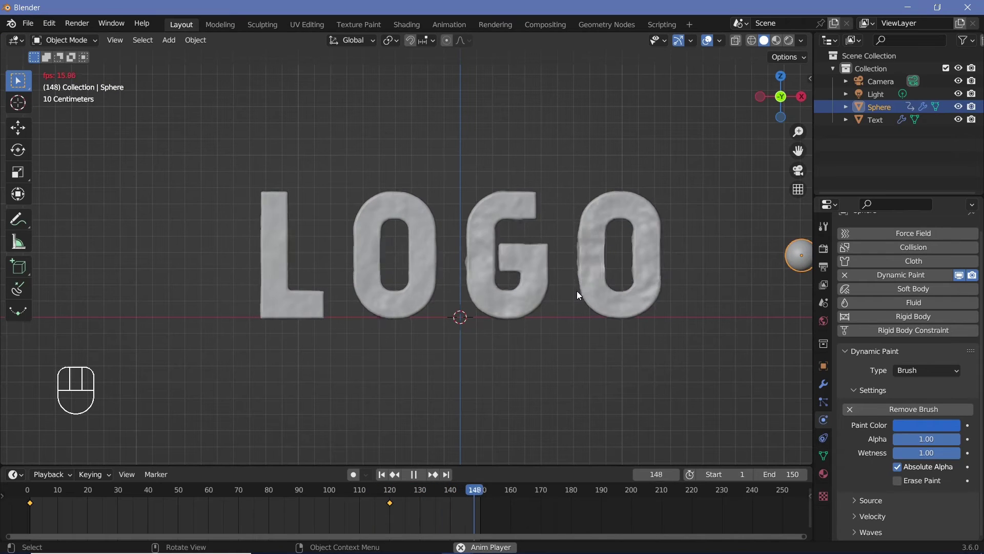
click(603, 305)
scroll(down, 3)
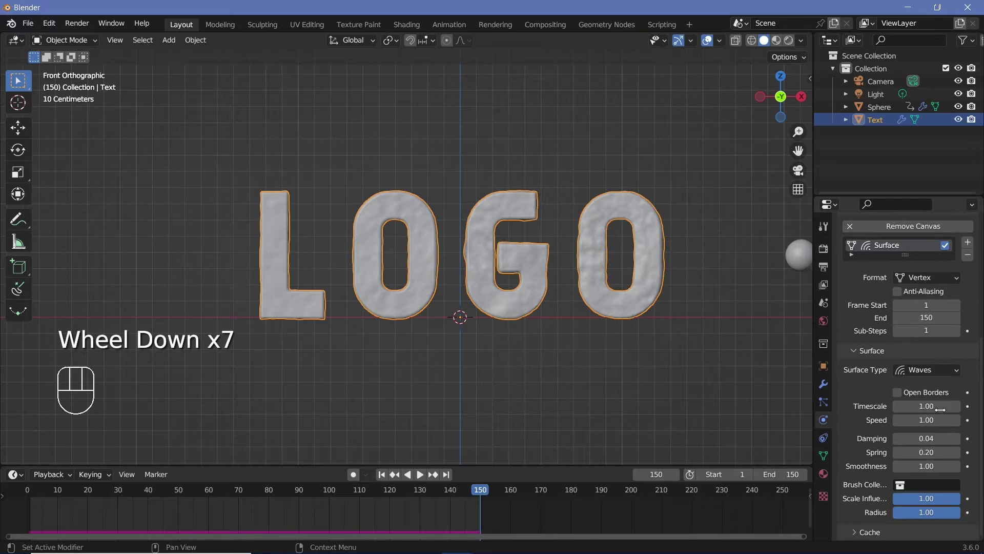
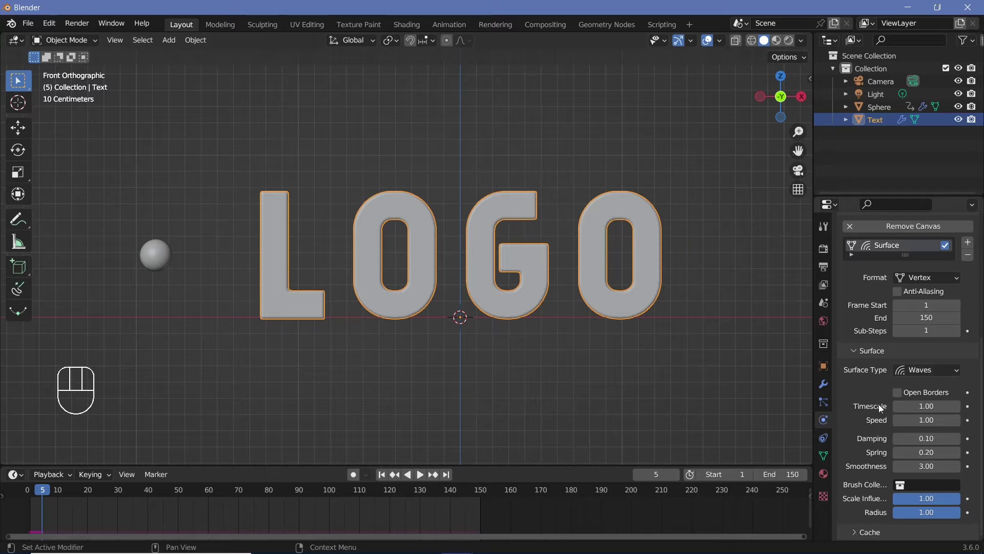
Set wave Damping 0.10 and Smoothness 3.00, then reveal the canvas cache settings.
scroll(down, 3)
Save the project and bake the text's wave simulation cache to 150 frames.
click(862, 537)
scroll(down, 3)
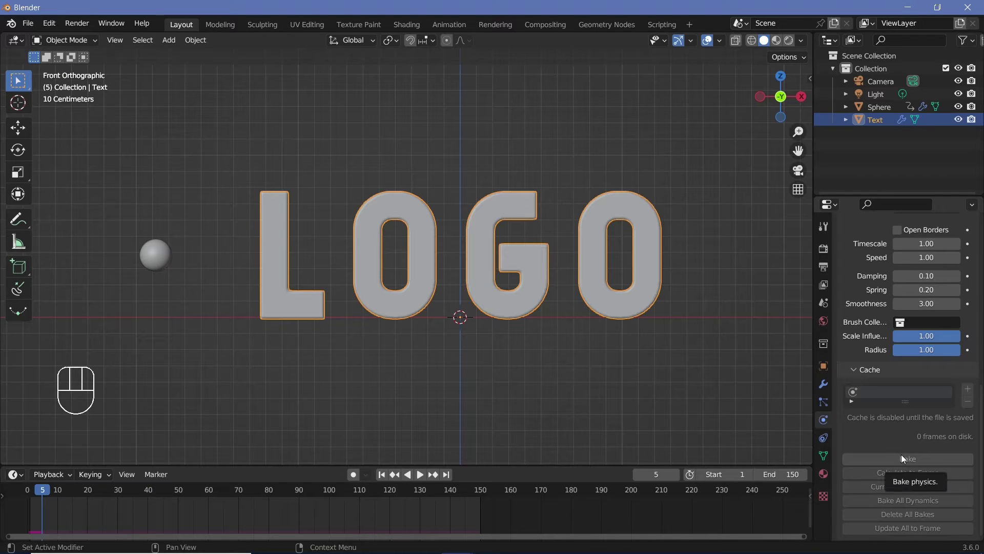
key(ctrl+s)
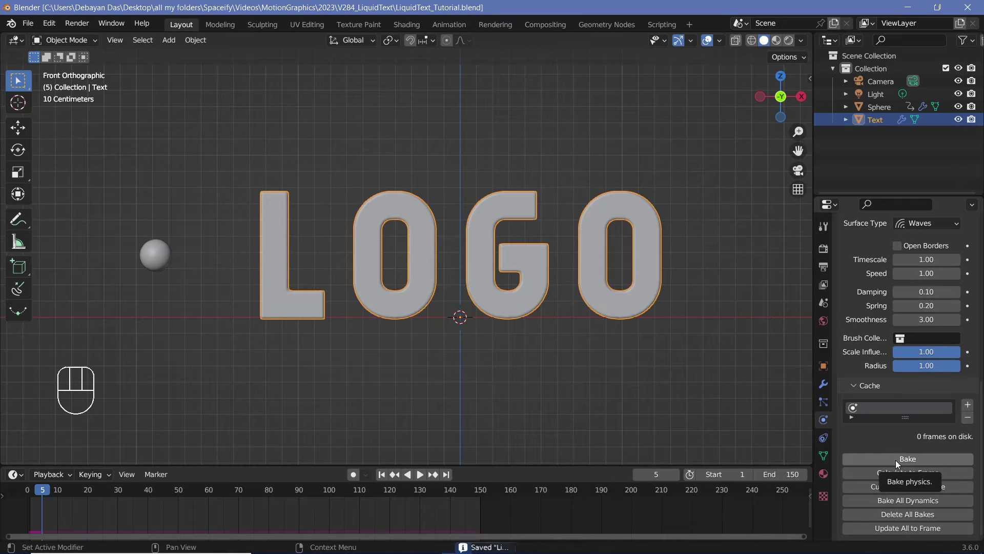
click(901, 466)
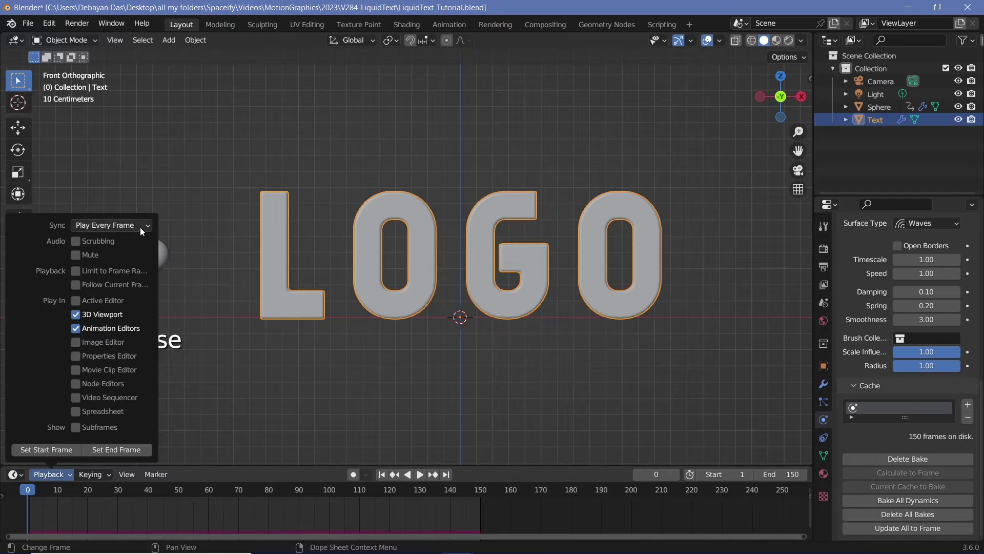
Play back the timeline to preview the sphere rippling the LOGO letters.
key(space)
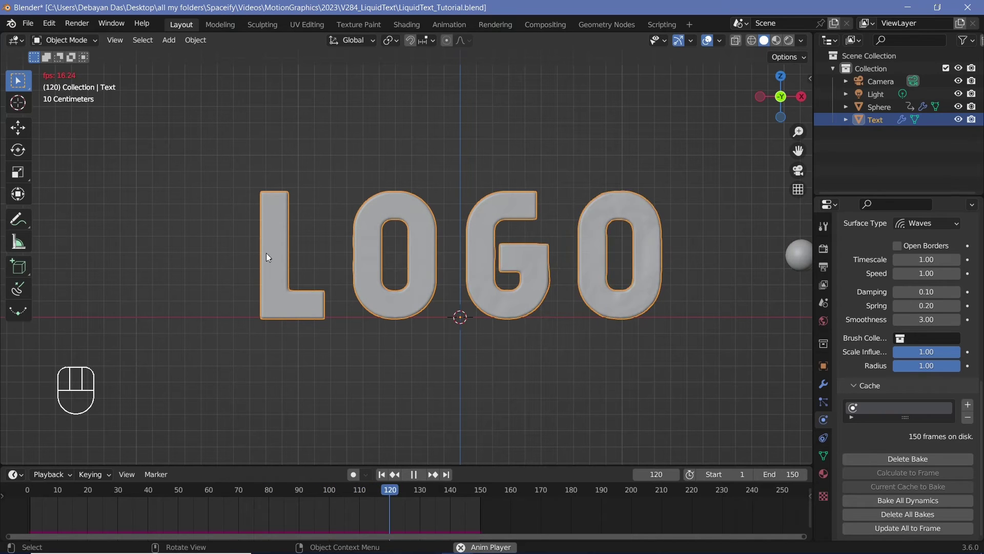
key(space)
scroll(up, 3)
scroll(up, 3)
key(space)
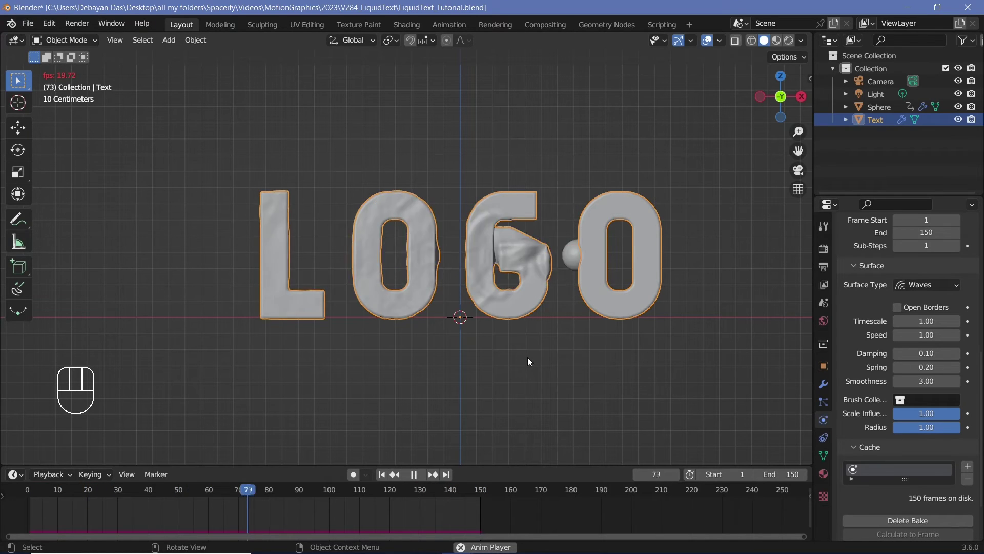
key(space)
scroll(down, 3)
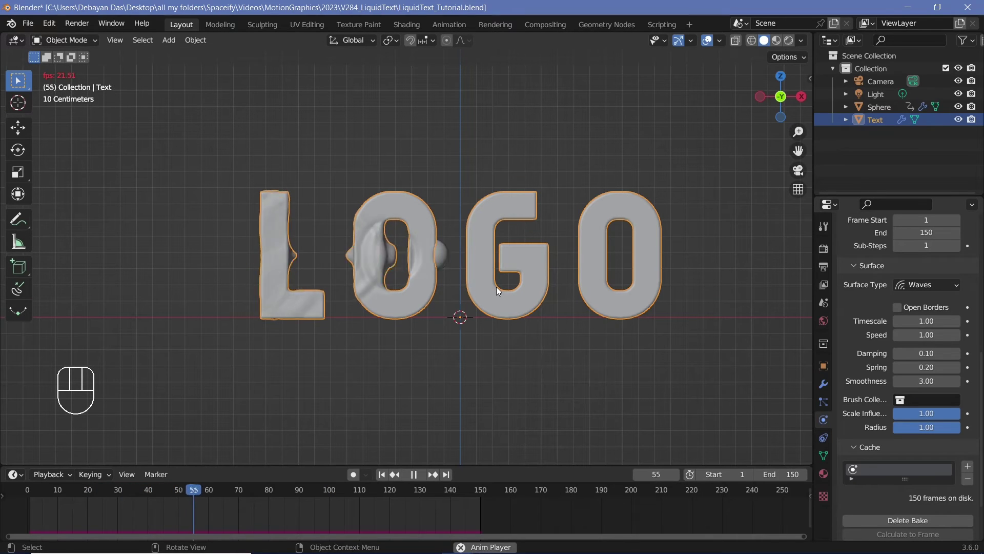
key(space)
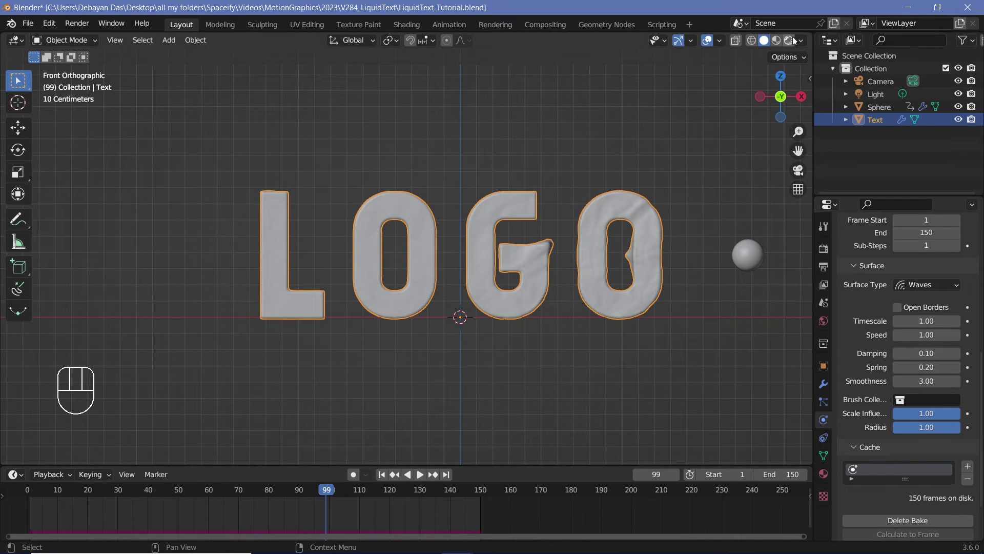
Switch the viewport to Rendered shading and bring up the scene's render settings.
click(795, 40)
click(827, 249)
click(858, 299)
click(859, 284)
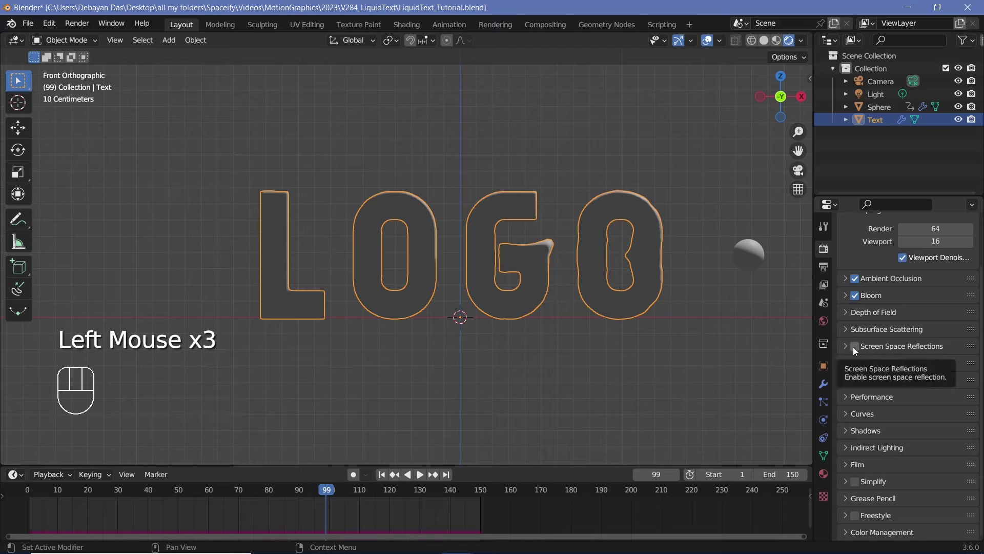
Enable Screen Space Reflections with Refraction, then move on to the output settings.
click(856, 349)
click(850, 349)
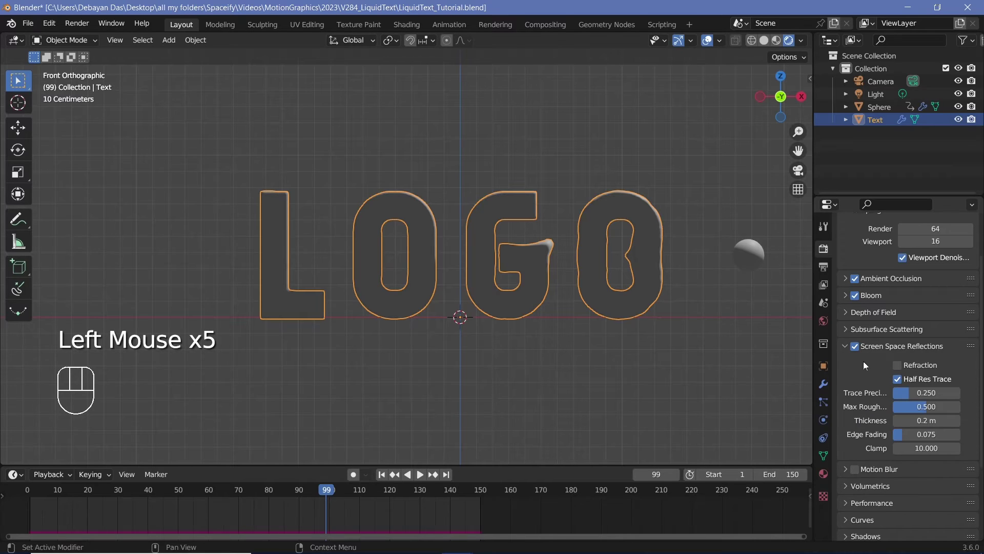
click(904, 368)
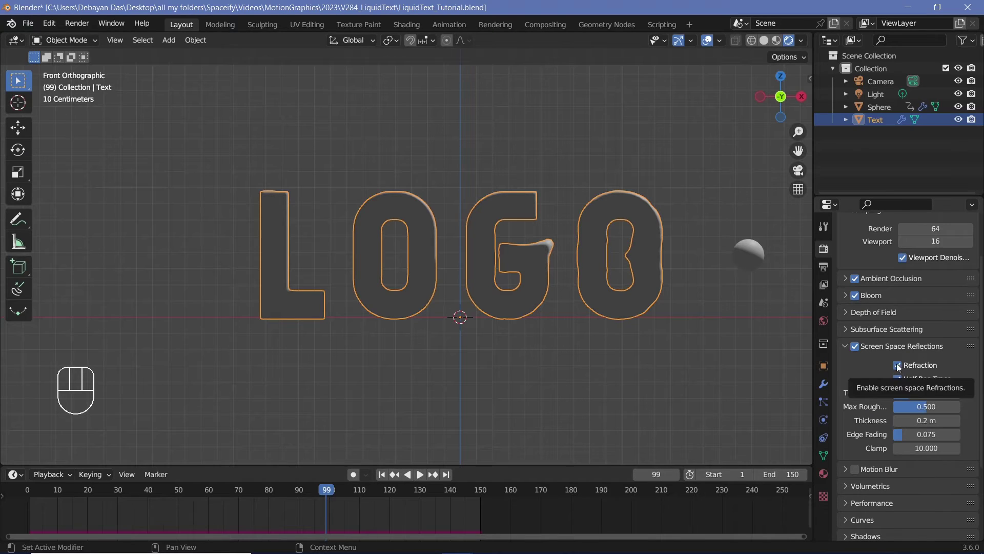
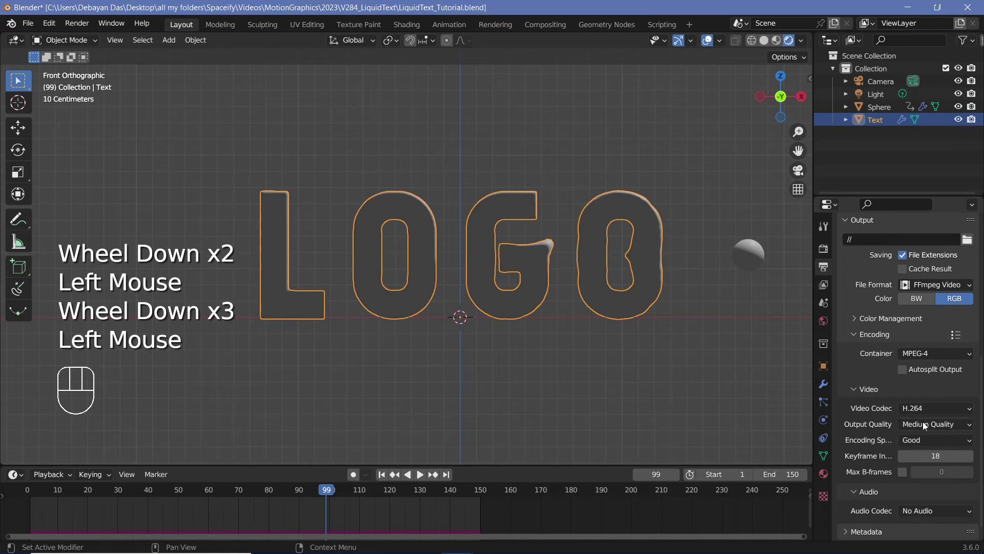
drag(926, 429, 923, 391)
Assign textMat as Glass BSDF with Alpha Blend and Screen Space Refraction enabled.
click(823, 482)
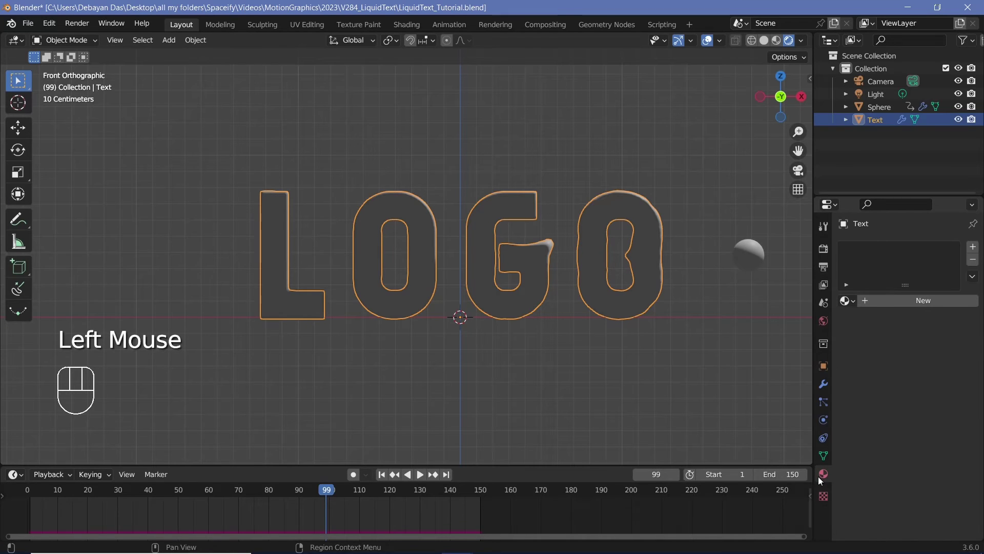
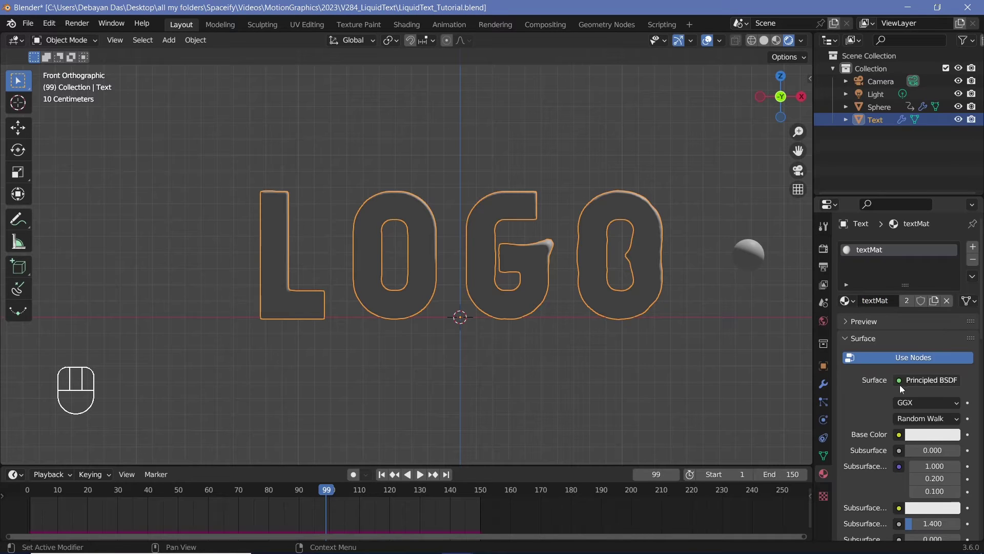
drag(901, 387, 842, 147)
scroll(down, 3)
drag(912, 478, 924, 421)
scroll(down, 3)
click(909, 479)
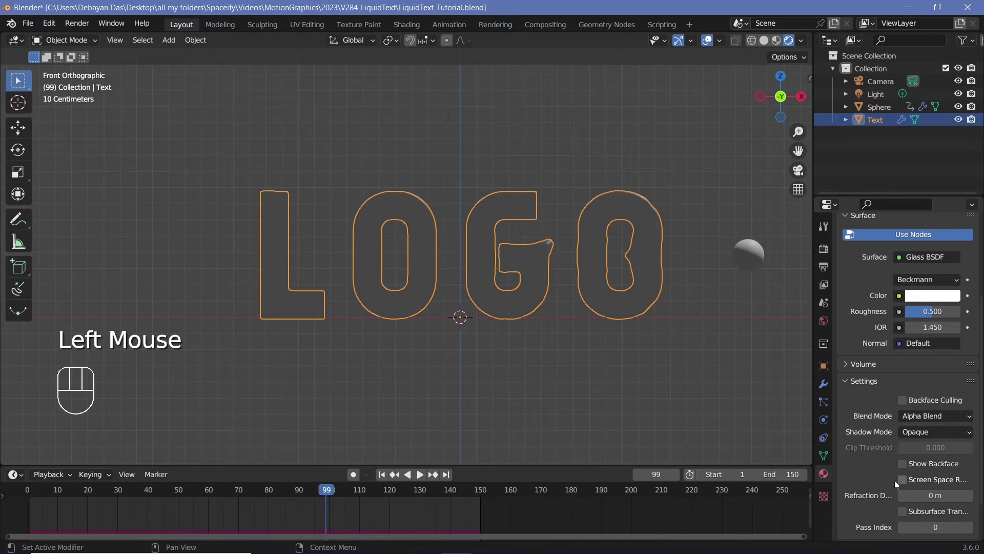
Orbit the view around the glass letters to inspect the material.
drag(518, 277, 622, 273)
scroll(up, 3)
drag(546, 278, 432, 279)
scroll(down, 3)
drag(489, 301, 459, 343)
scroll(down, 3)
drag(455, 381, 480, 344)
Add a Plane mesh and scale it out as a ground floor under the text.
key(shift+a)
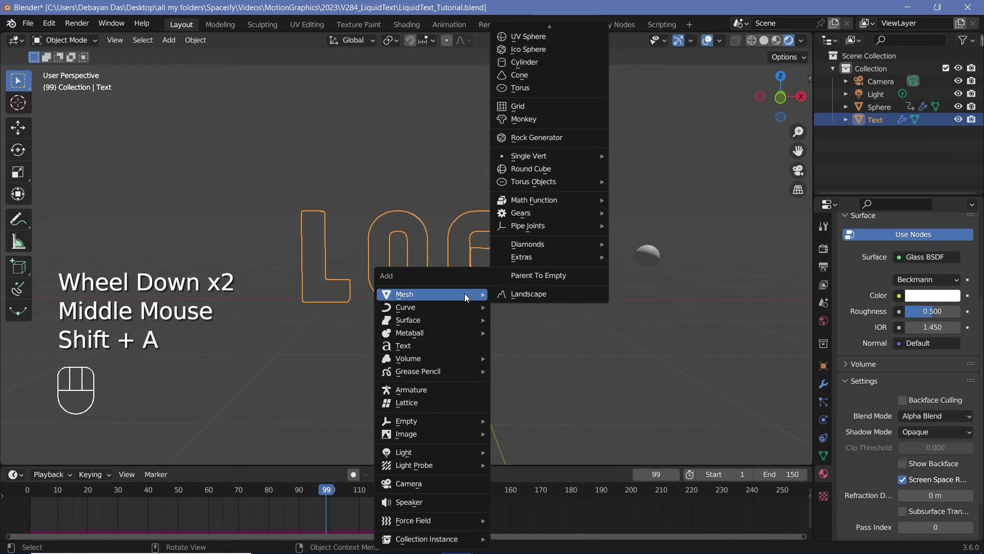
key(s)
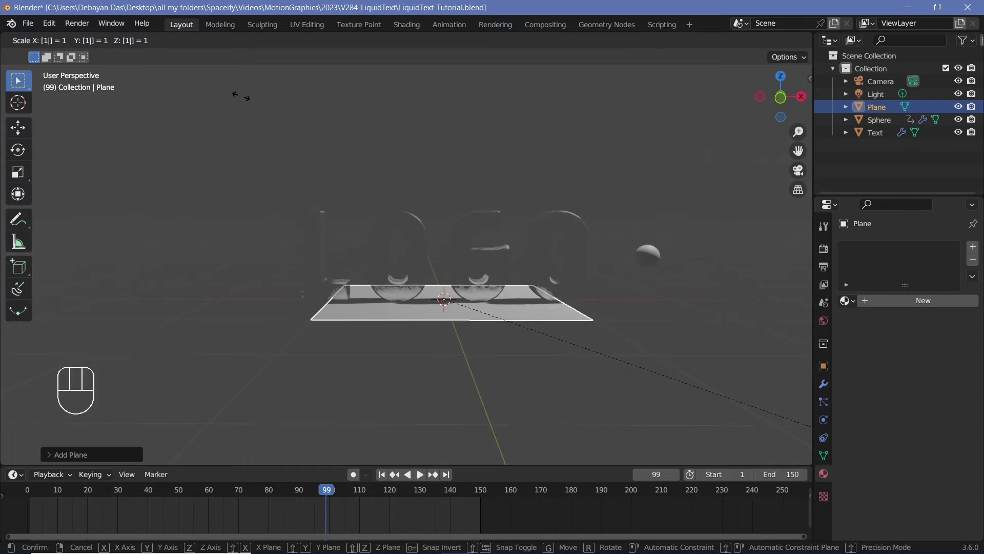
middle_click(478, 262)
scroll(up, 3)
scroll(down, 3)
scroll(down, 3)
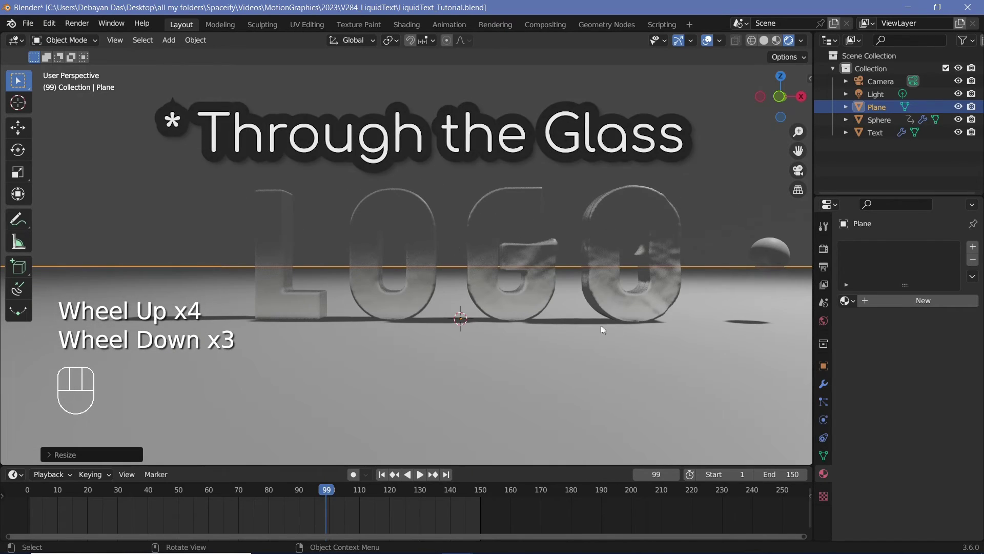
Replay the animation and move the plane into place beneath the letters.
key(space)
key(space)
key(g)
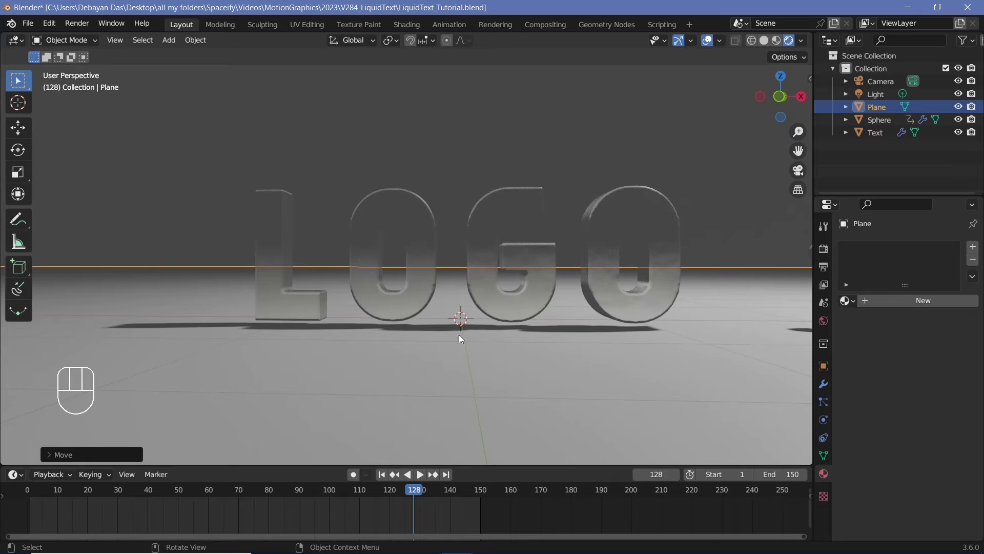
Tint the glass text pale cyan (Hue 0.5, Saturation 0.278), roughness 0.3, and replay the ripples.
click(592, 263)
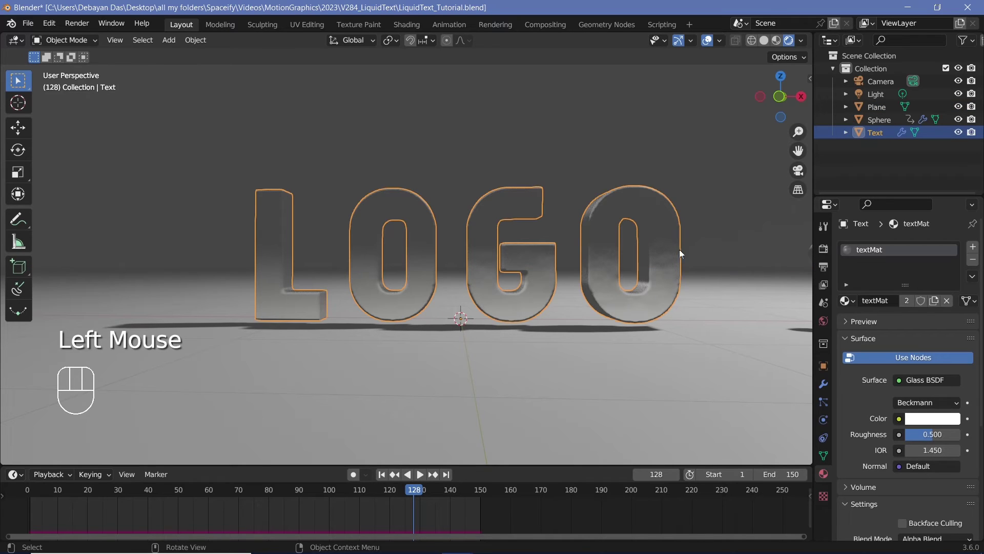
click(931, 426)
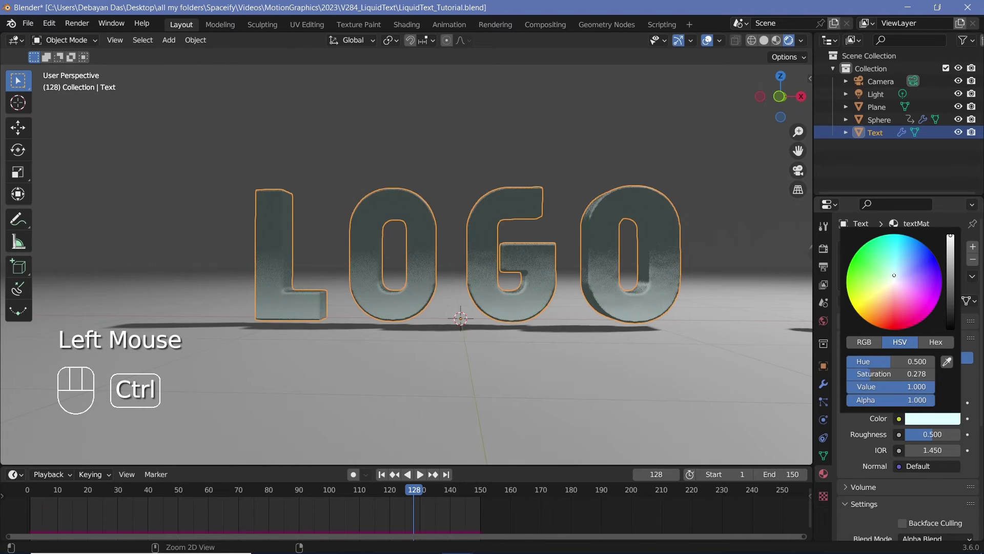
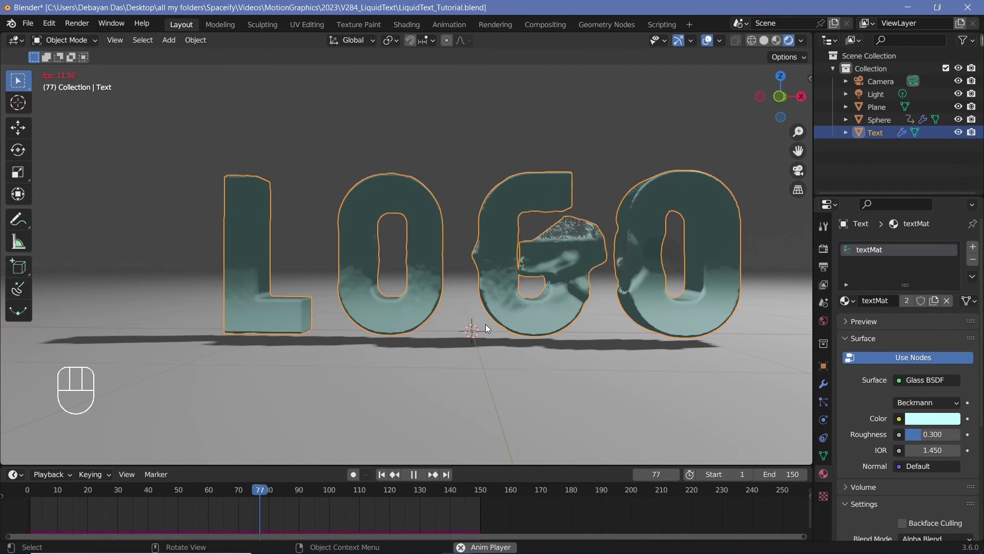
key(space)
key(space)
key(space)
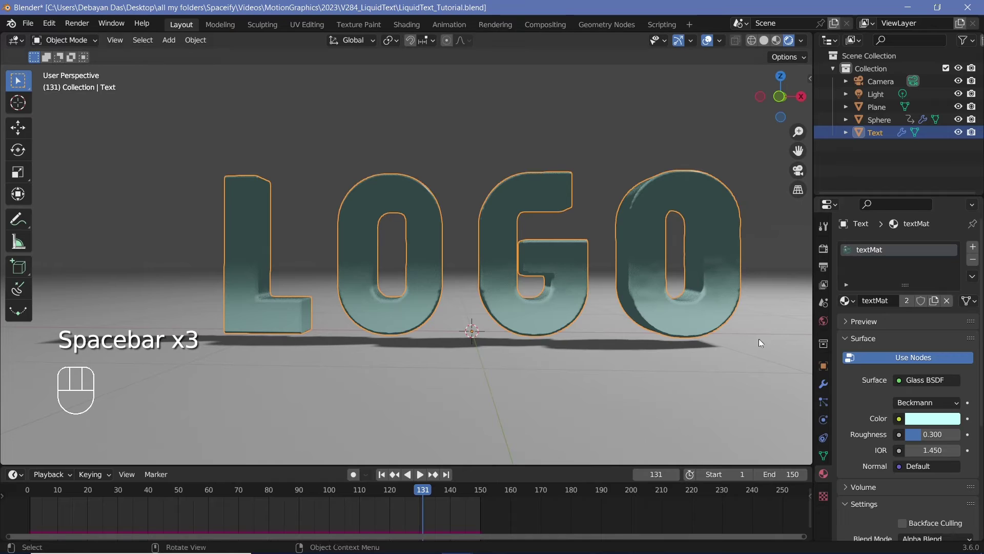
key(space)
key(space)
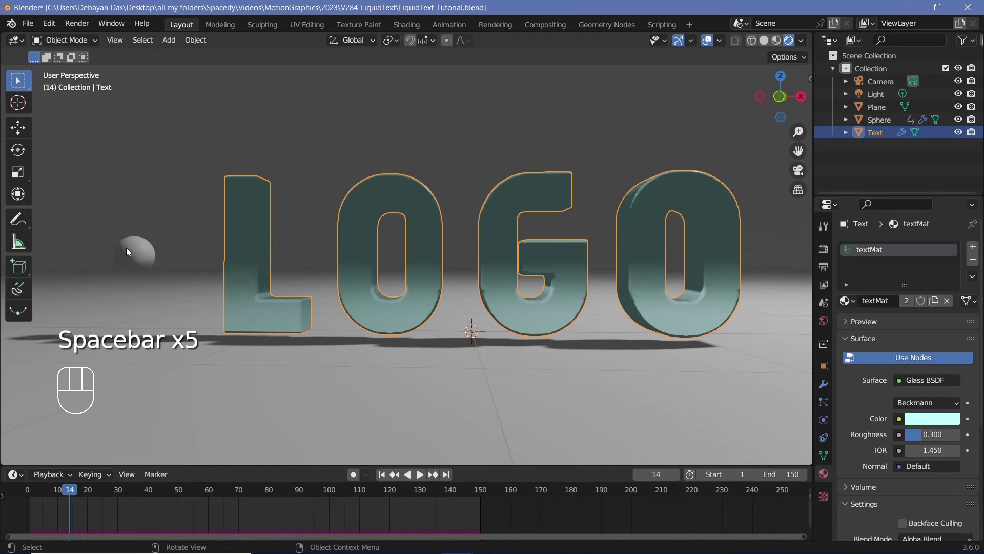
Darken the sphere's Principled BSDF base colour to near black.
click(130, 249)
click(906, 305)
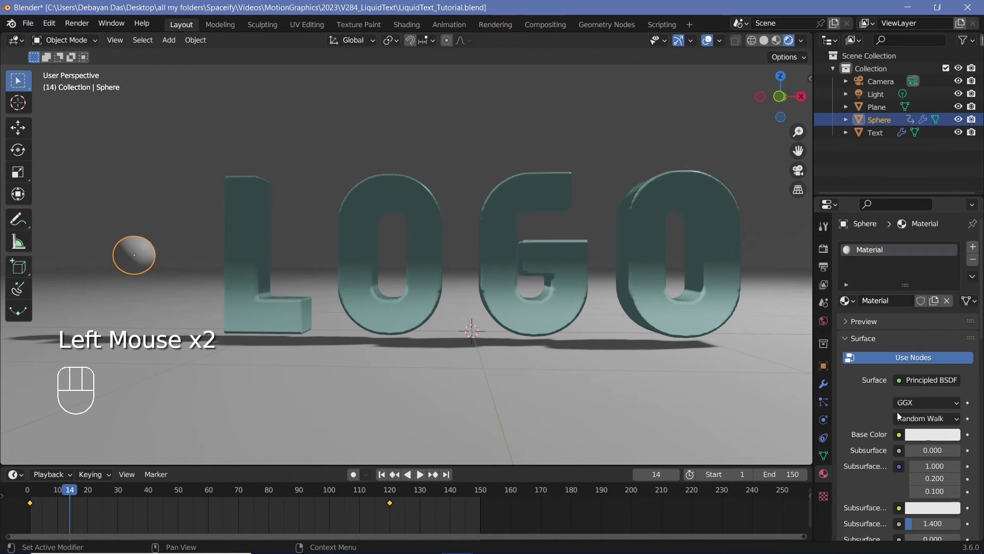
click(930, 439)
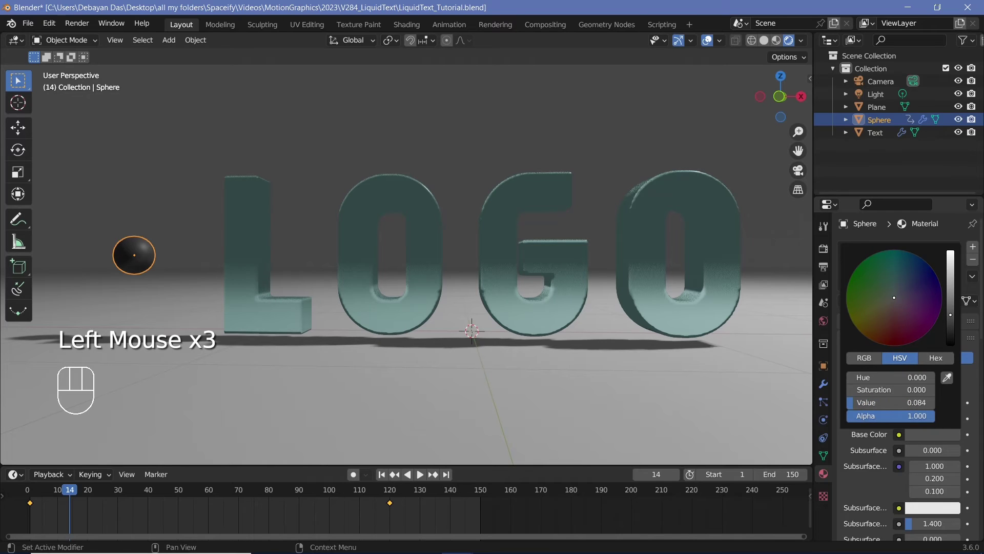
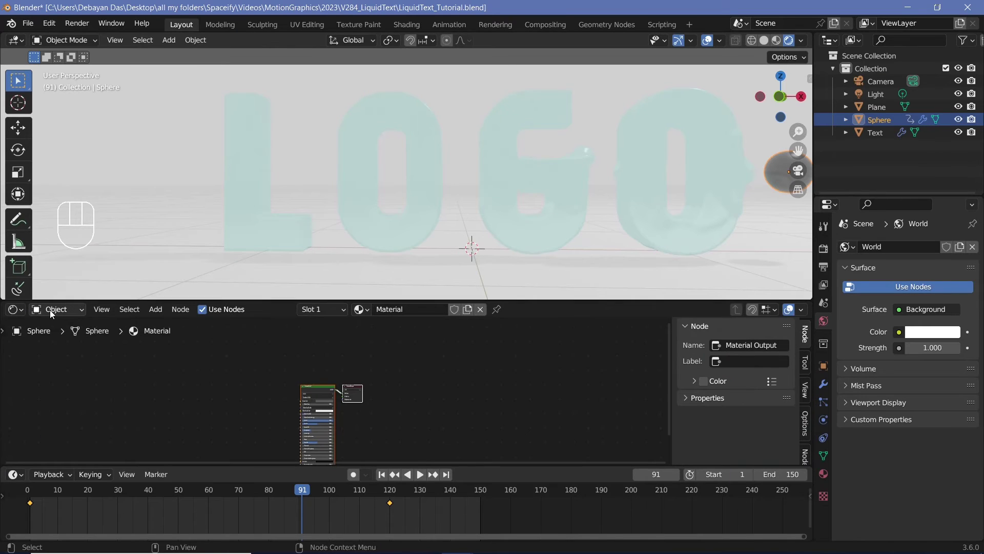
Add a Gradient Texture and a Color Ramp to the World node tree.
drag(53, 313, 435, 433)
middle_click(435, 433)
scroll(up, 3)
scroll(down, 3)
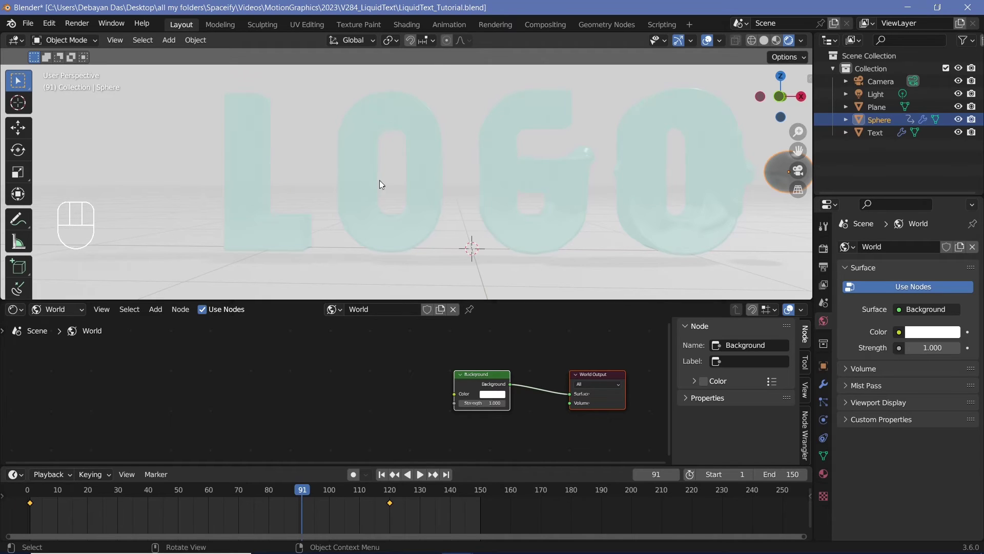
key(shift+a)
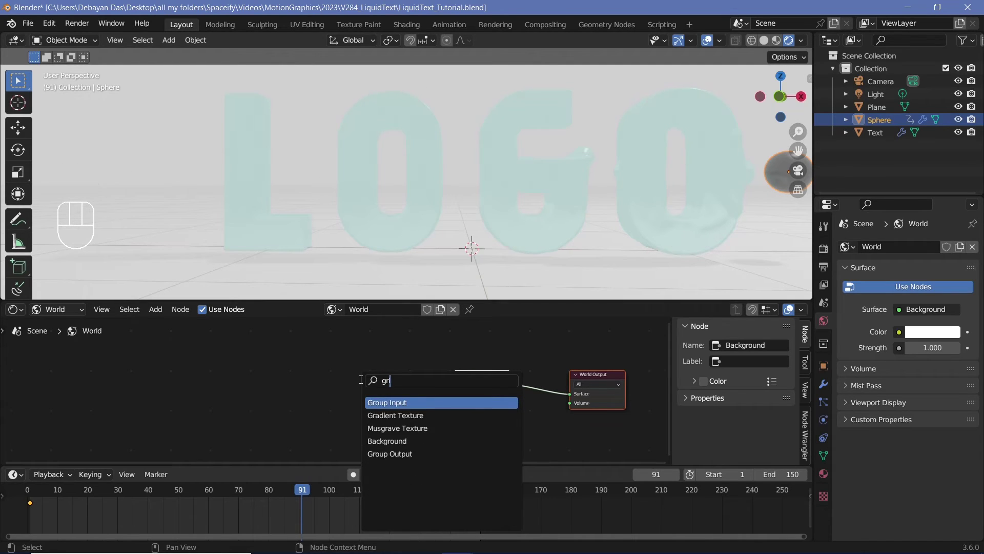
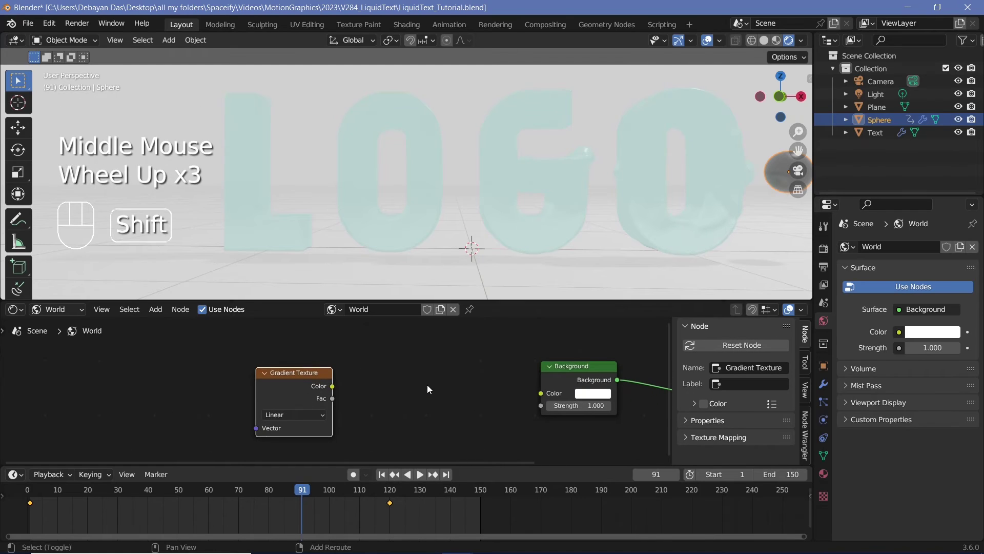
key(shift+a)
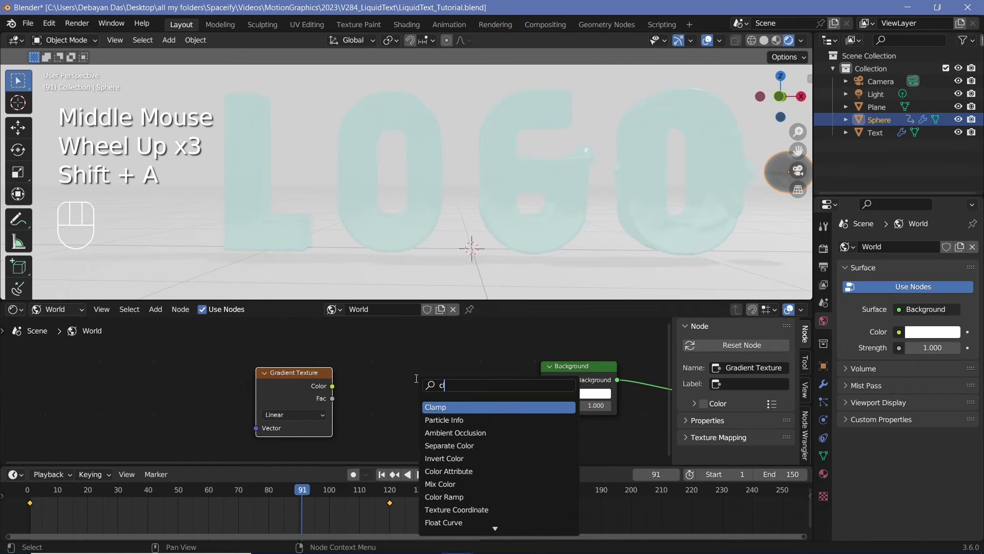
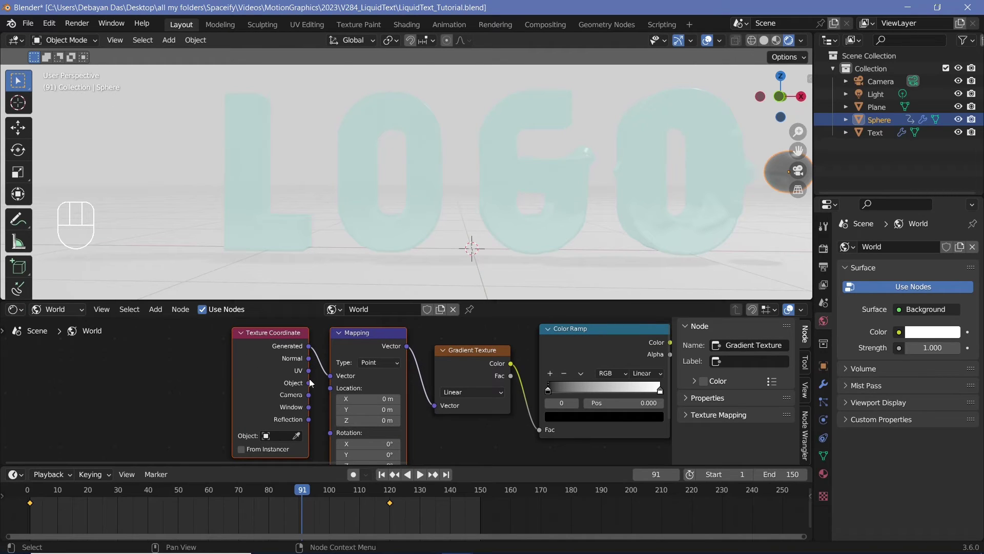
Wire the gradient through the ramp into the Background node's colour.
drag(312, 383, 418, 396)
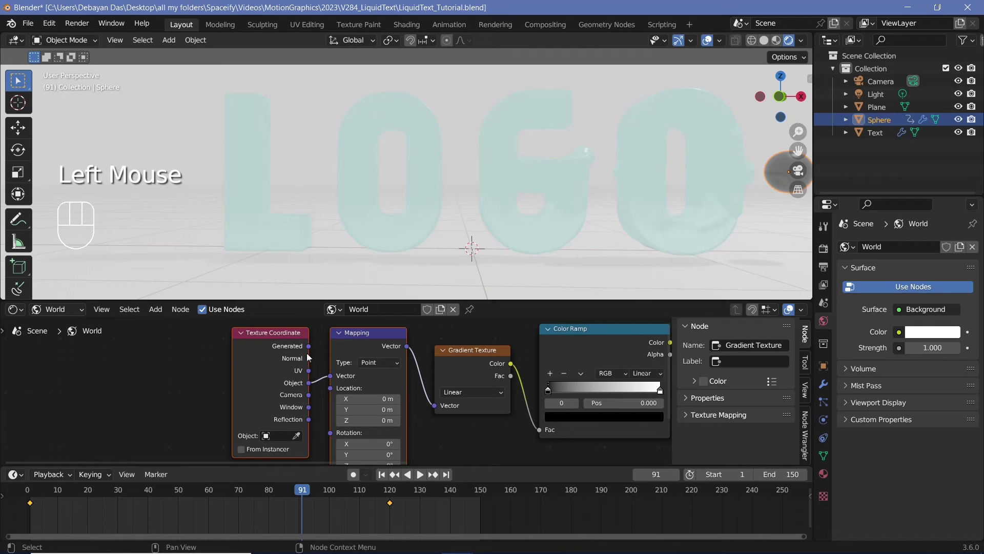
middle_click(499, 356)
drag(492, 360, 482, 176)
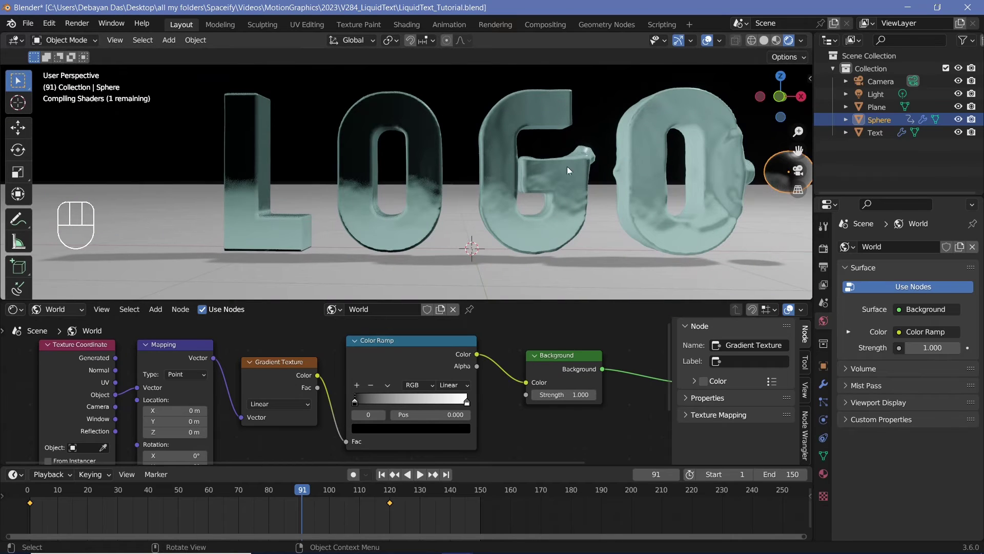
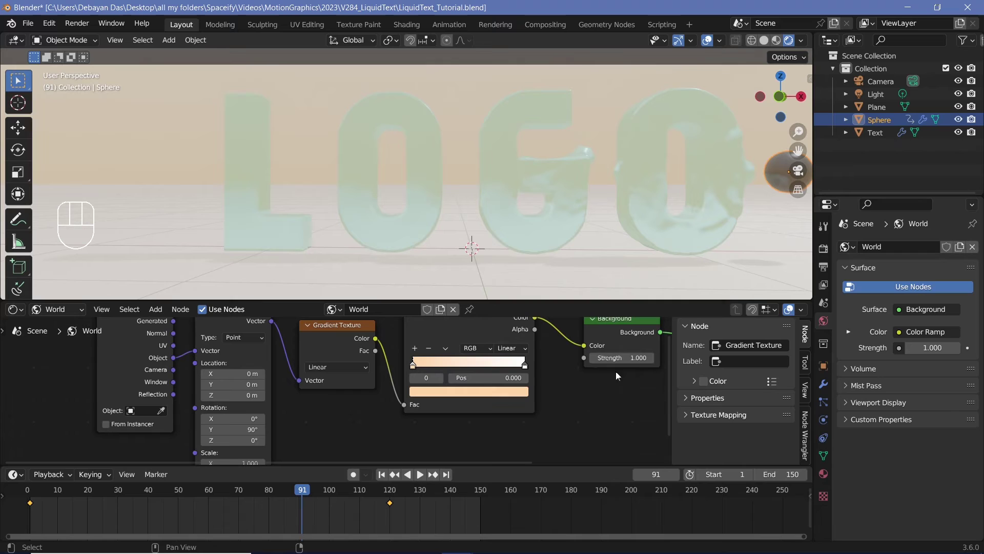
Set the ramp stops to light cyan sky and warm peach horizon.
click(530, 370)
click(512, 390)
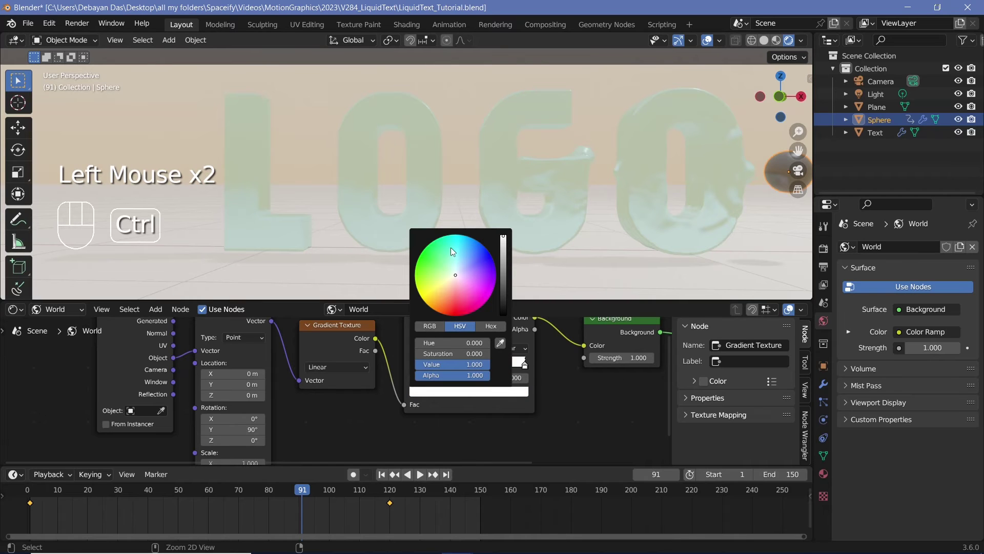
drag(526, 367, 436, 359)
click(445, 392)
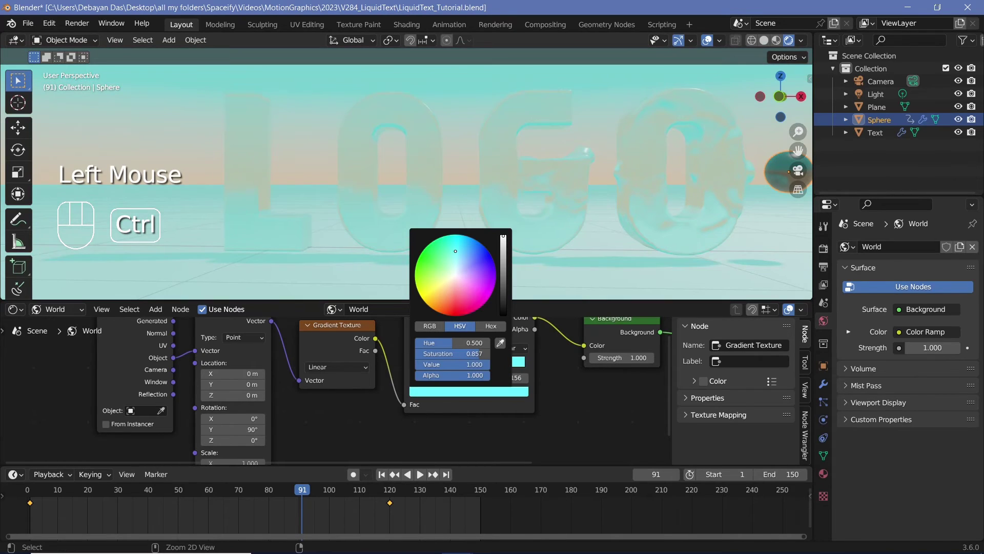
click(431, 368)
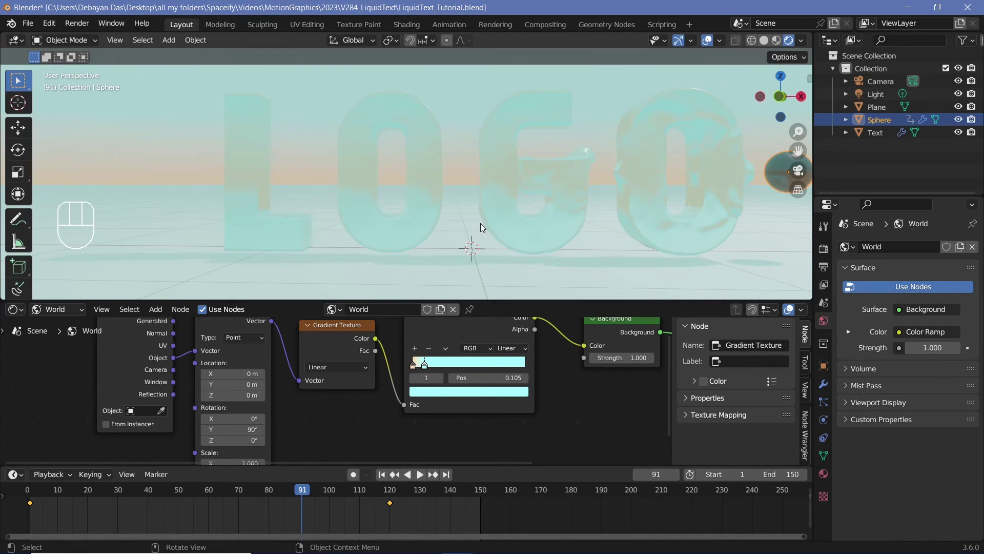
Add a Point light and raise it above the glass letters near the G.
key(shift+a)
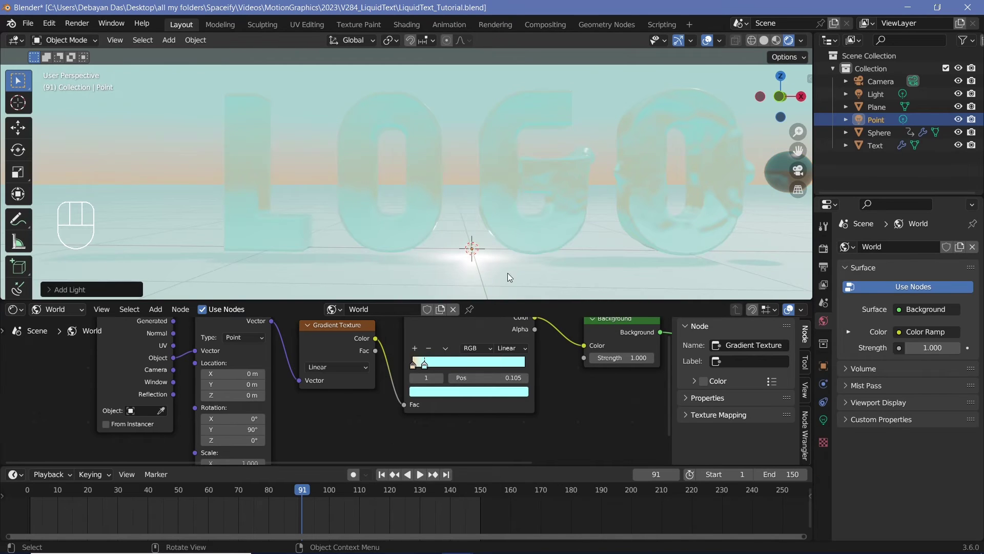
key(g)
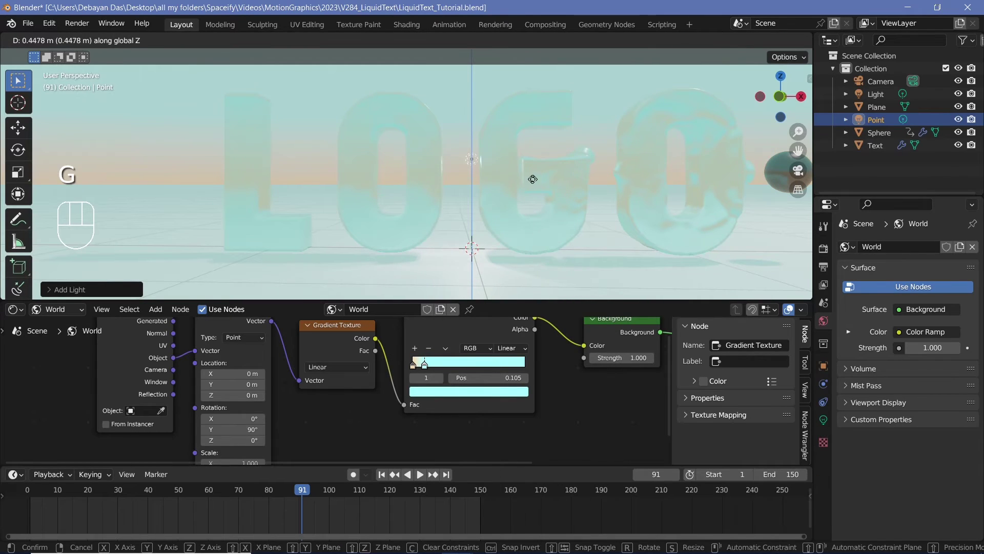
key(g)
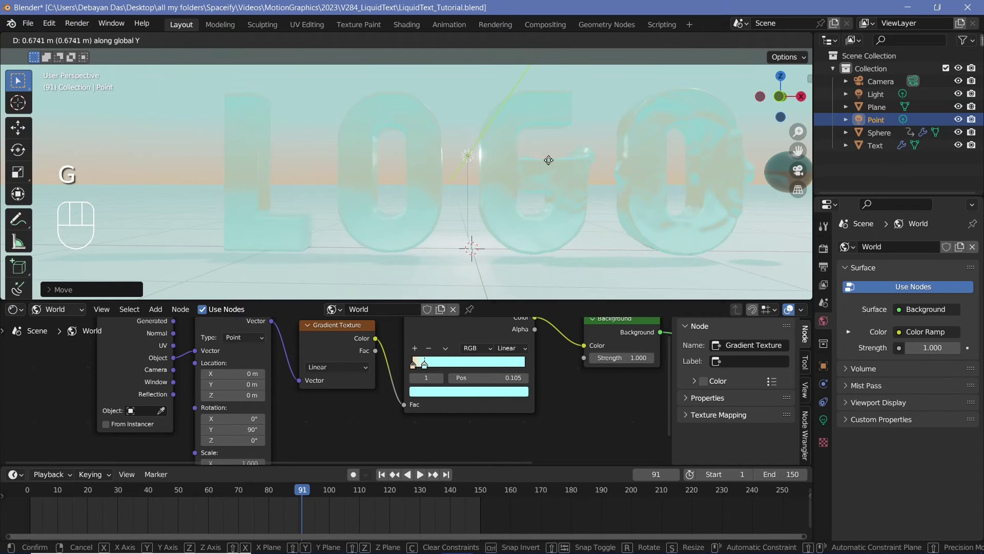
key(g)
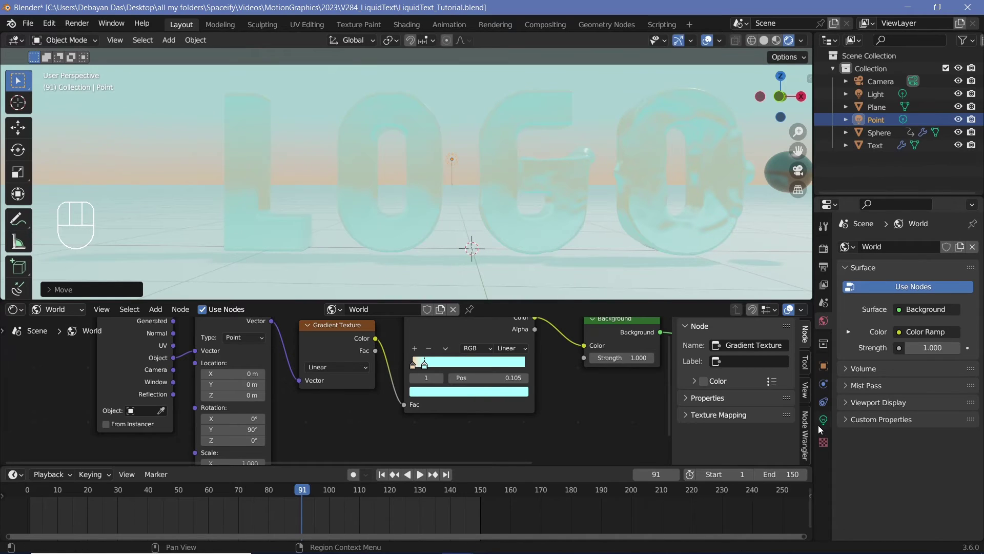
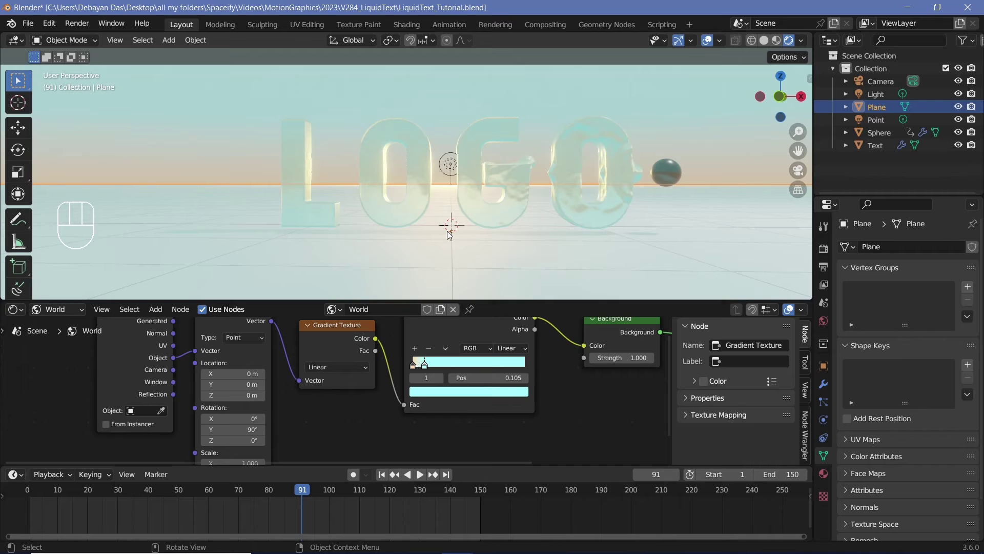
Add a Wave Texture to the plane's metallic material and link it to Principled BSDF Roughness.
click(12, 318)
click(69, 331)
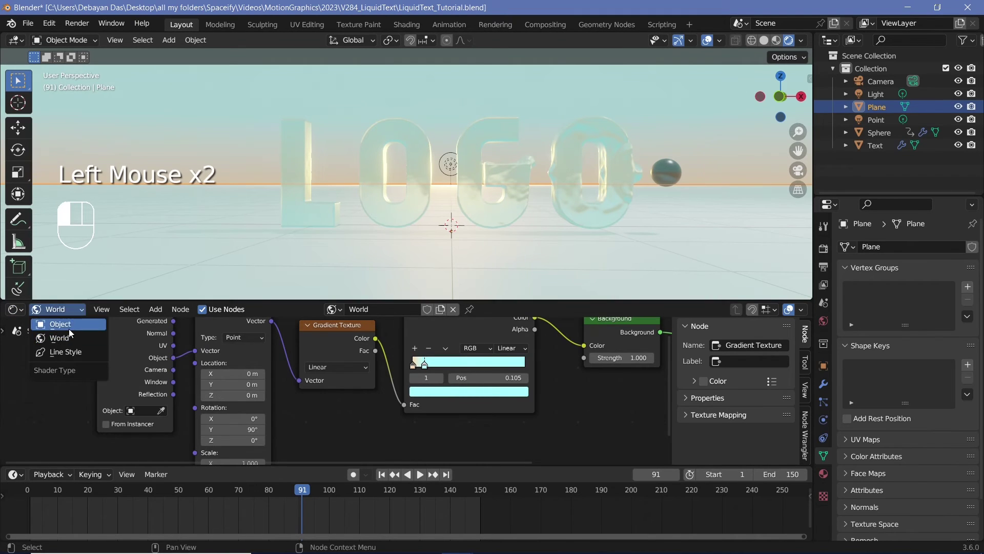
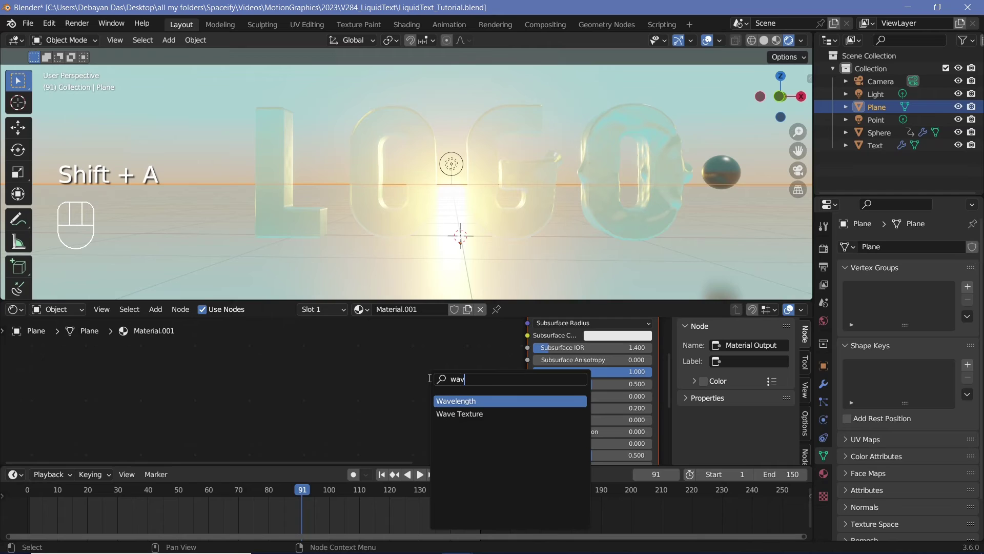
click(365, 356)
key(ctrl+t)
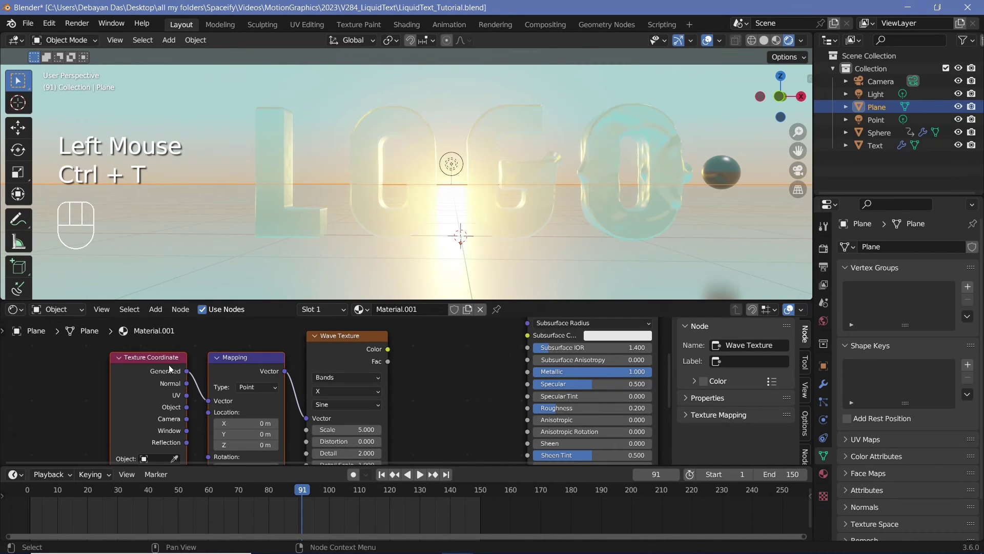
drag(190, 413, 287, 392)
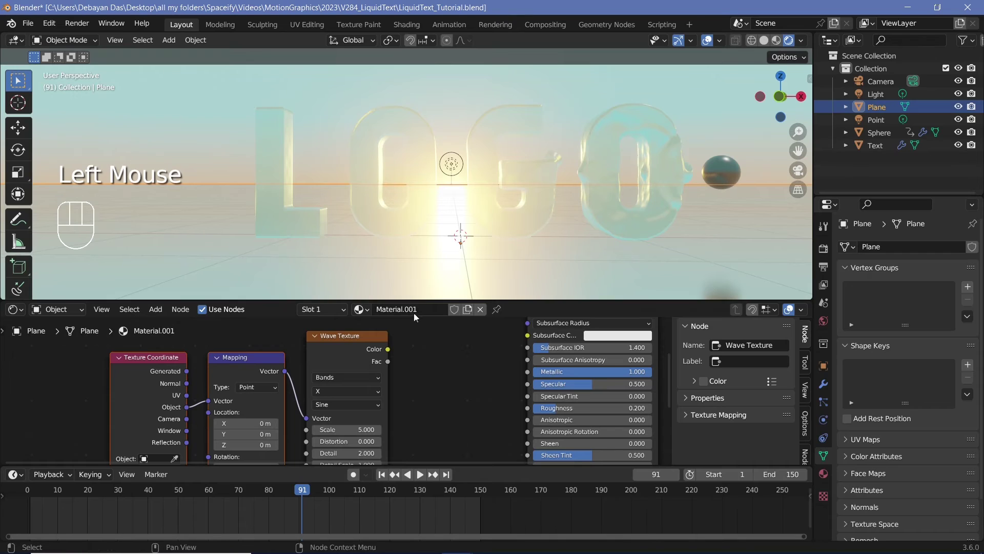
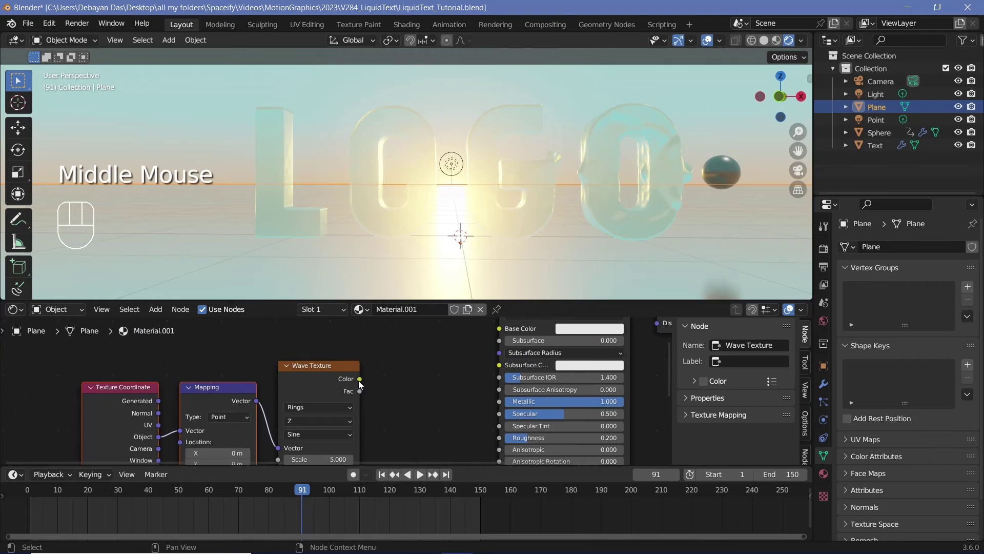
drag(377, 394, 504, 436)
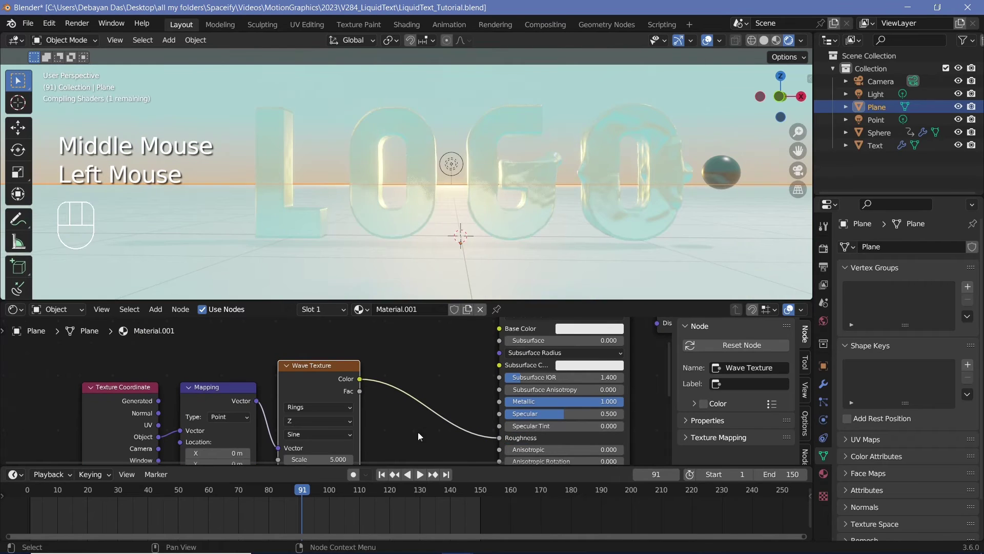
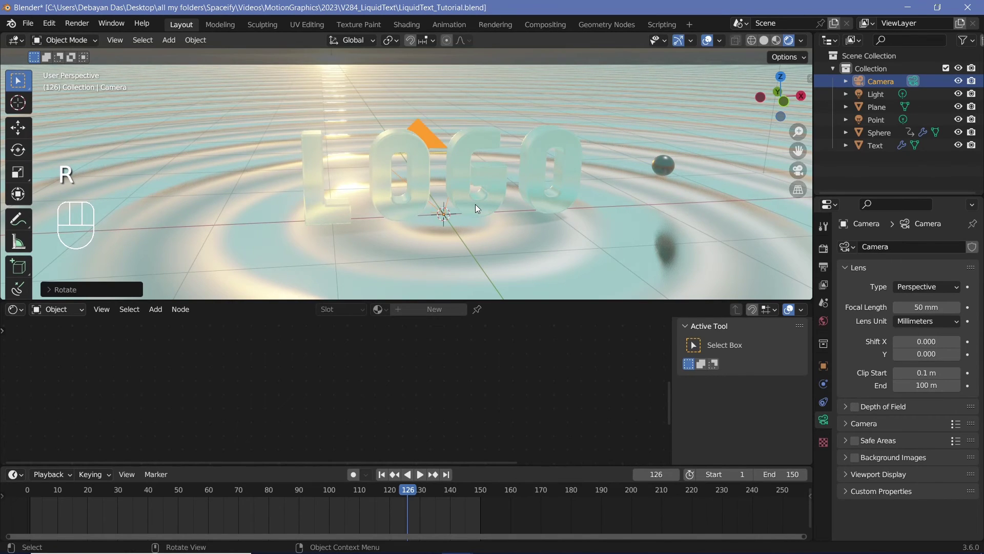
Align the camera to the view, position it to frame the LOGO, and replay the animation.
key(g)
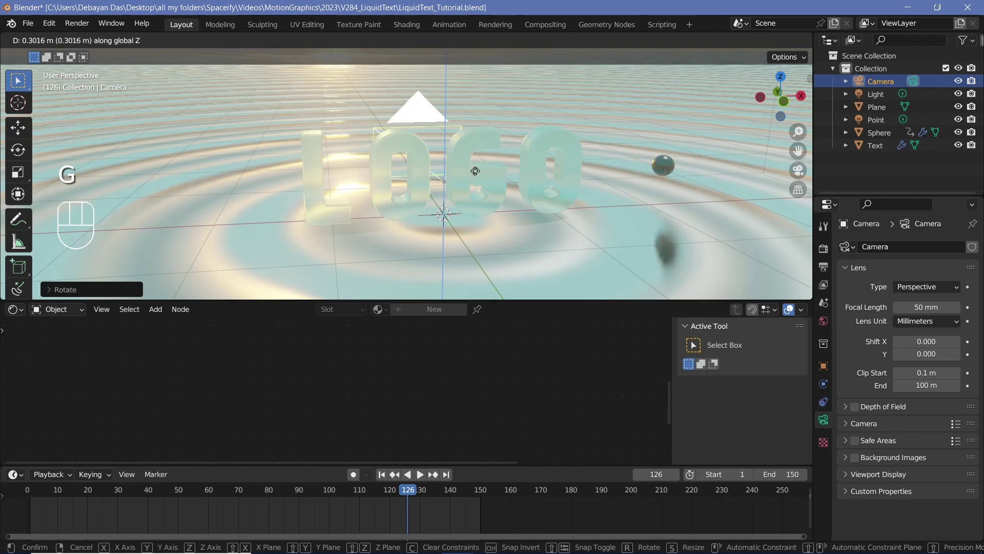
key(g)
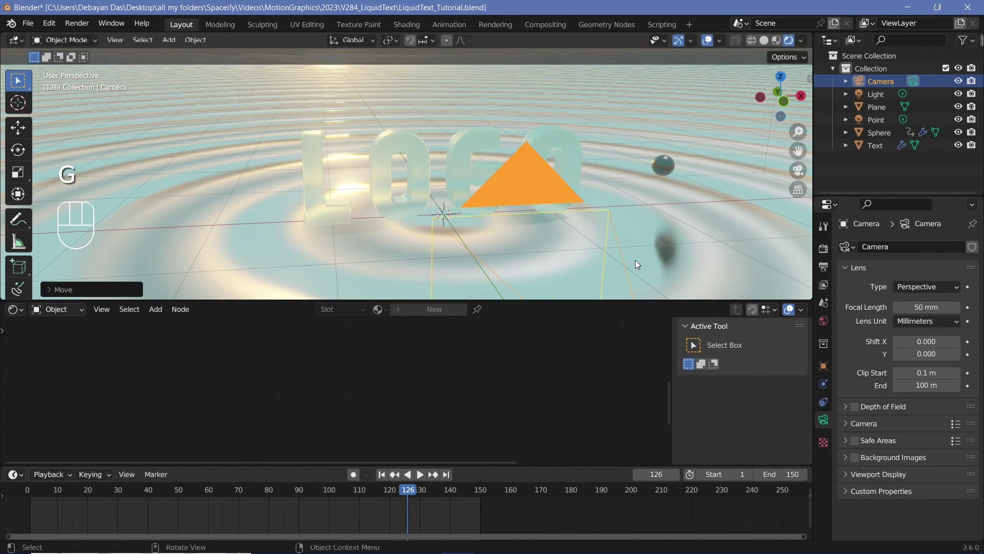
key(KP_0)
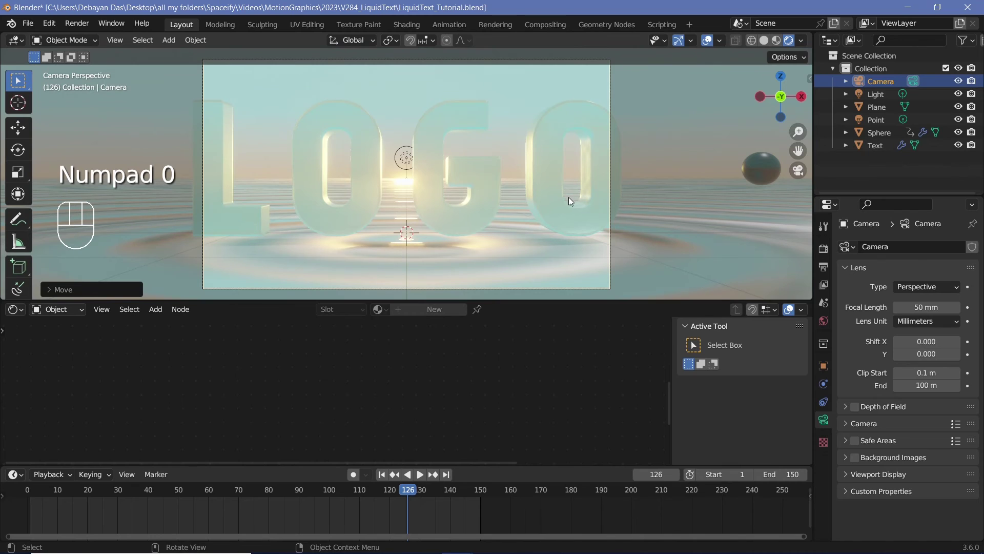
key(g)
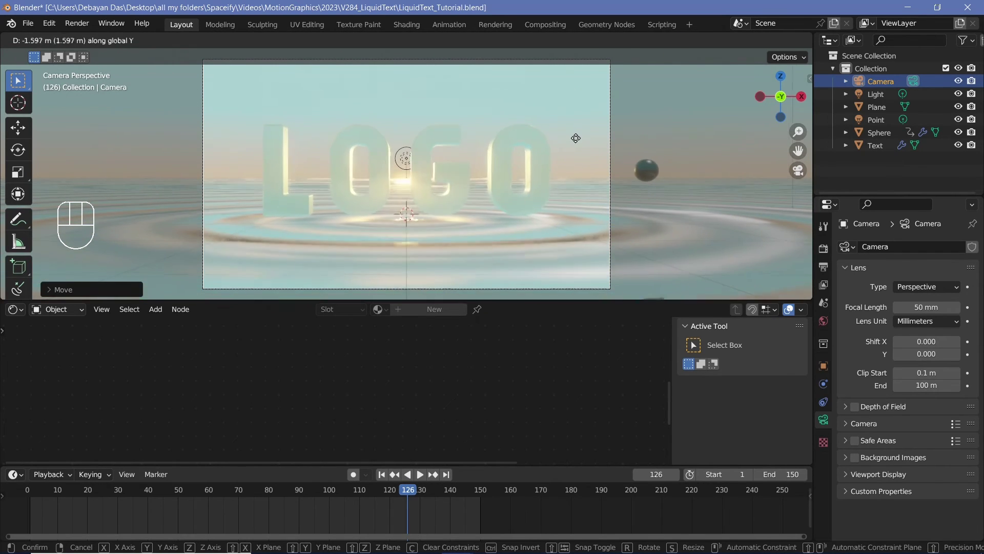
click(32, 494)
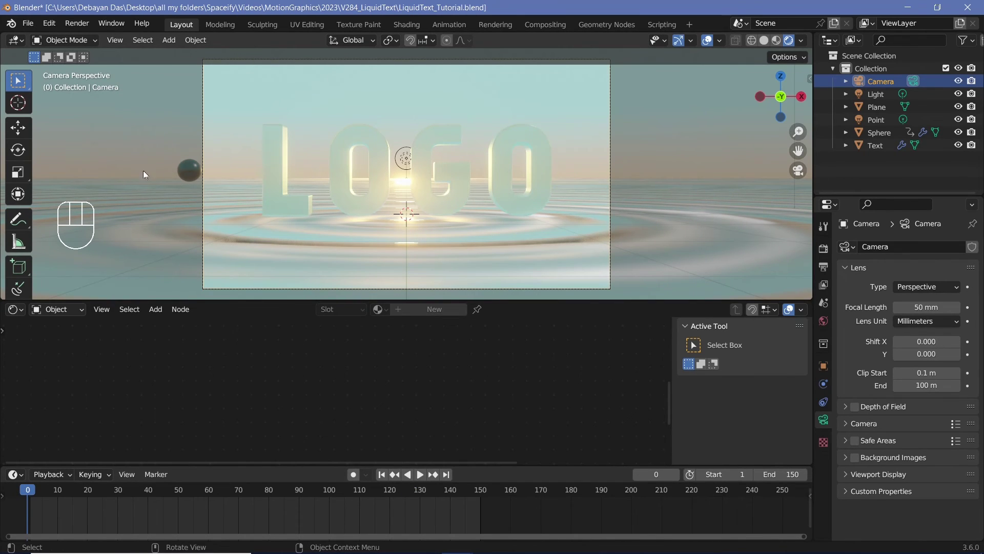
key(space)
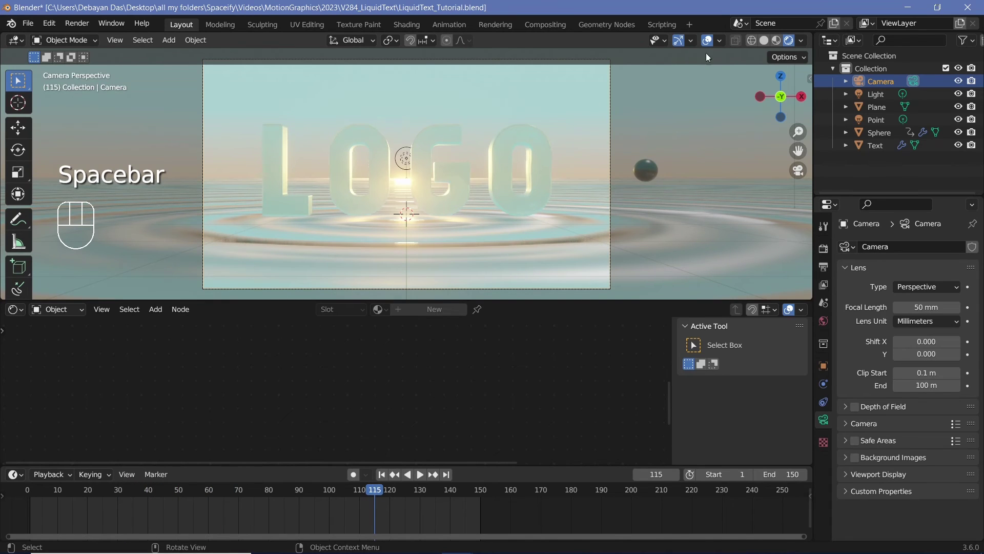
Hide viewport overlays and set the camera's passepartout to 1 so the outside is blacked out.
click(713, 43)
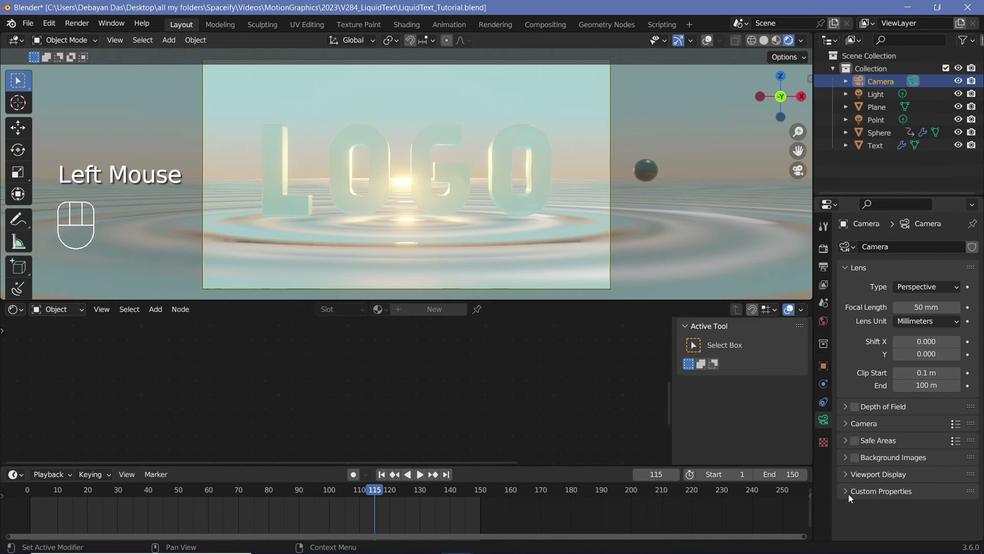
click(851, 479)
scroll(down, 3)
drag(931, 533, 581, 406)
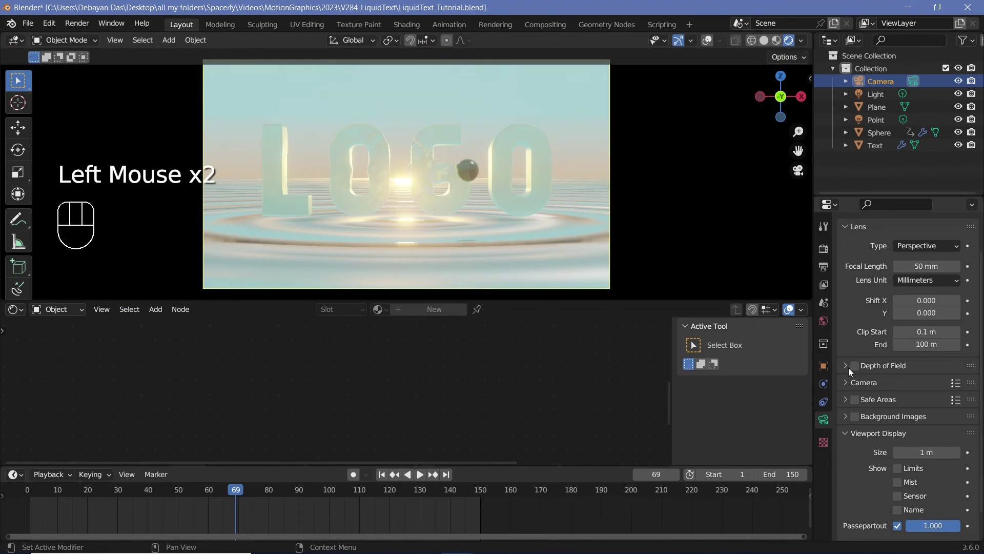
Enable depth of field focused on the Text object with F-stop 0.8.
click(857, 371)
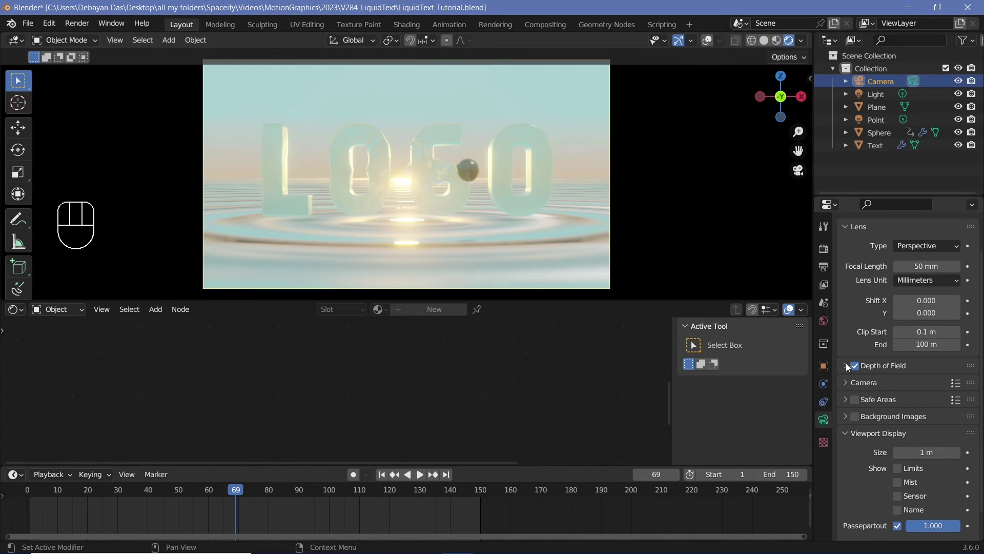
click(850, 366)
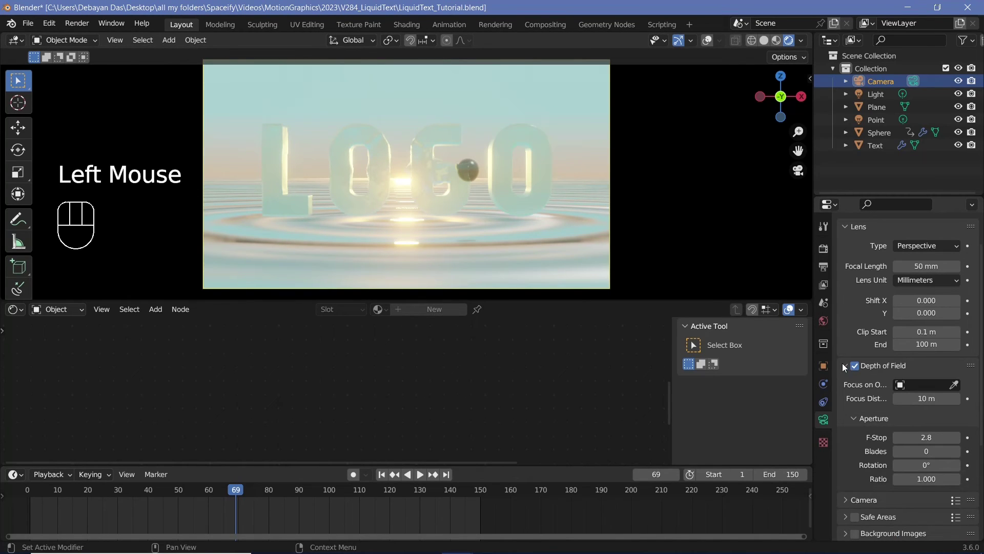
click(959, 386)
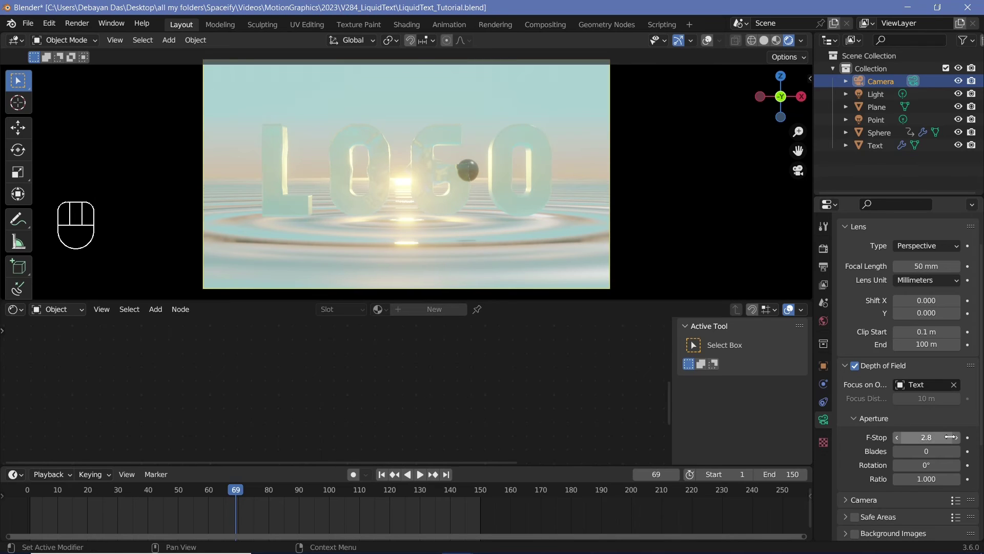
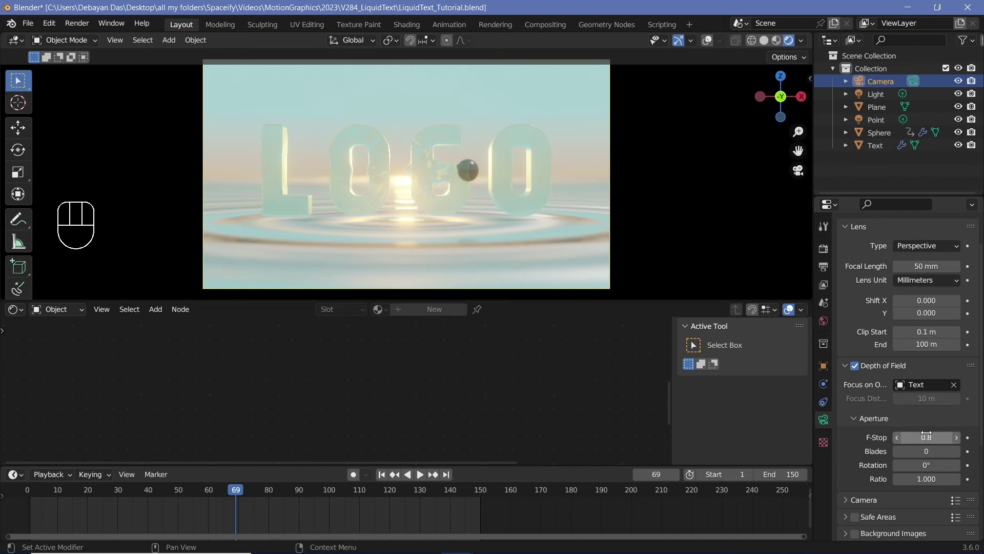
scroll(up, 3)
scroll(down, 3)
scroll(down, 3)
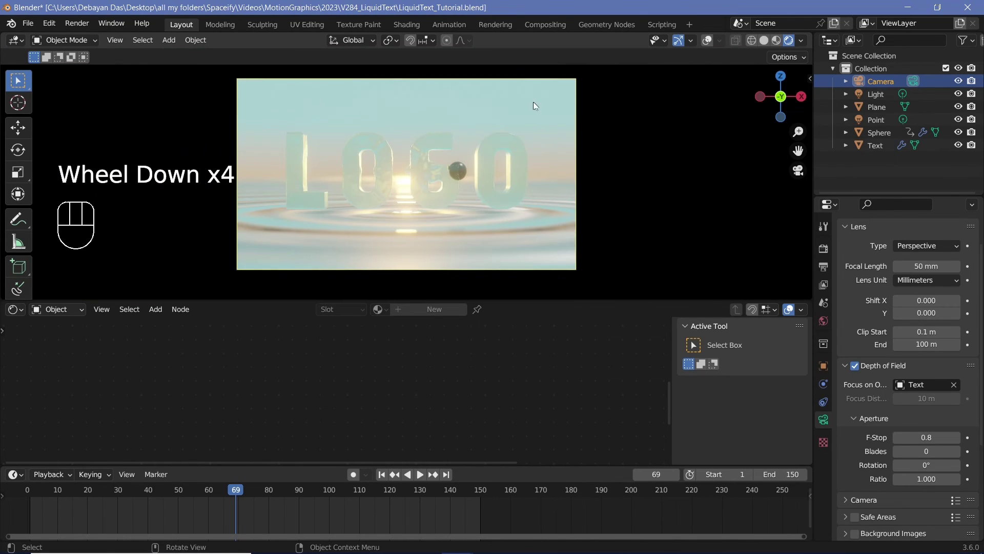
key(space)
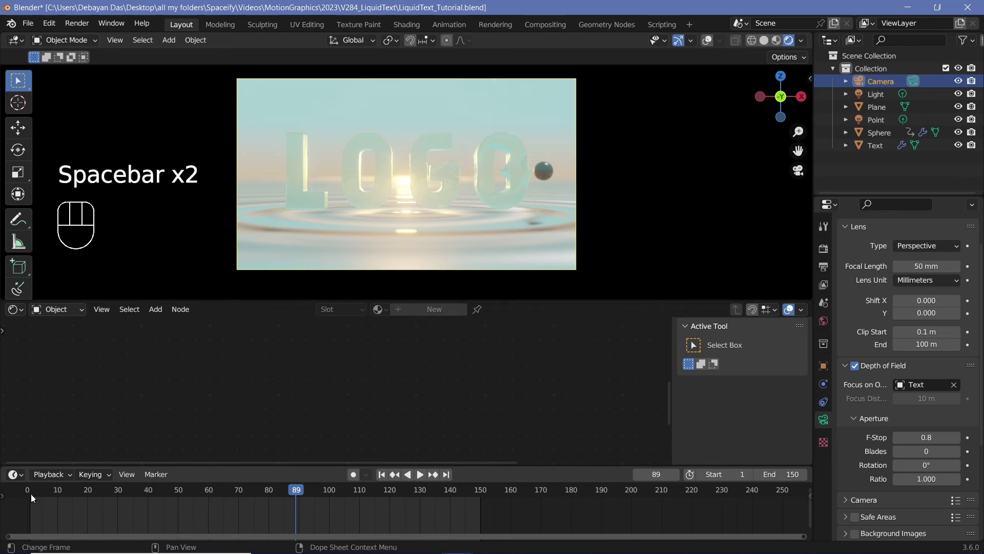
Keyframe the plane's Wave Texture phase offset at frame 0 and at 12.566 on frame 150.
click(30, 498)
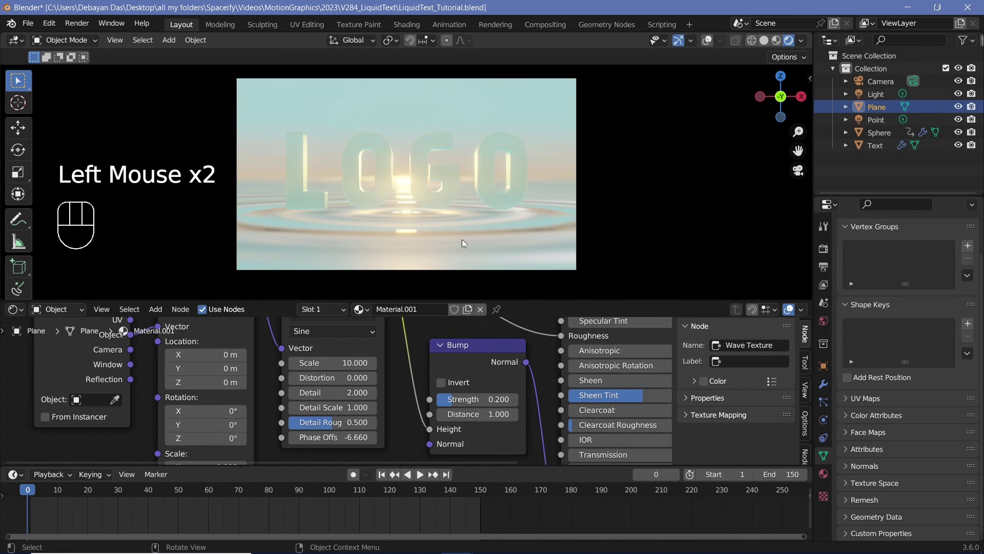
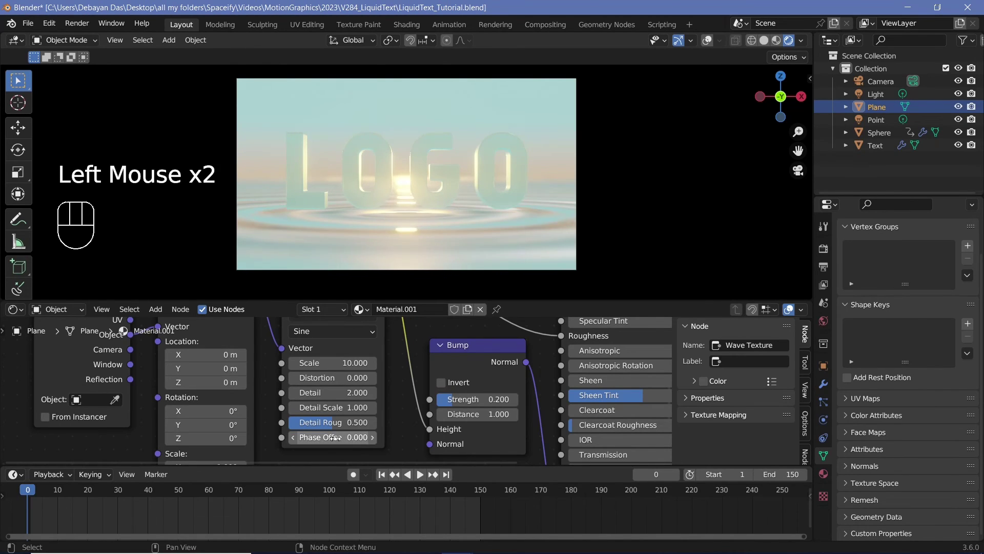
key(i)
click(483, 496)
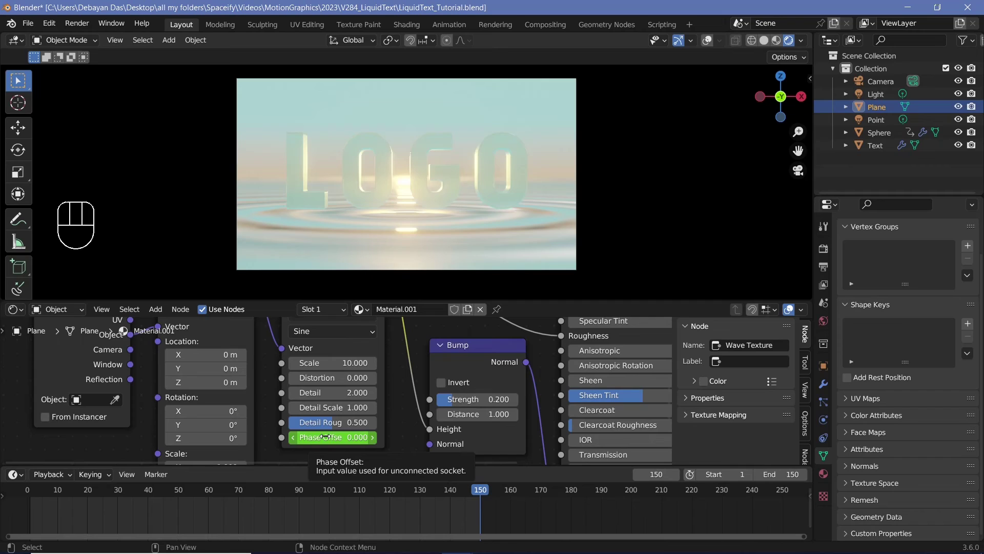
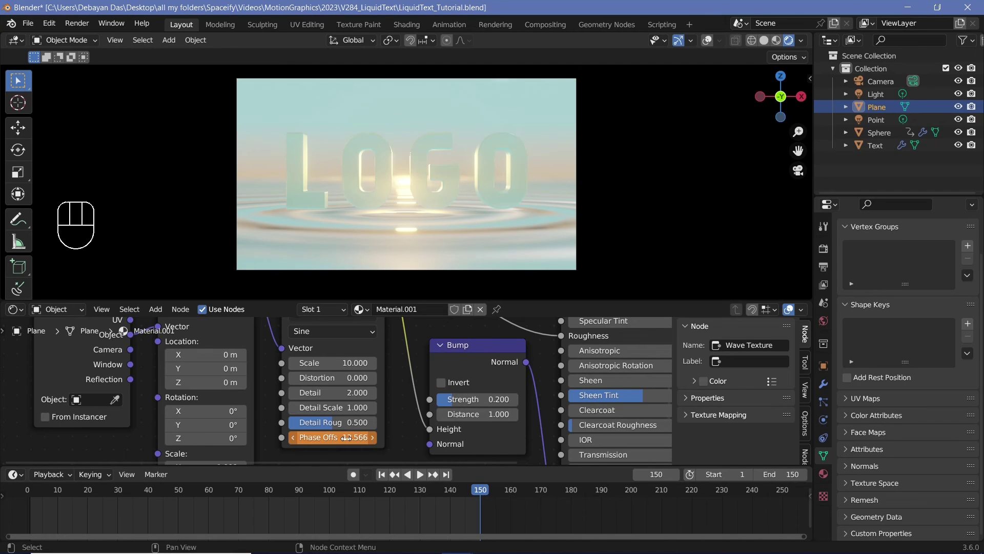
key(i)
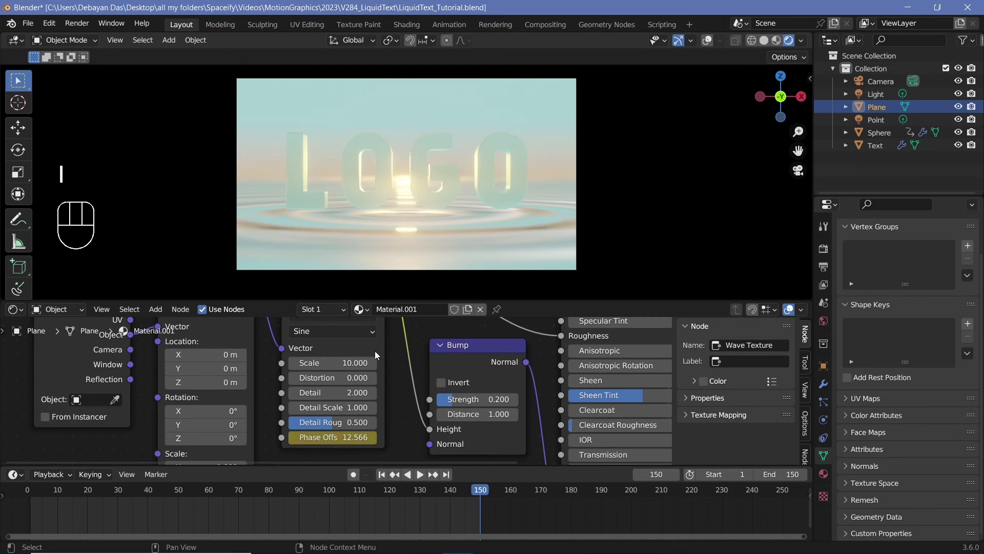
click(378, 354)
Set the wave-phase keyframes to Linear interpolation and play back the result.
middle_click(393, 359)
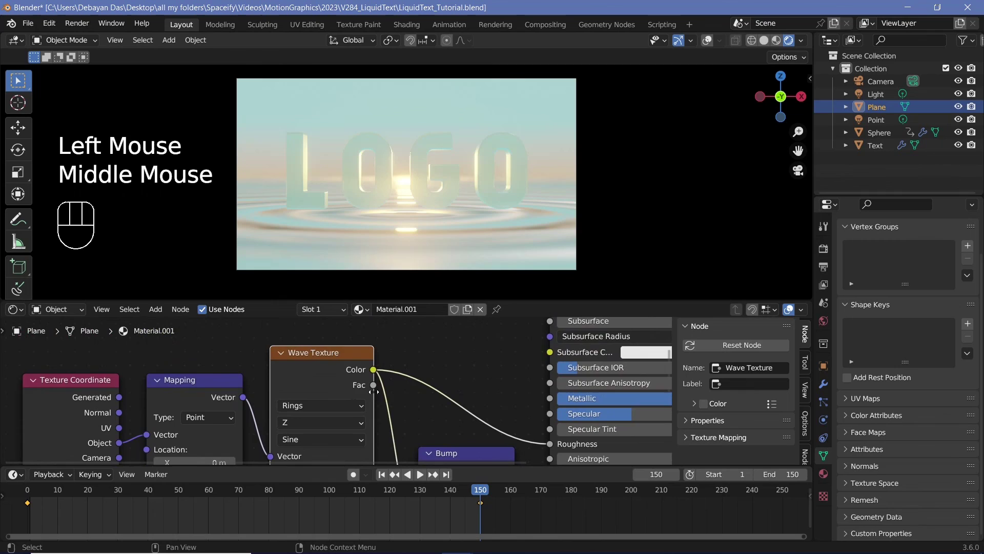
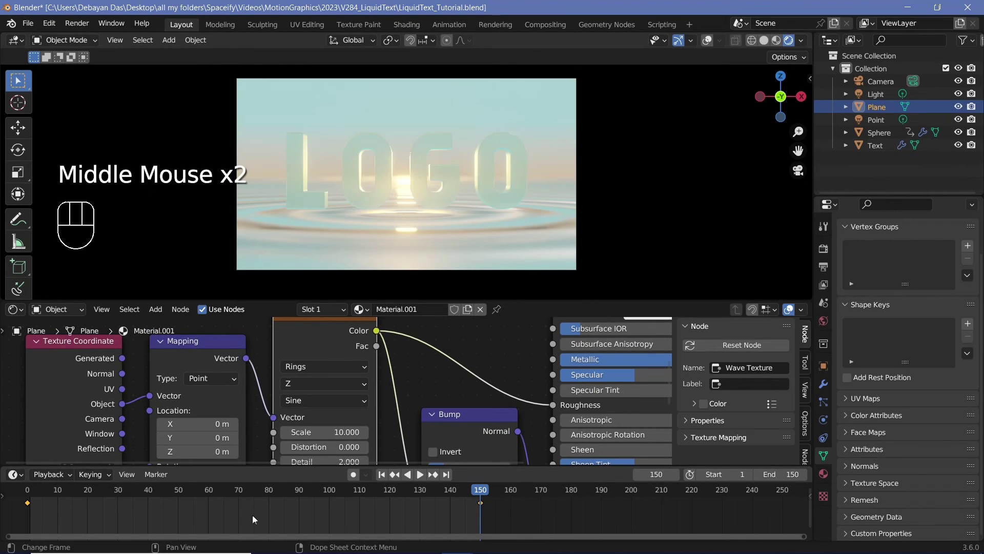
key(t)
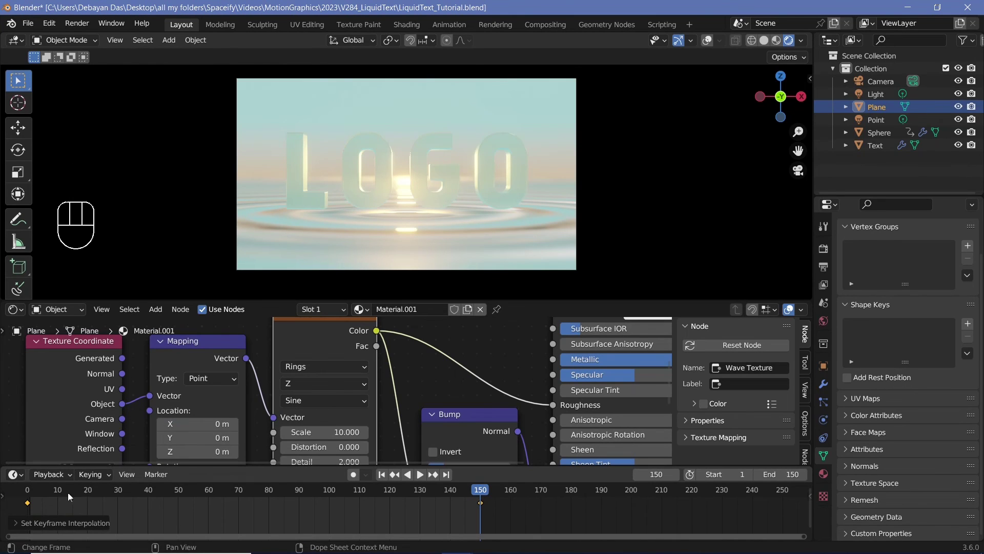
click(44, 486)
key(space)
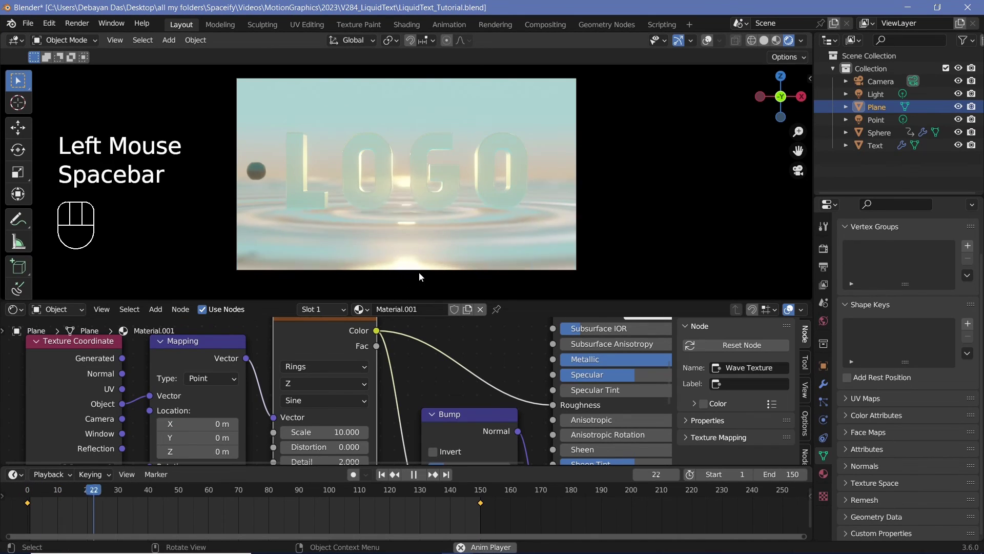
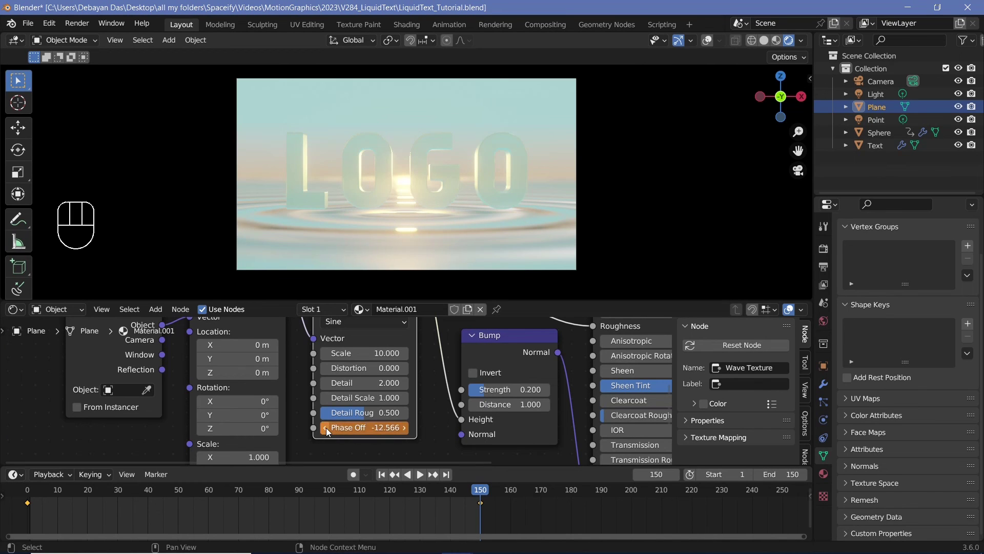
key(i)
Replay the animation to preview the rings rippling beneath the glass letters.
key(space)
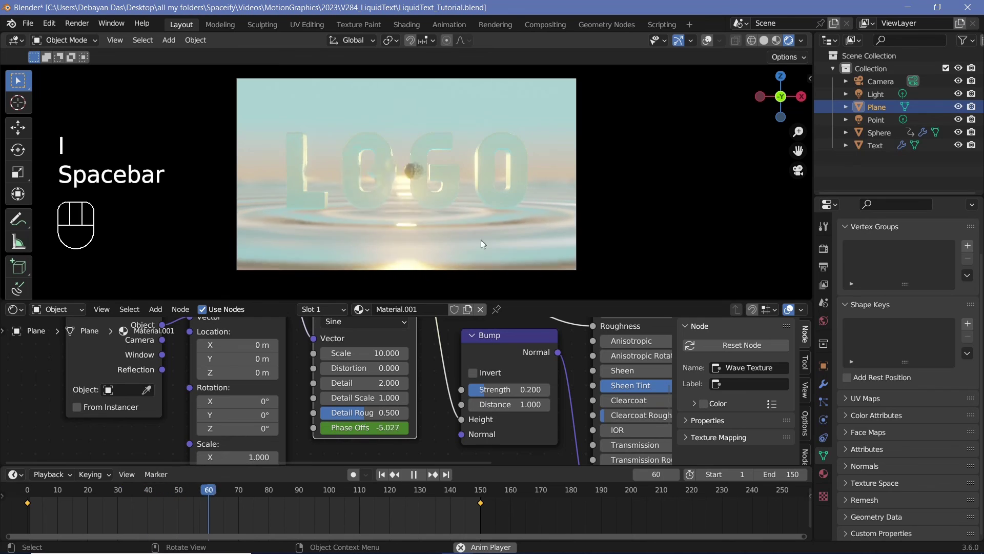
scroll(up, 3)
scroll(down, 3)
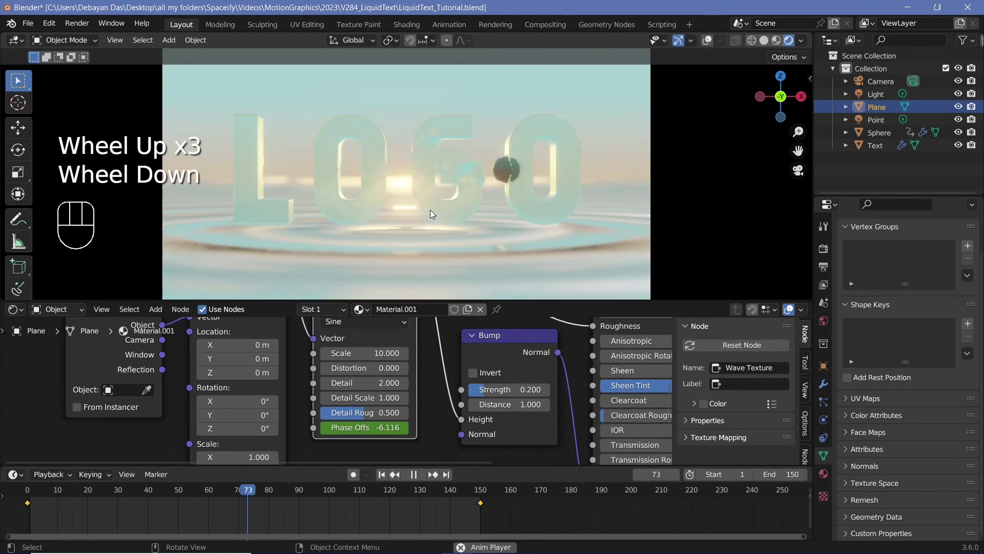
scroll(down, 3)
scroll(up, 3)
scroll(down, 3)
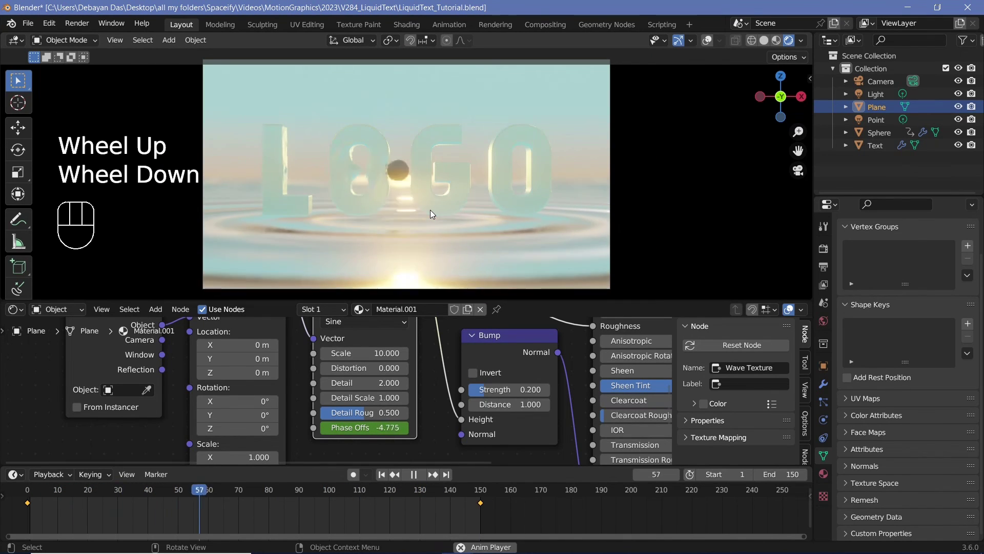